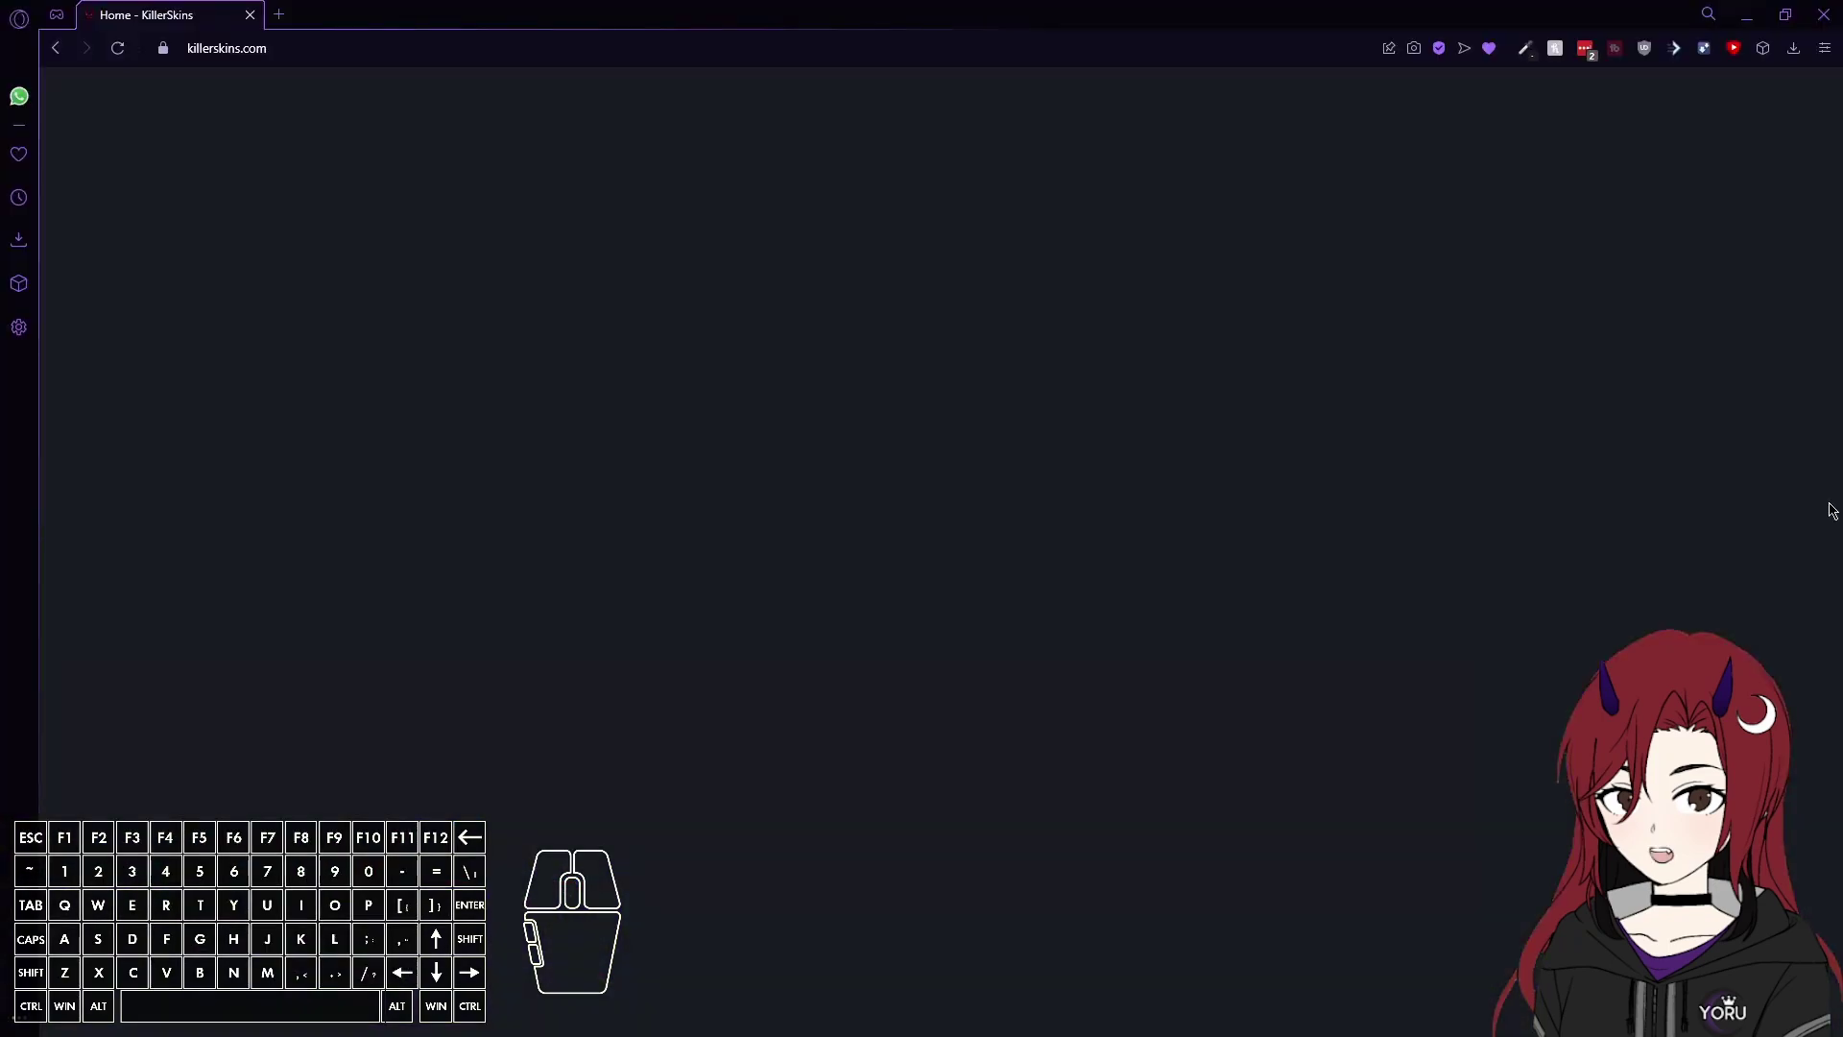
Reach the CSLoL-Manager section on KillerSkins and follow its download link to GitHub releases.
left_click(375, 21)
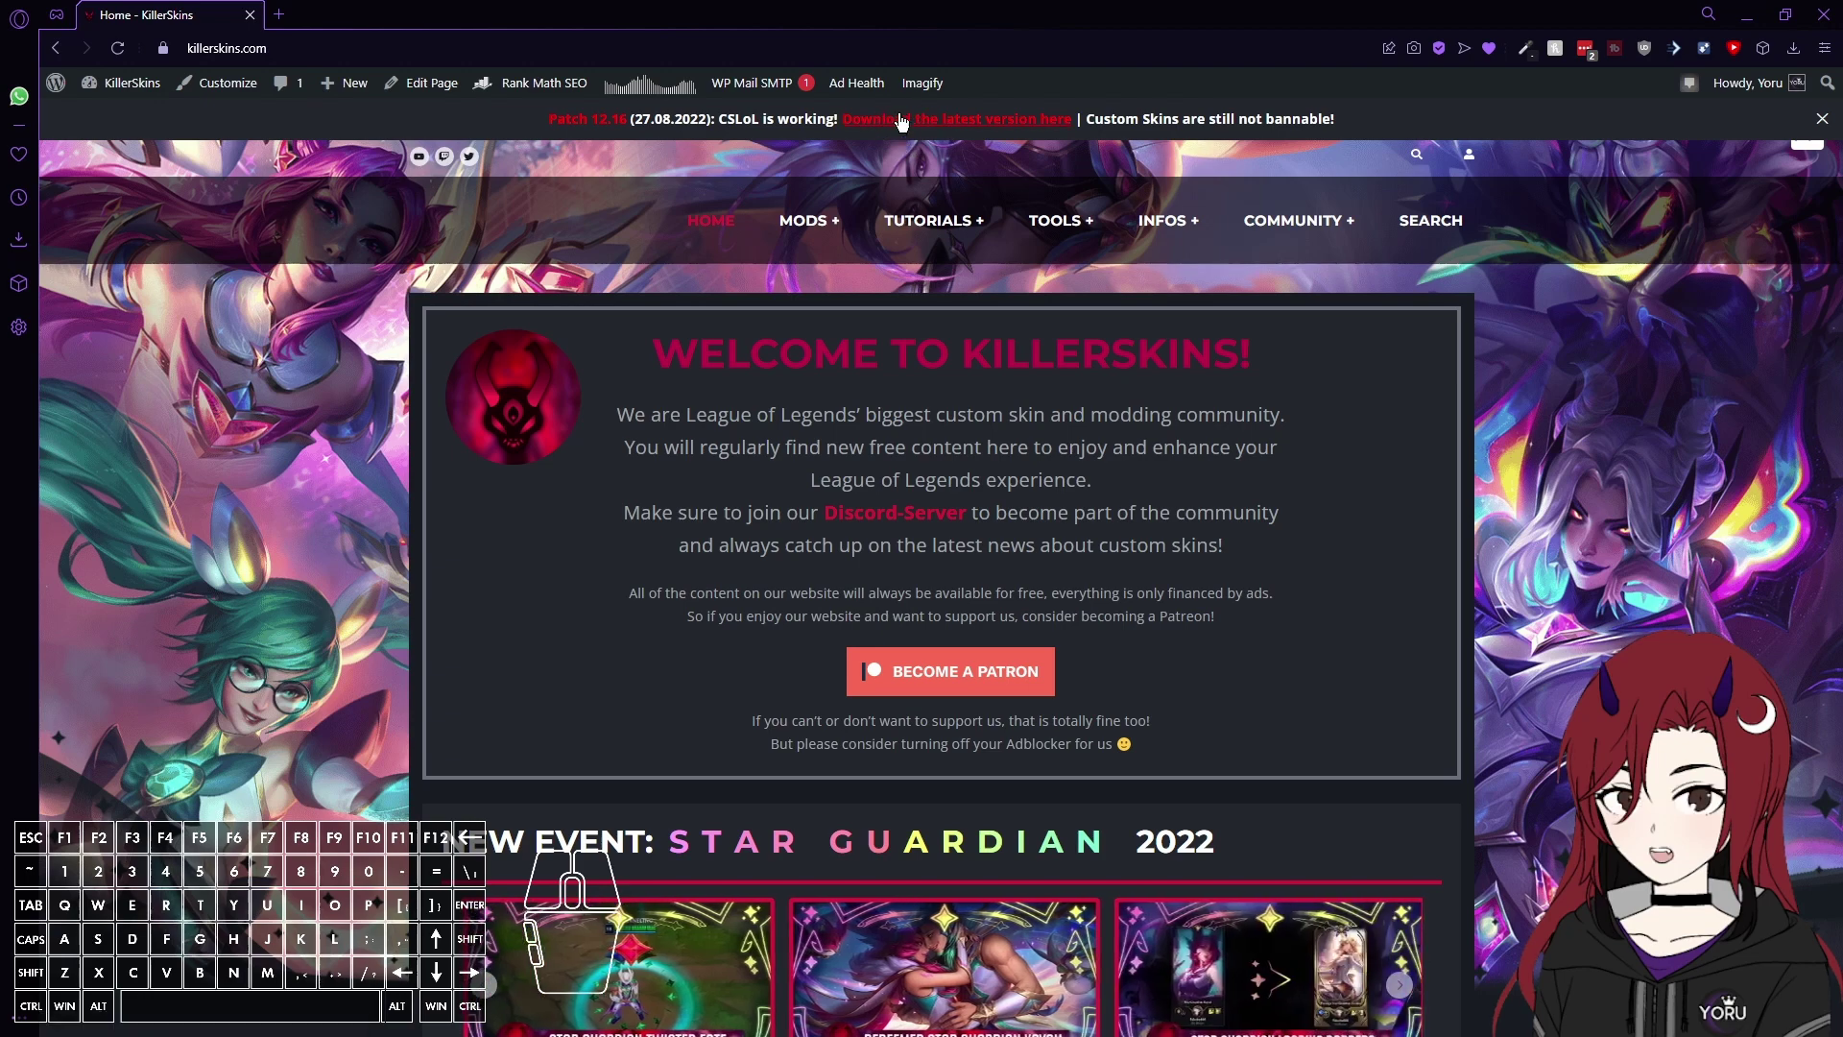
scroll("down", 3)
scroll("down", 3)
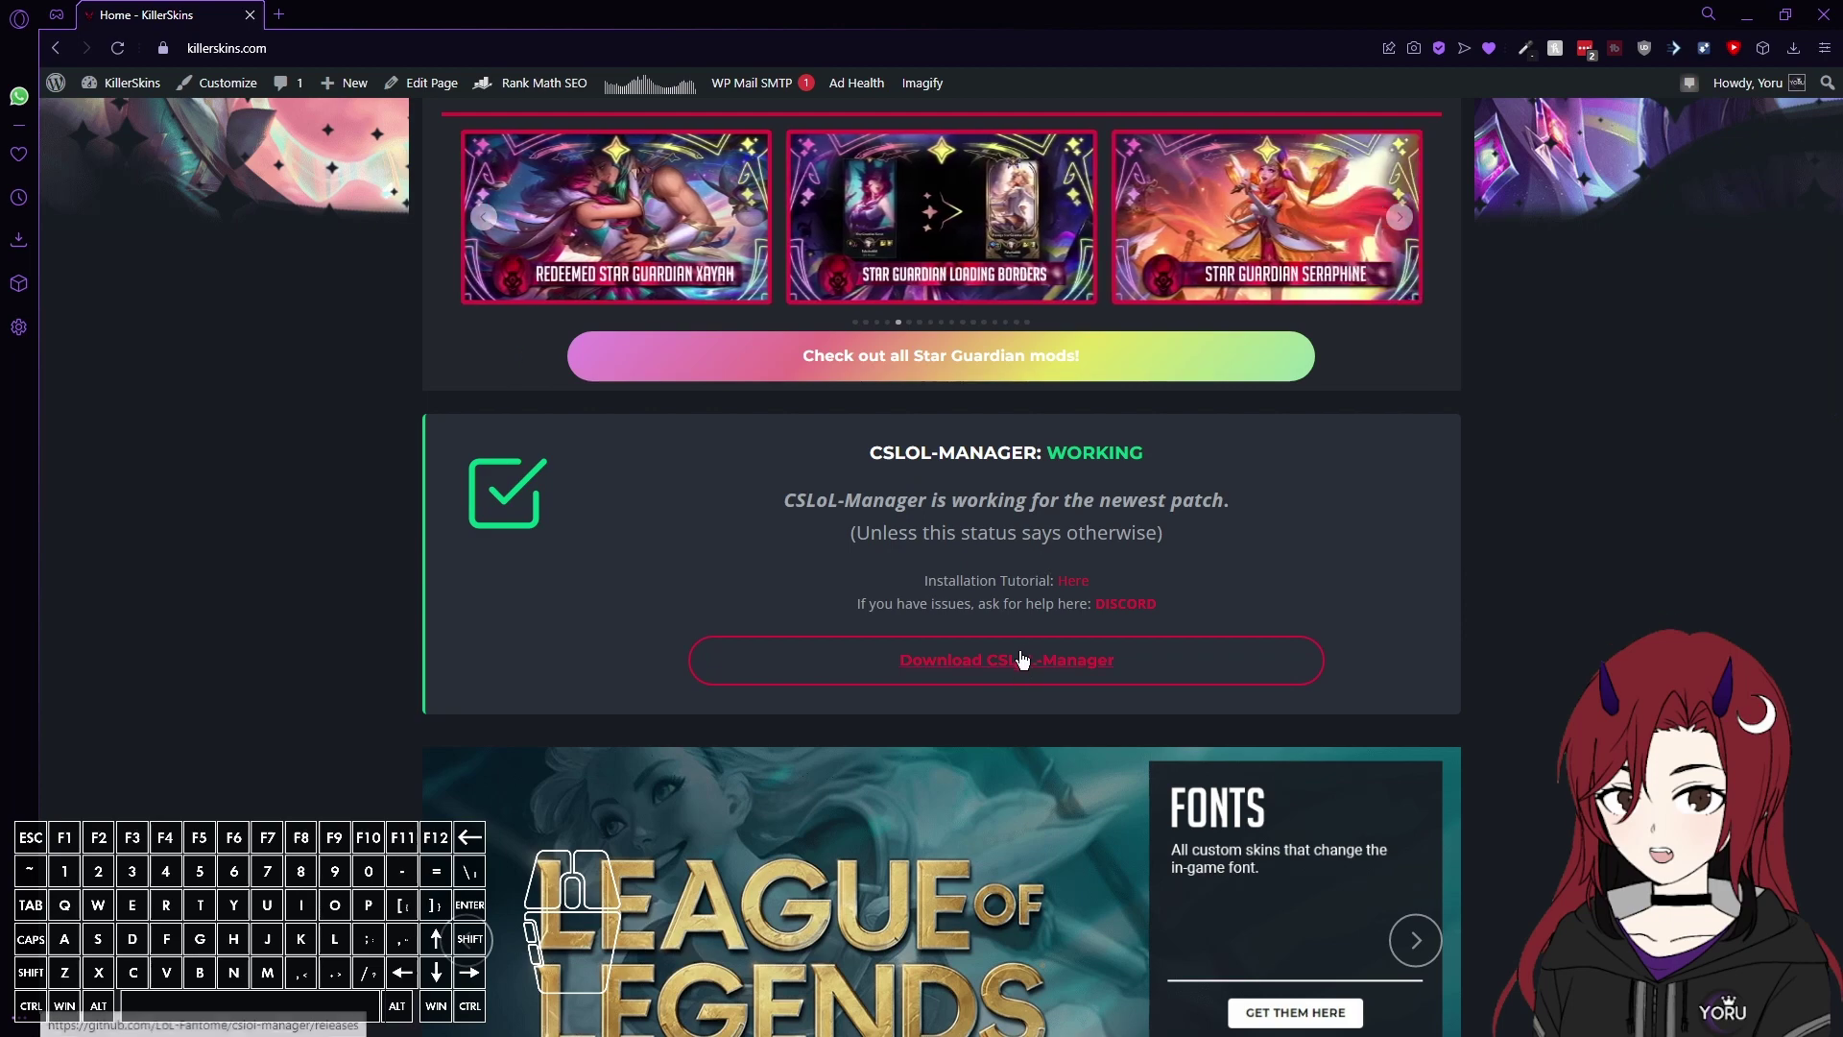
middle_click(1096, 629)
Look over the latest 2022-08-28 release notes on the cslol-manager releases page.
left_click(1053, 404)
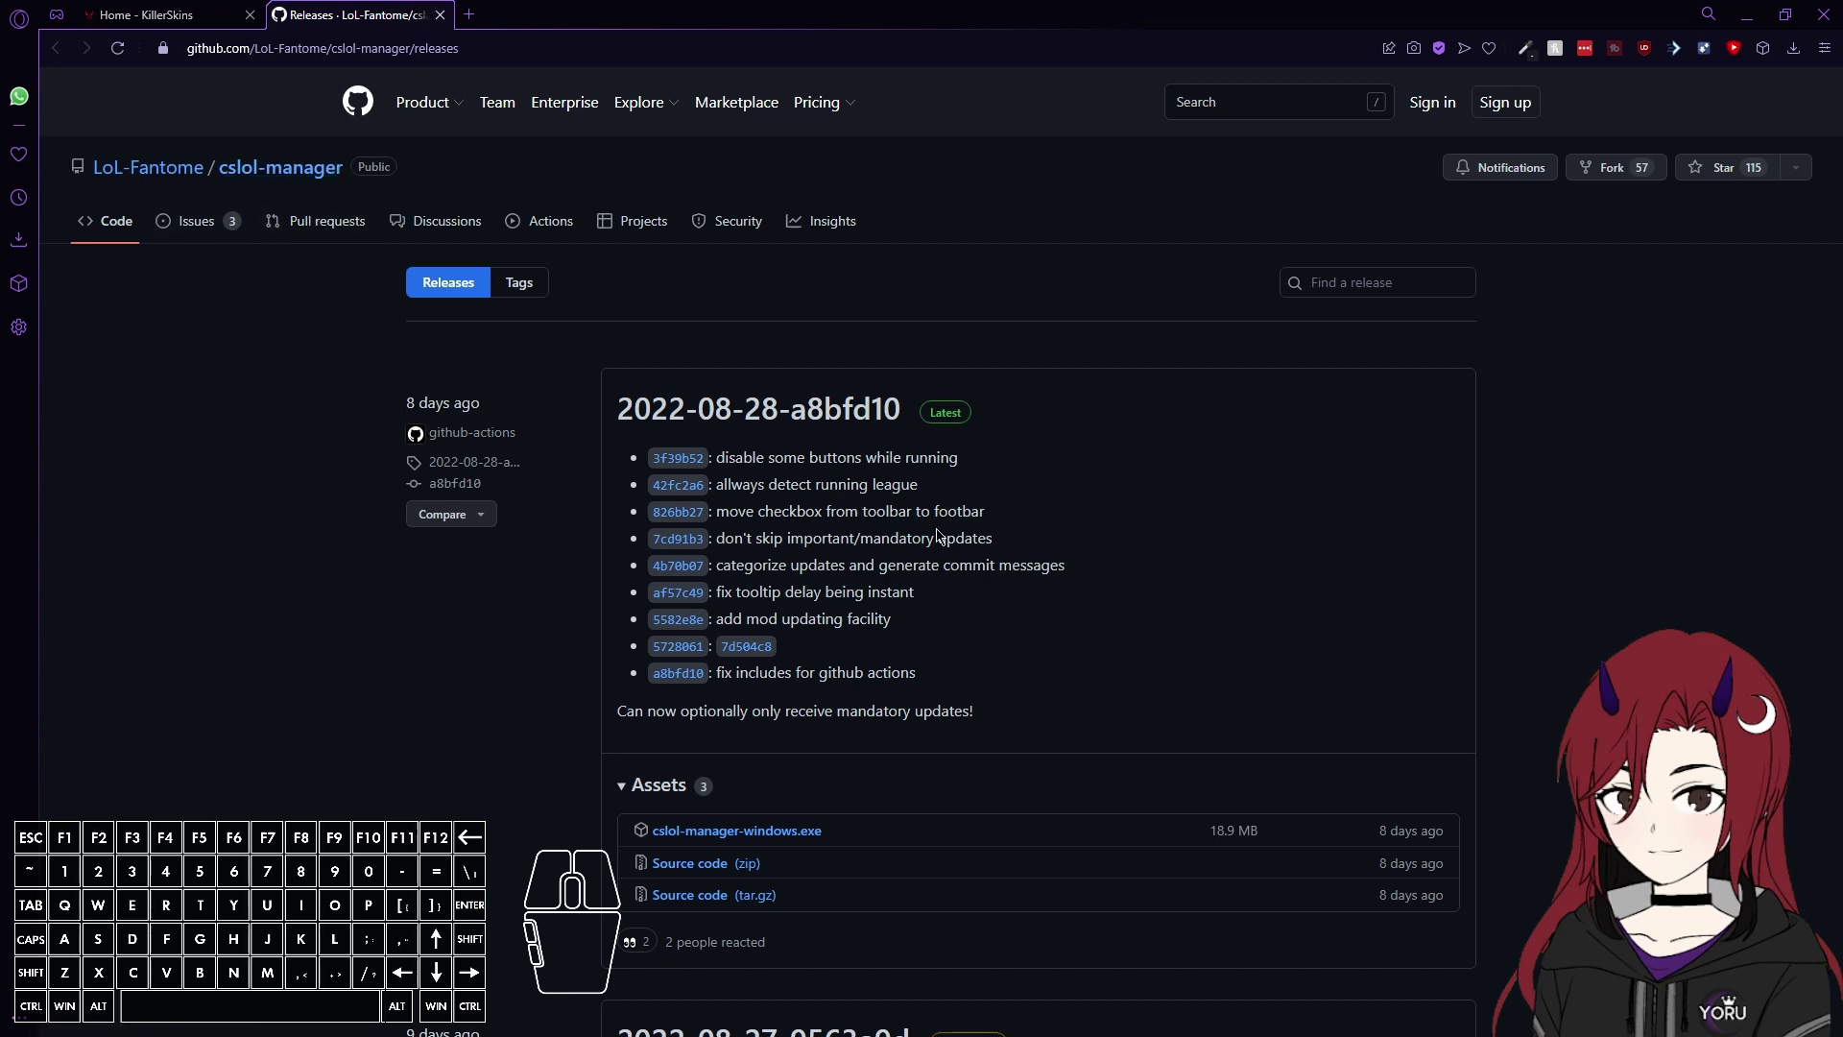
scroll("down", 3)
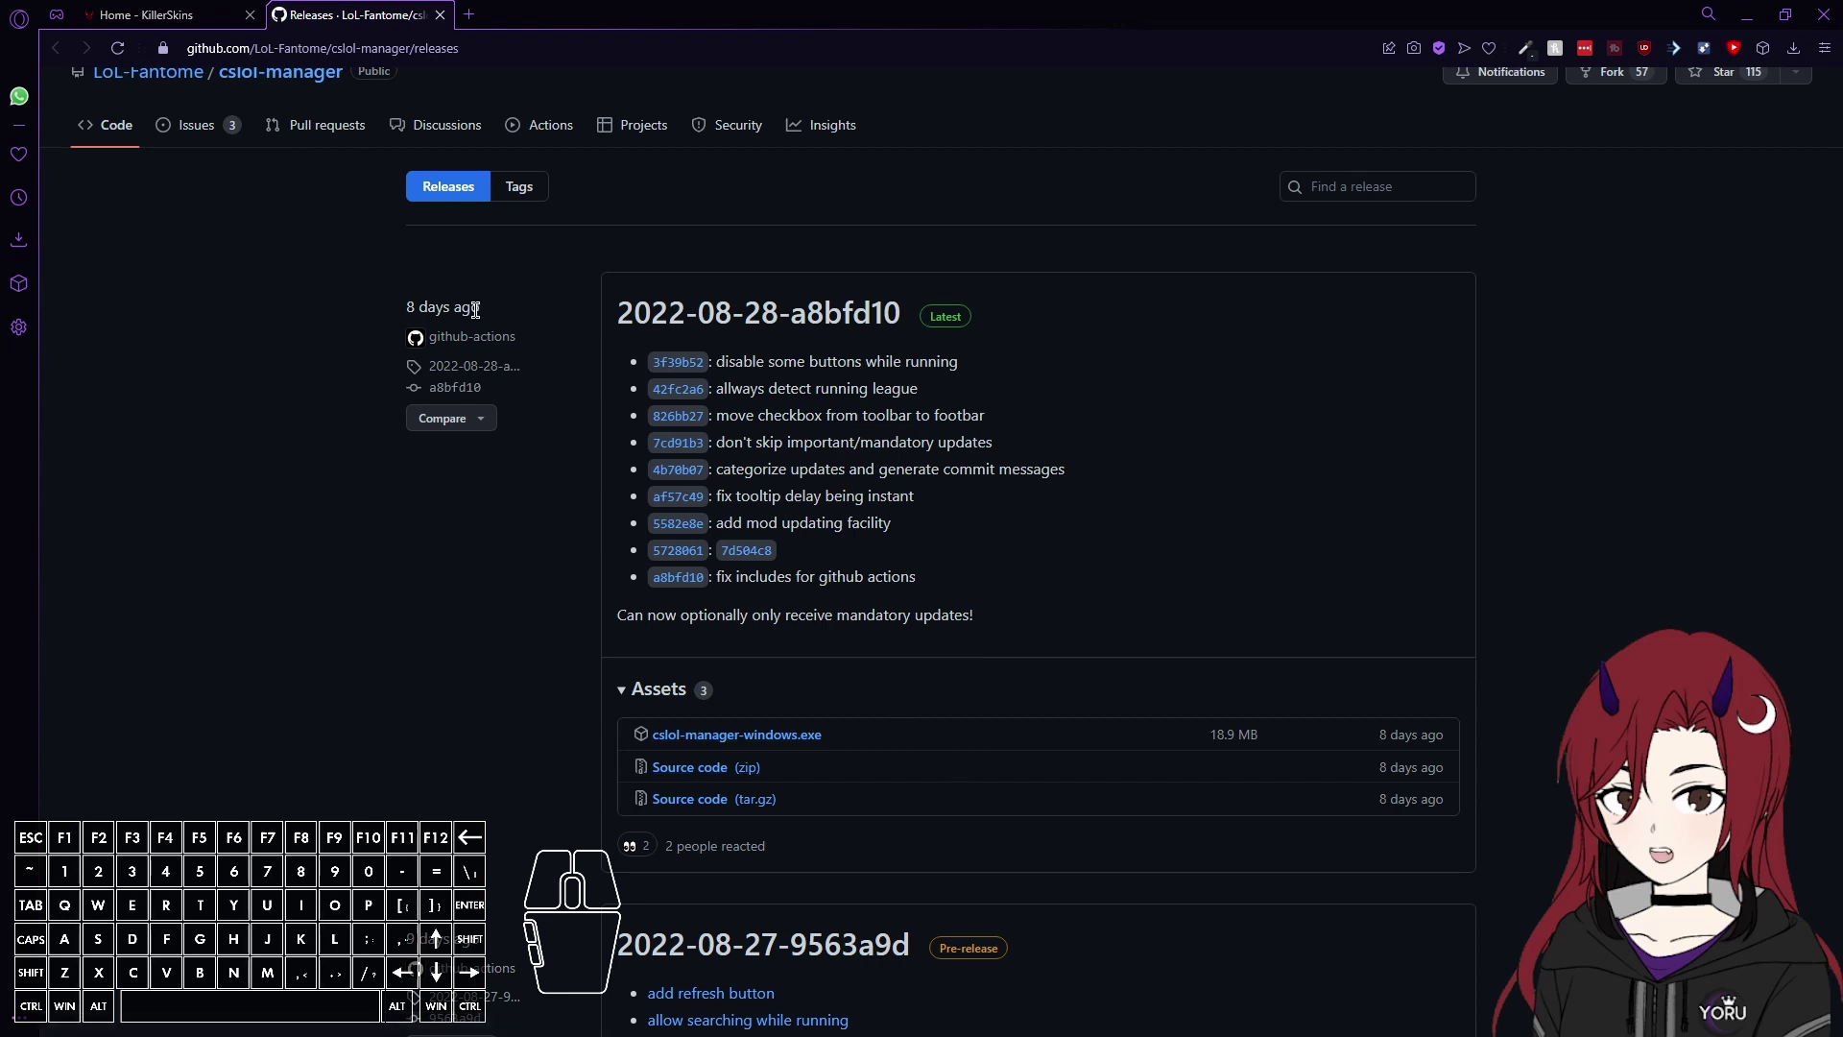
left_click_drag(485, 315, 406, 316)
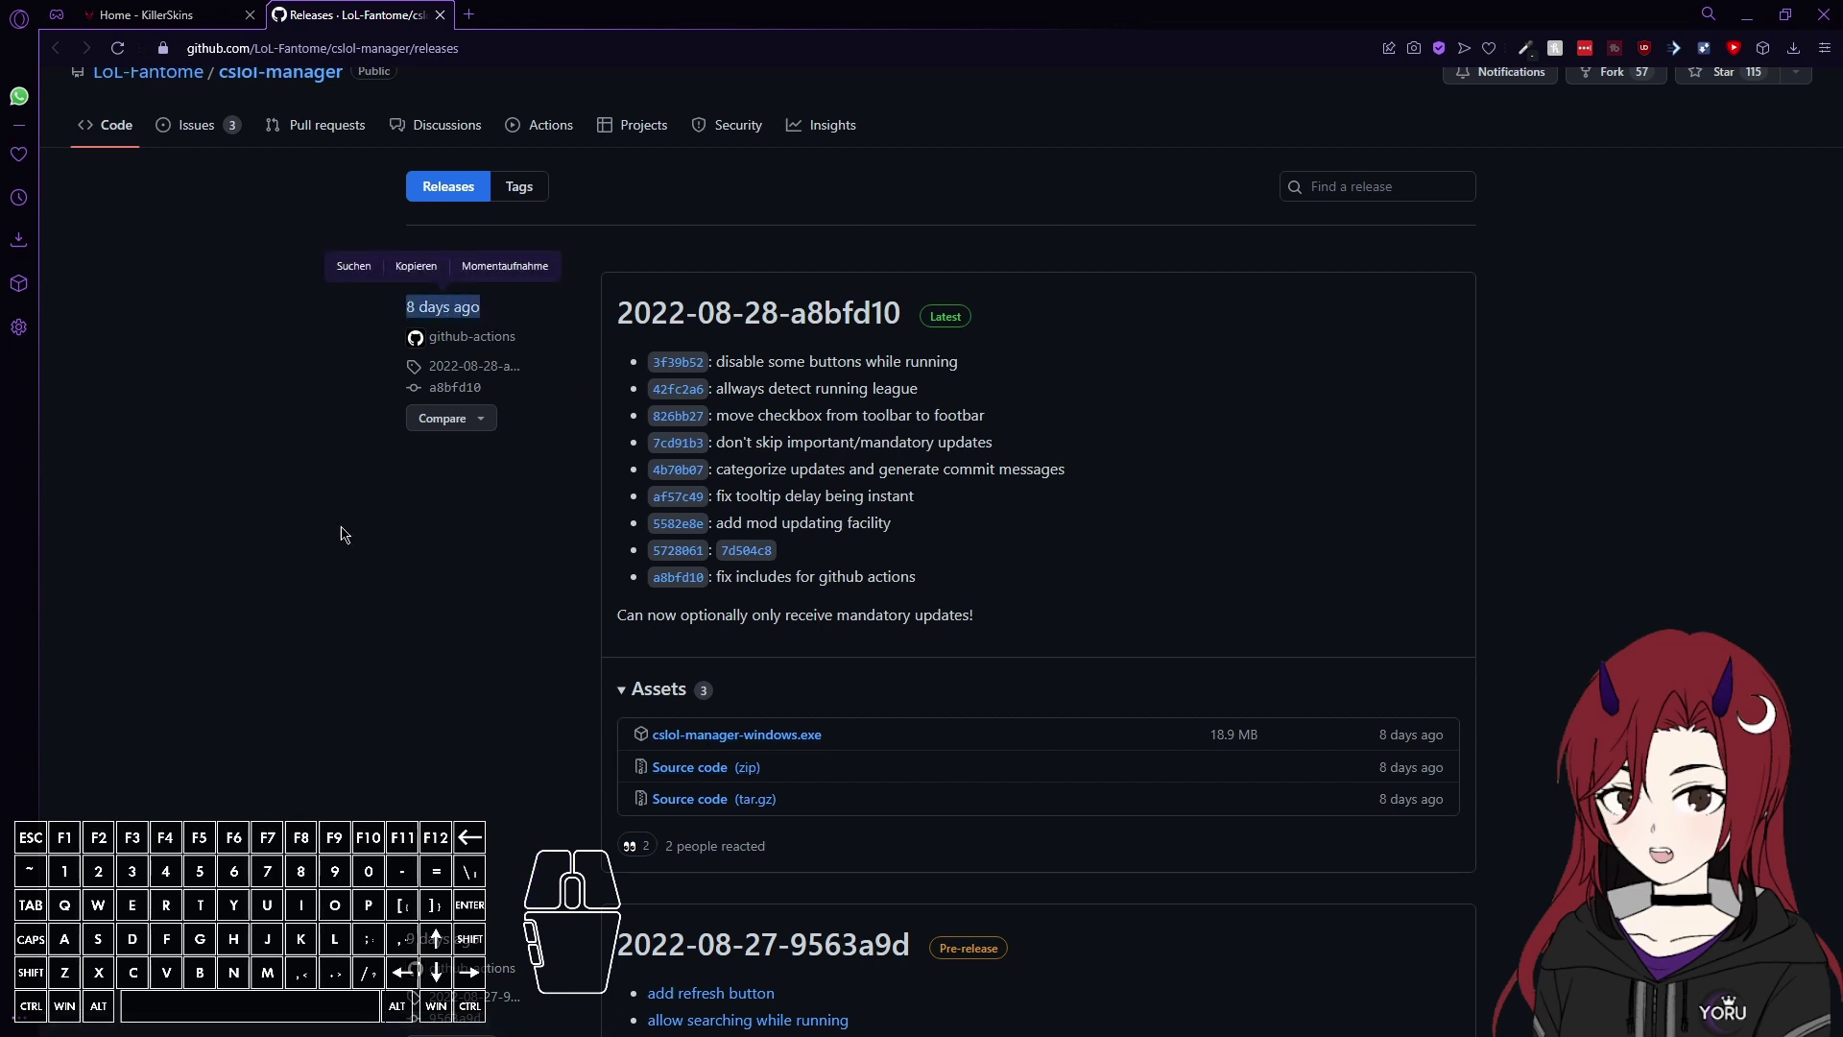
left_click(342, 534)
scroll("down", 3)
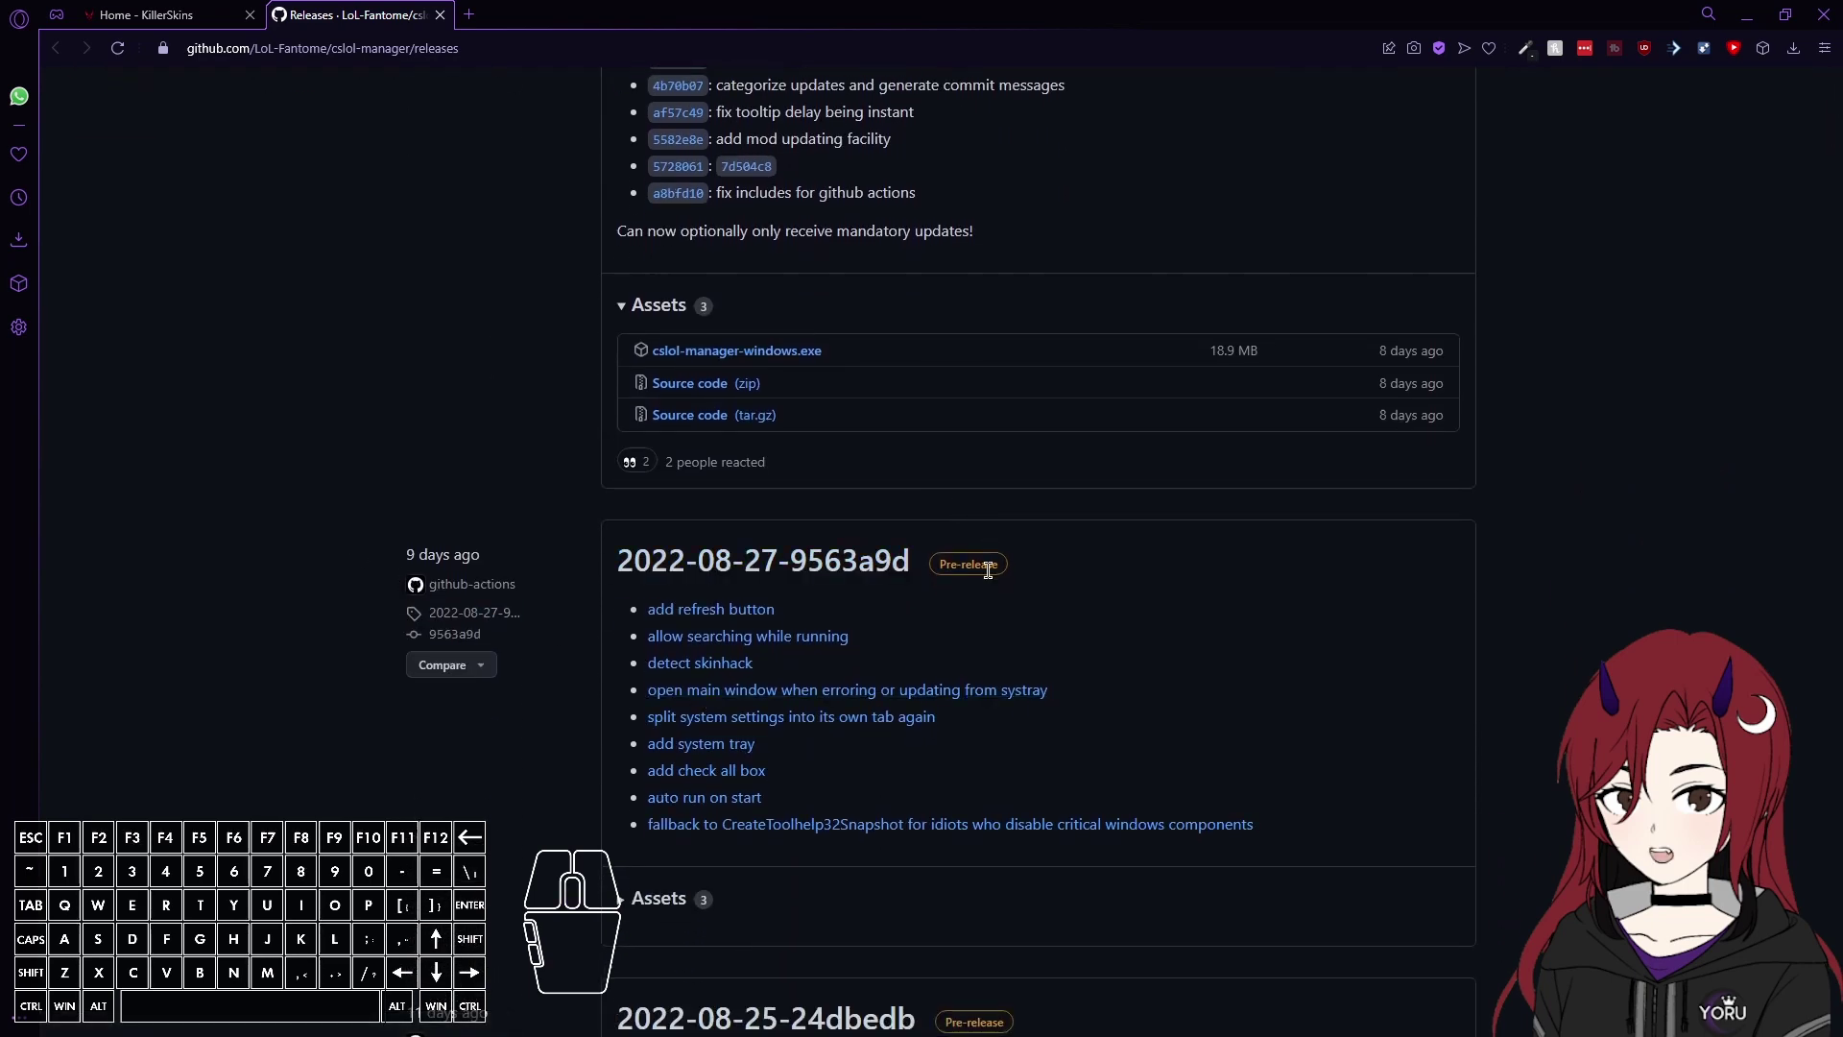
Download cslol-manager-windows.exe from the latest release's Assets list.
scroll("down", 3)
scroll("up", 3)
scroll("down", 3)
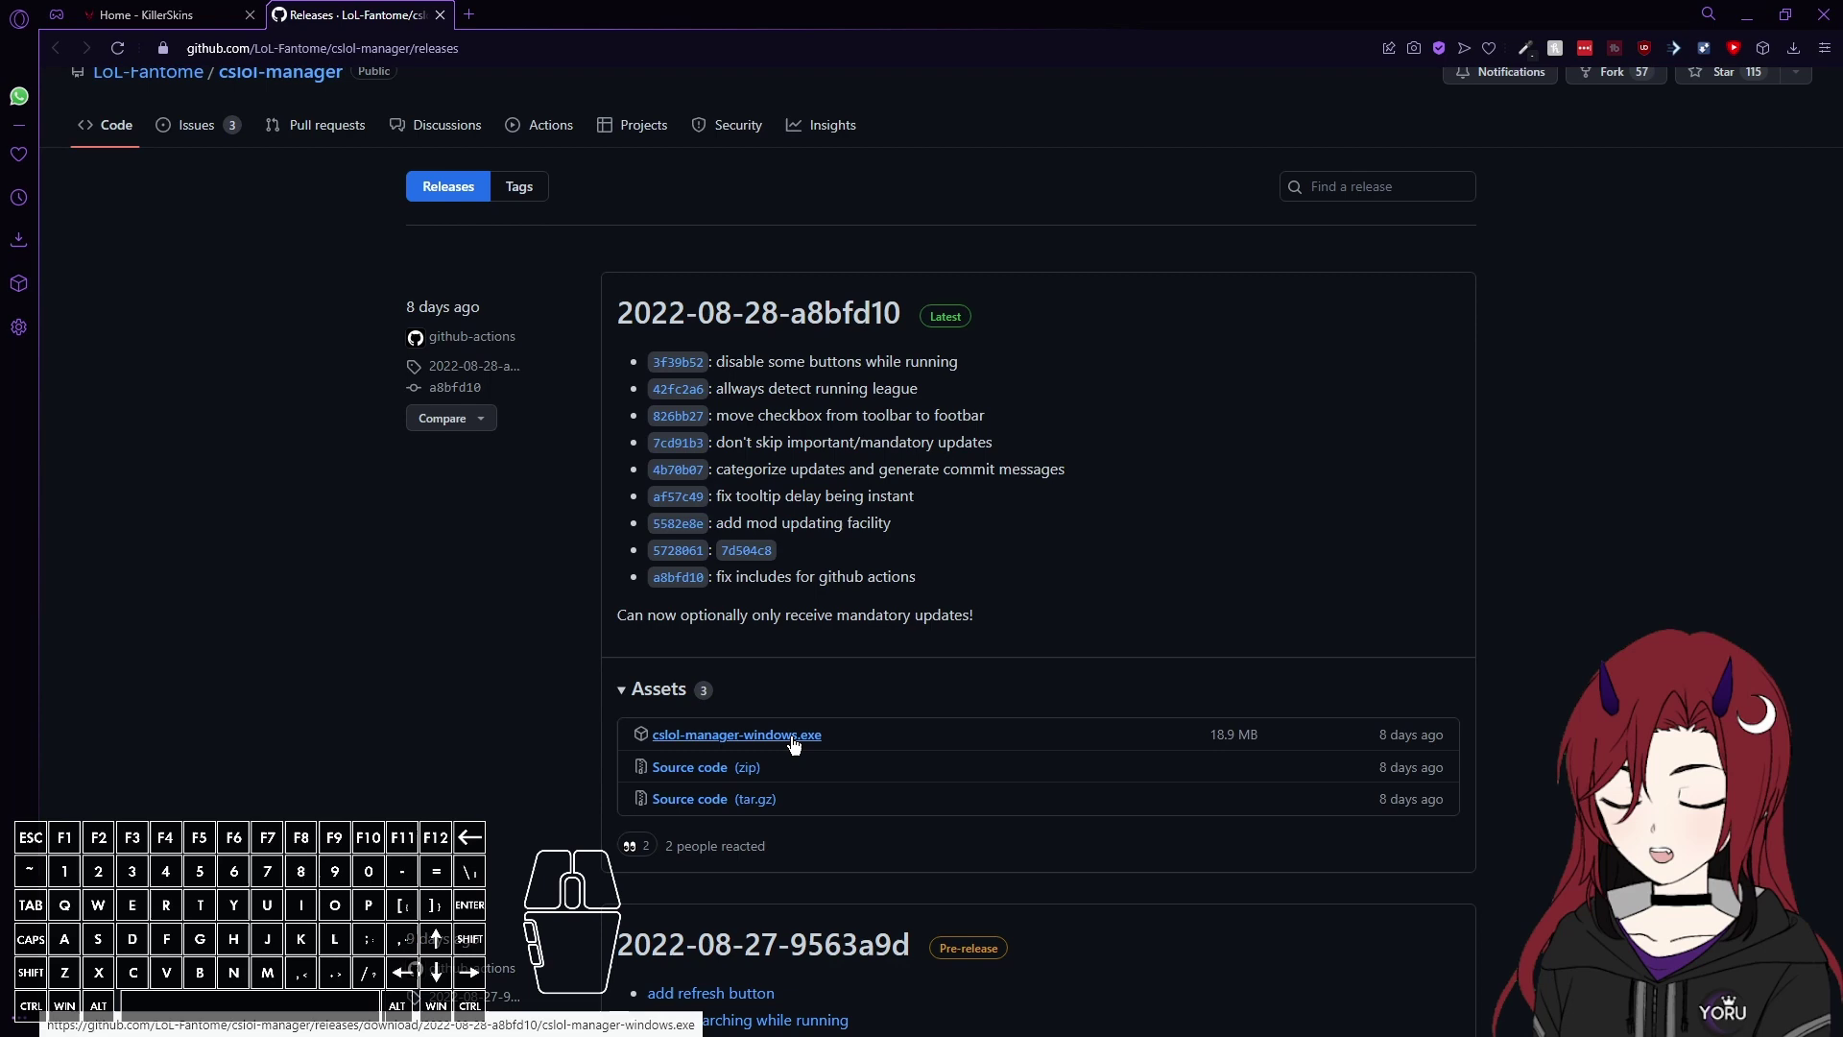
left_click(793, 752)
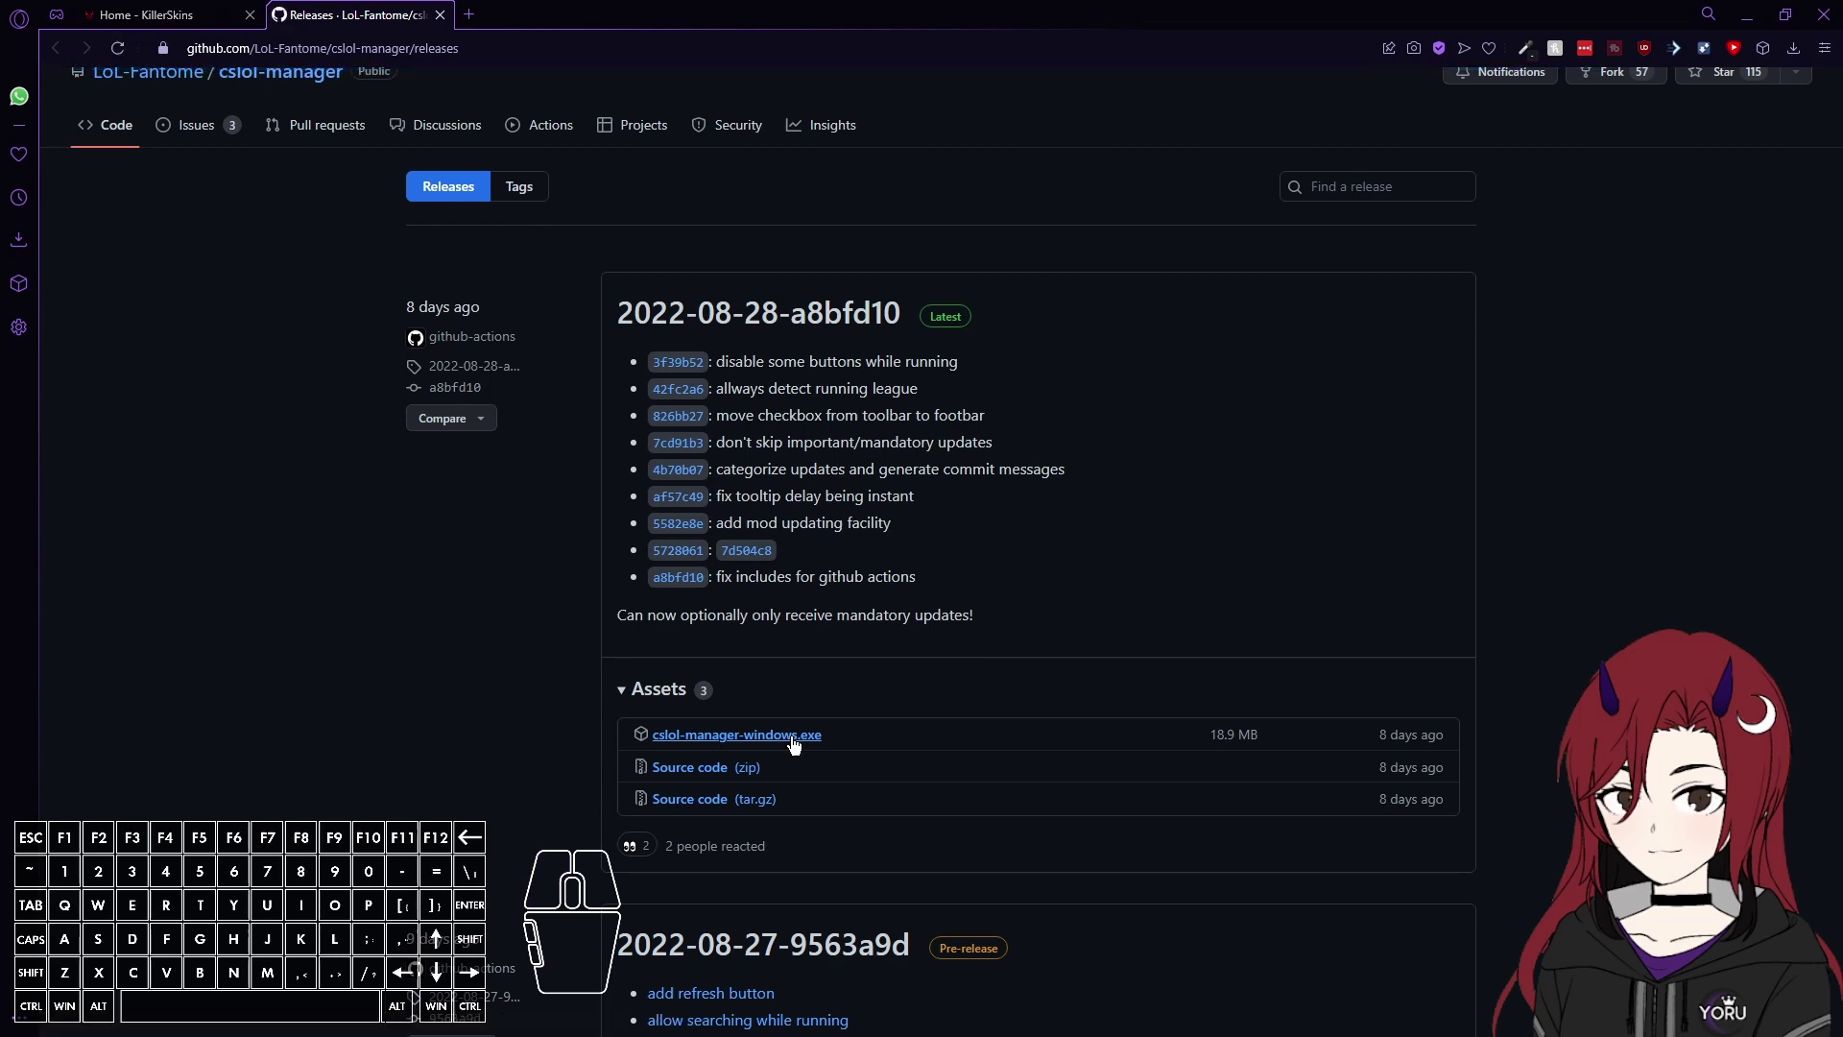
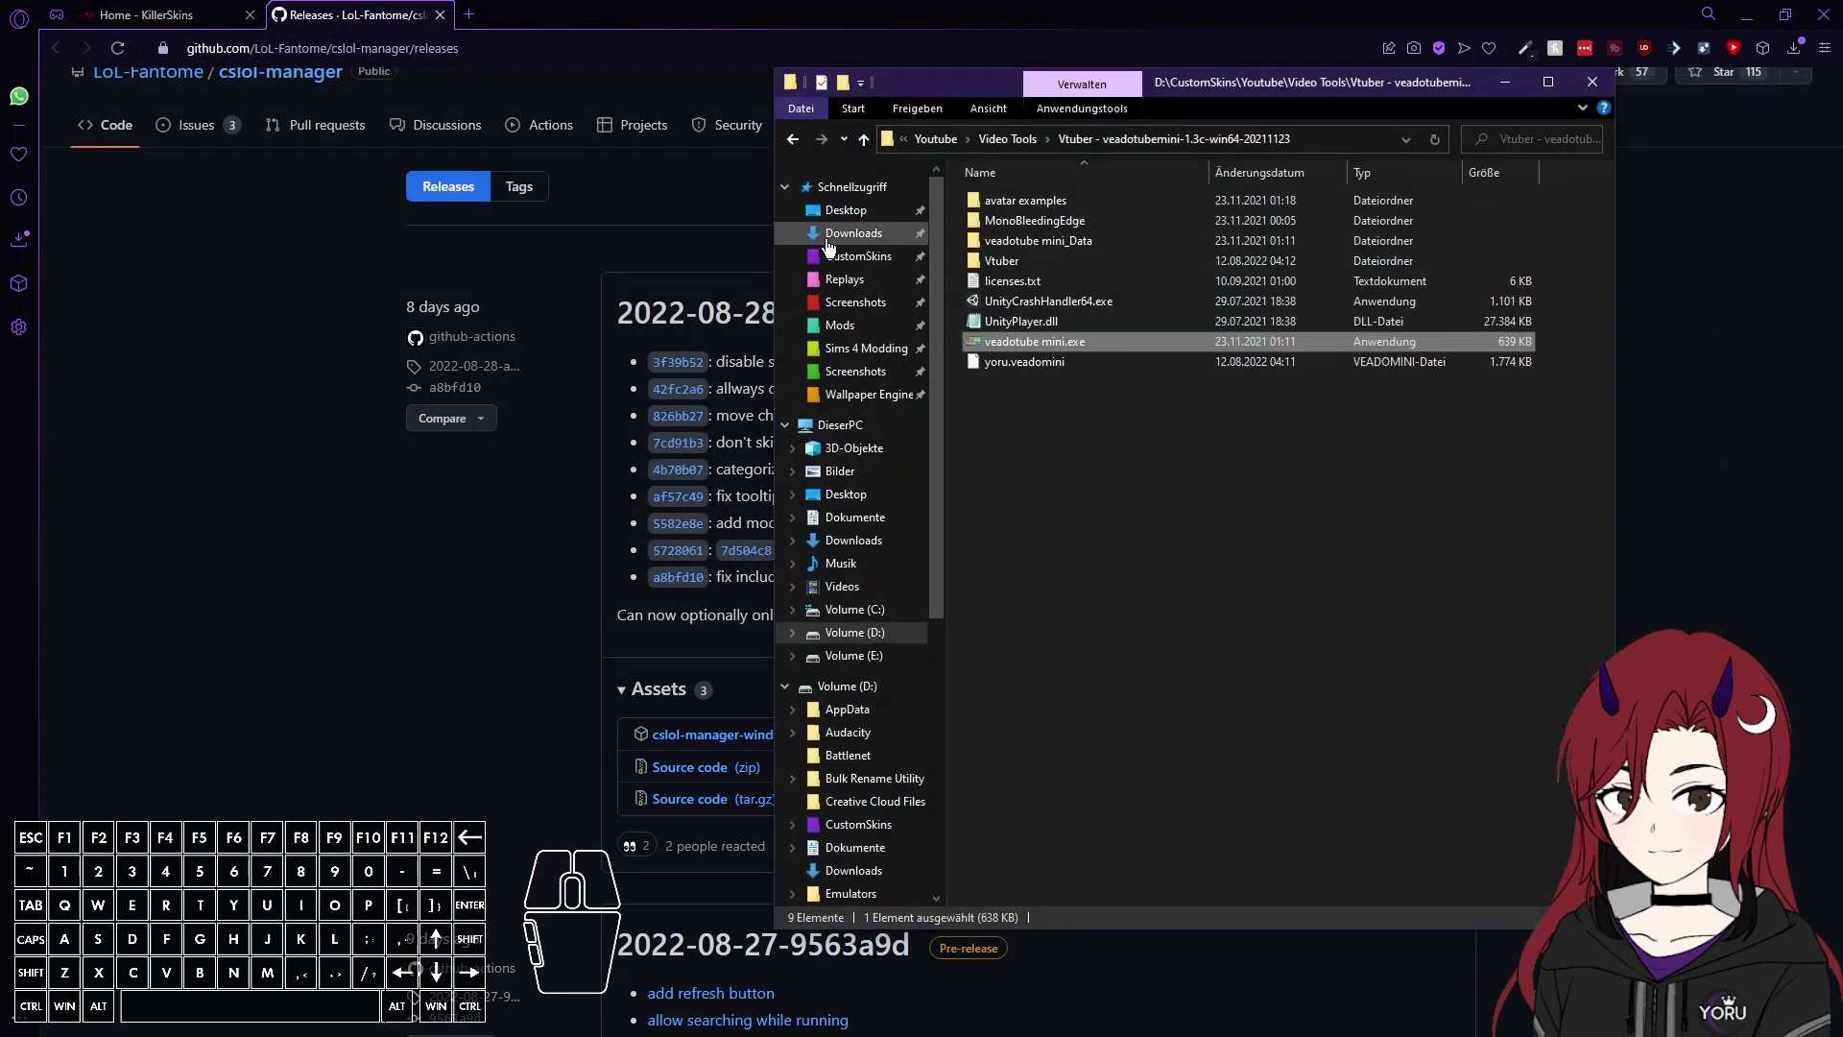
Launch cslol-manager-windows.exe from Downloads and expand the SmartScreen warning's details.
left_click(851, 253)
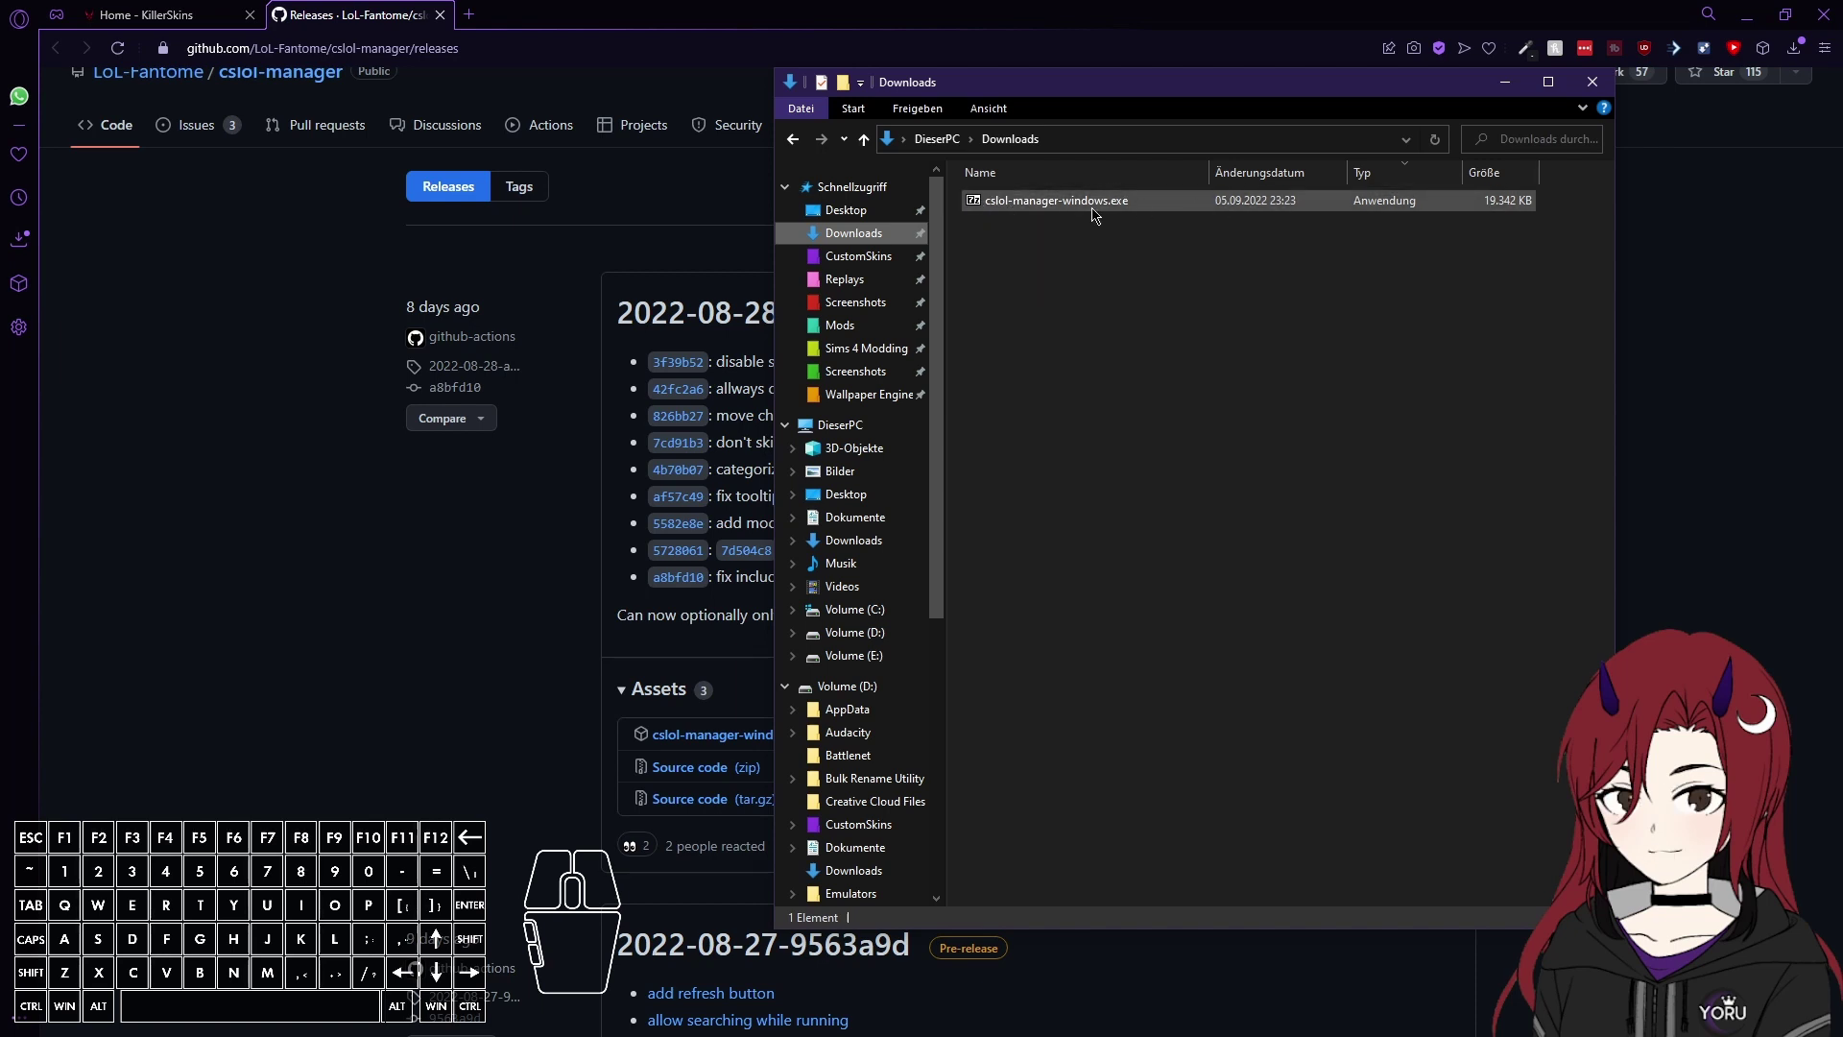
double_click(1092, 215)
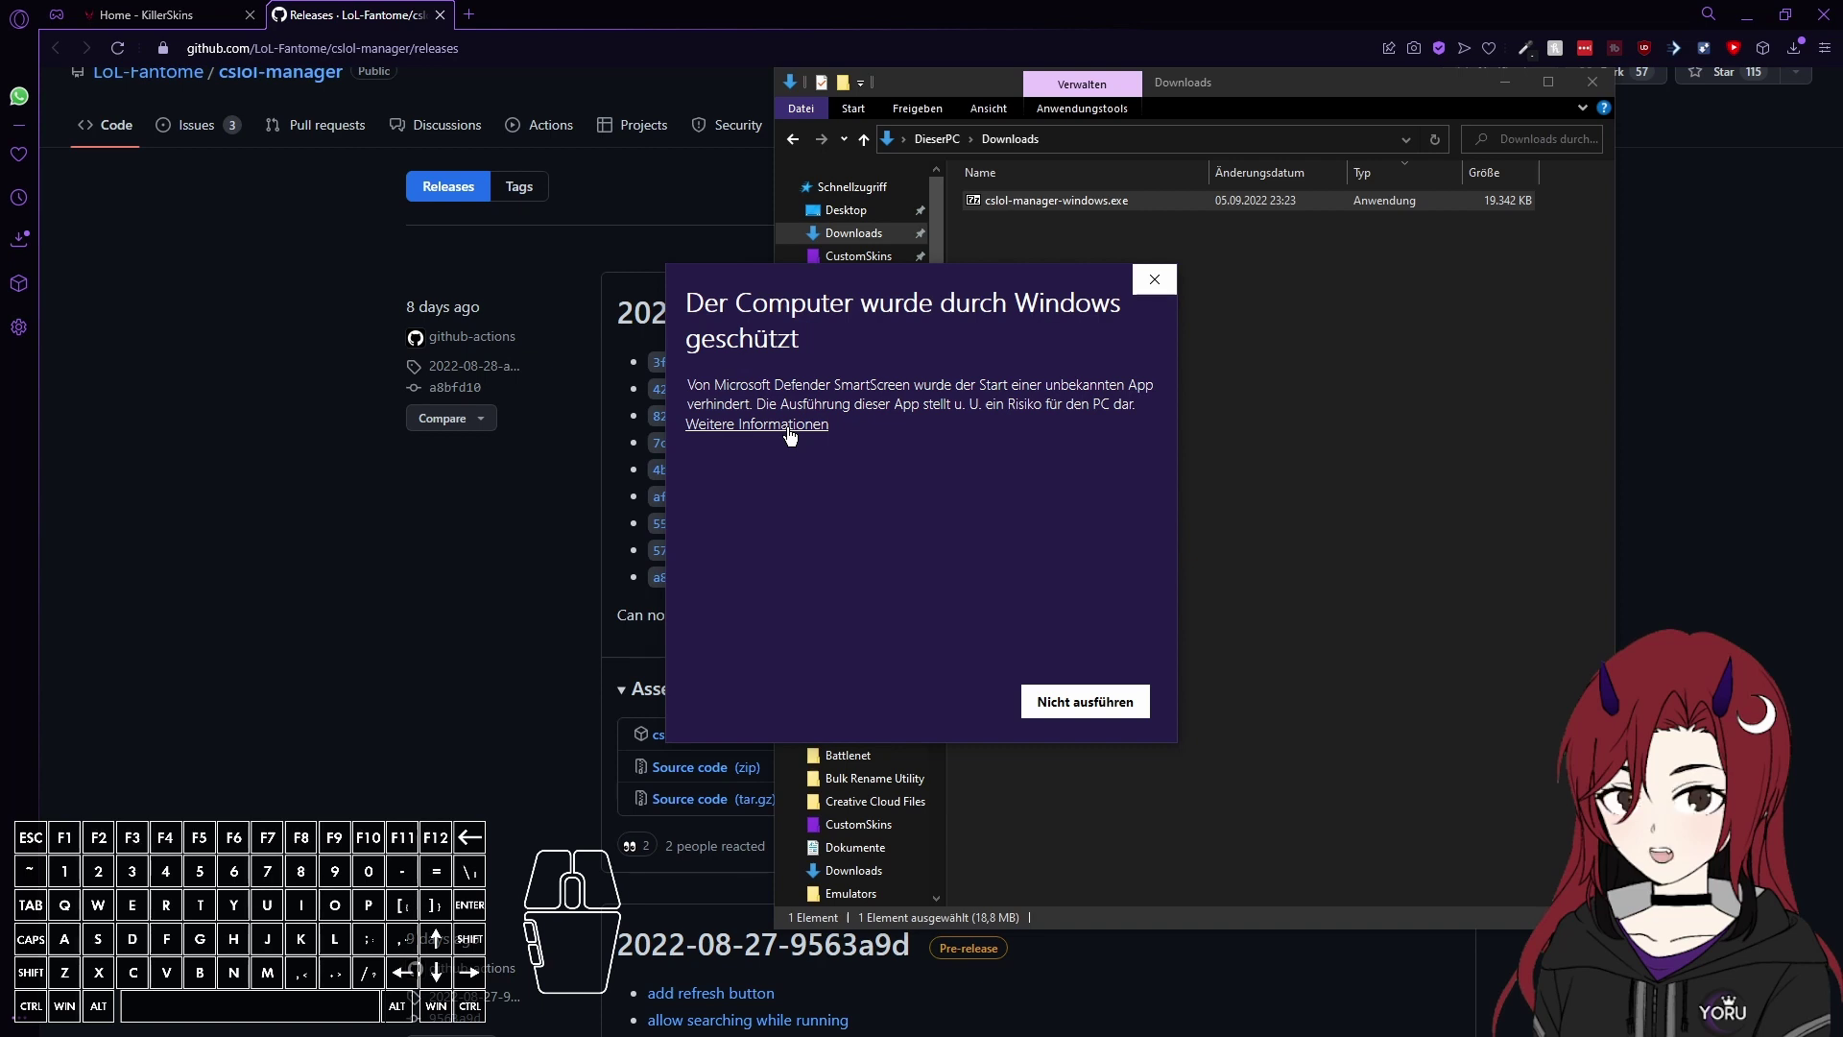
left_click(789, 442)
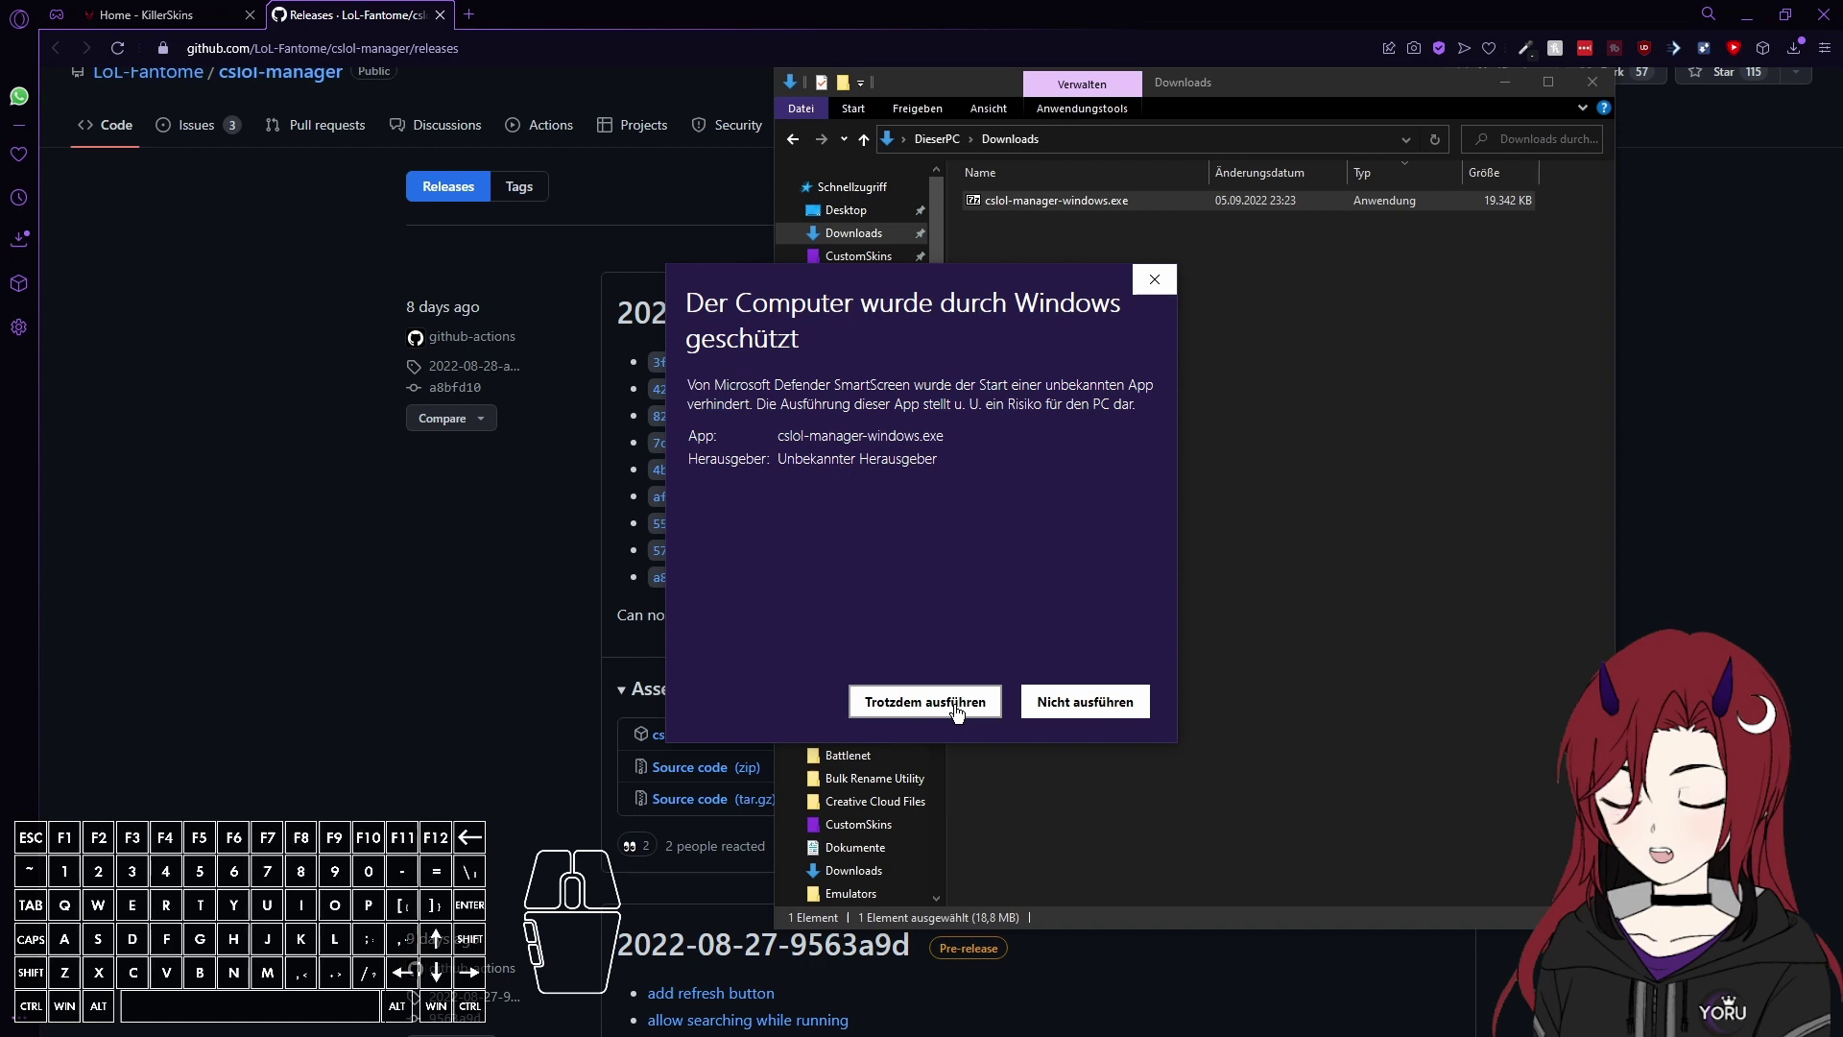
Run the app anyway, extract the archive into Downloads and enter the cslol-manager folder.
left_click(956, 720)
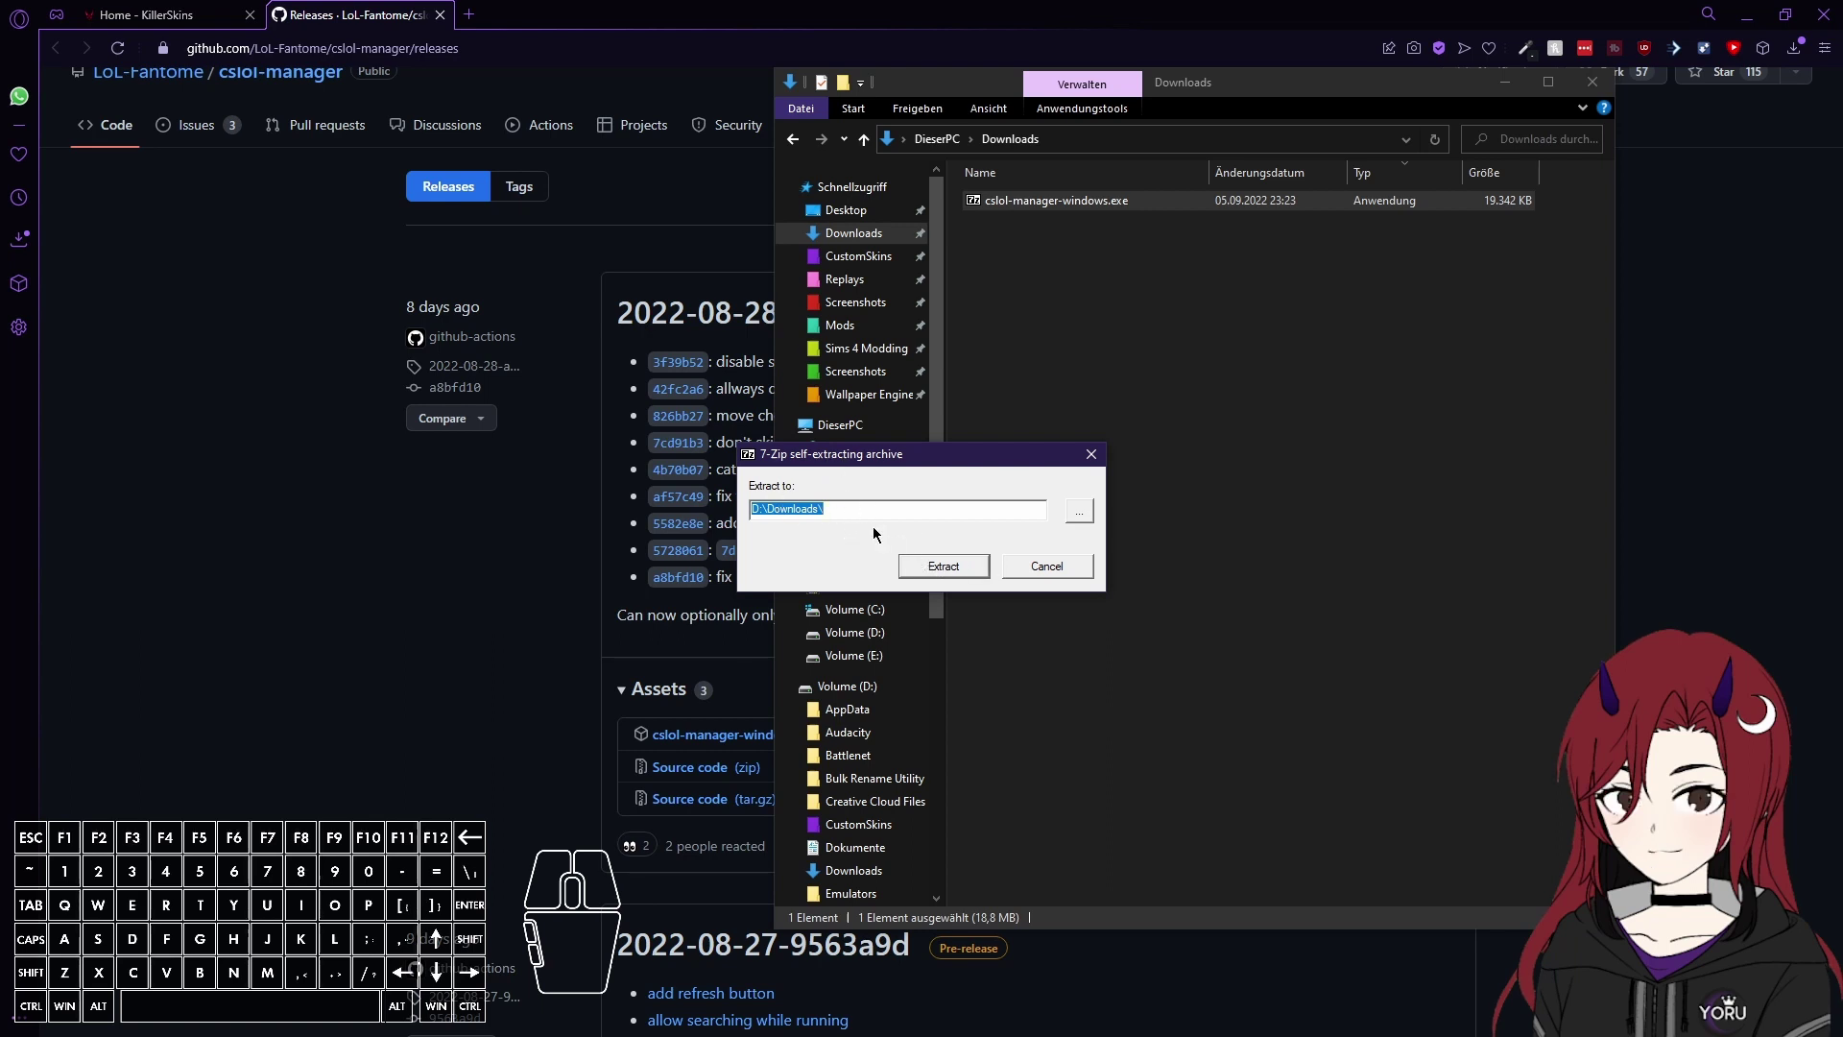
left_click(953, 561)
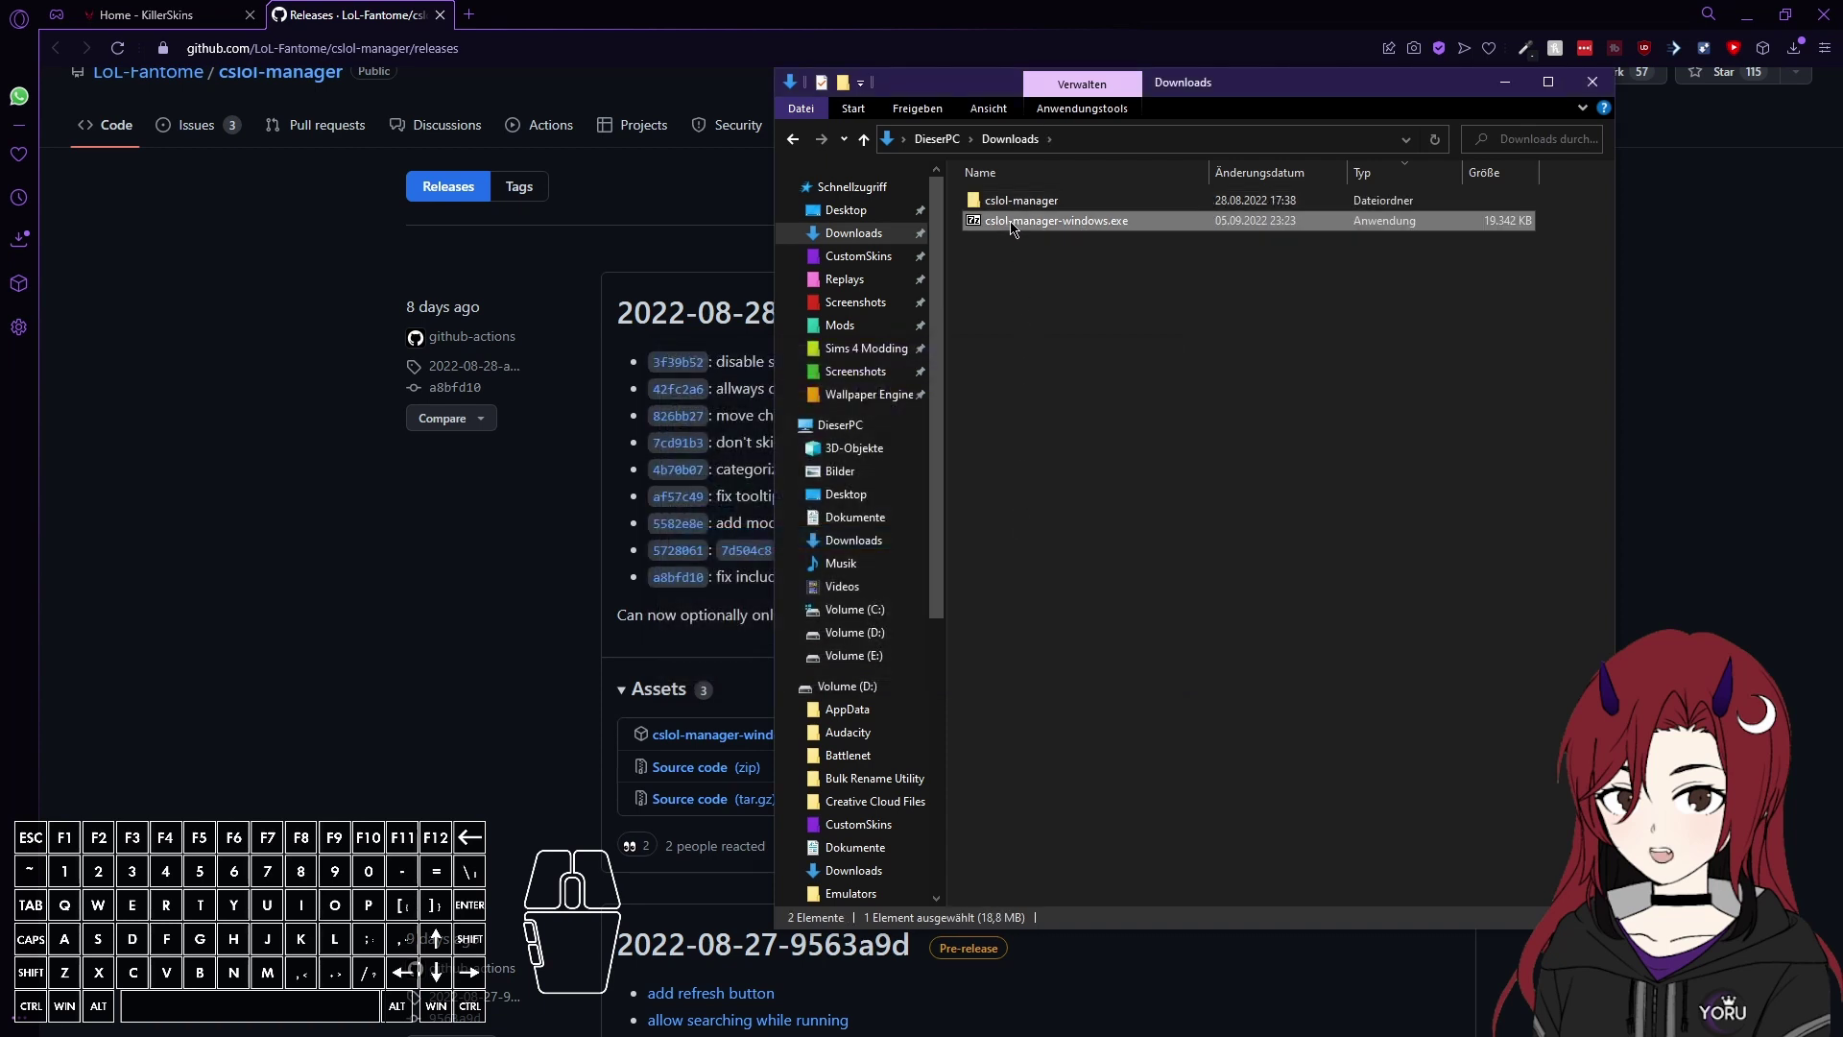
double_click(1027, 214)
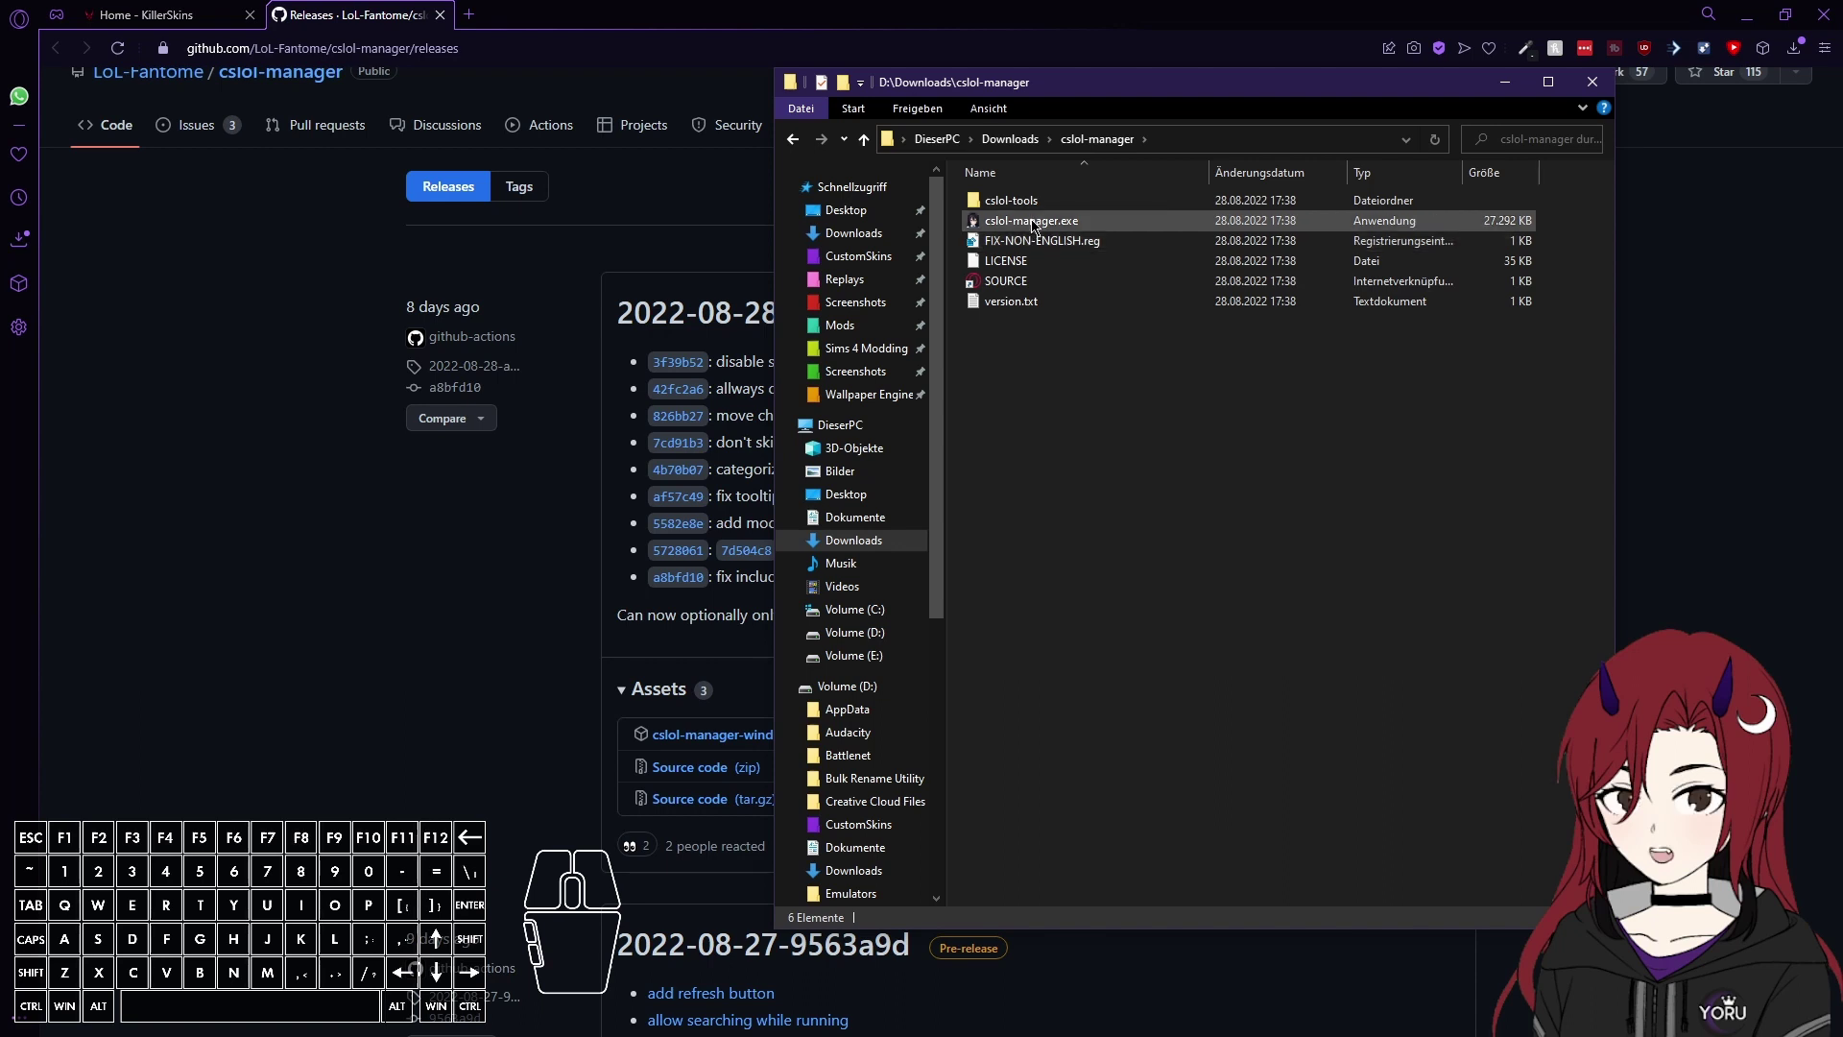
Start cslol-manager.exe, glance through its Settings categories, then return to the KillerSkins homepage.
double_click(1037, 226)
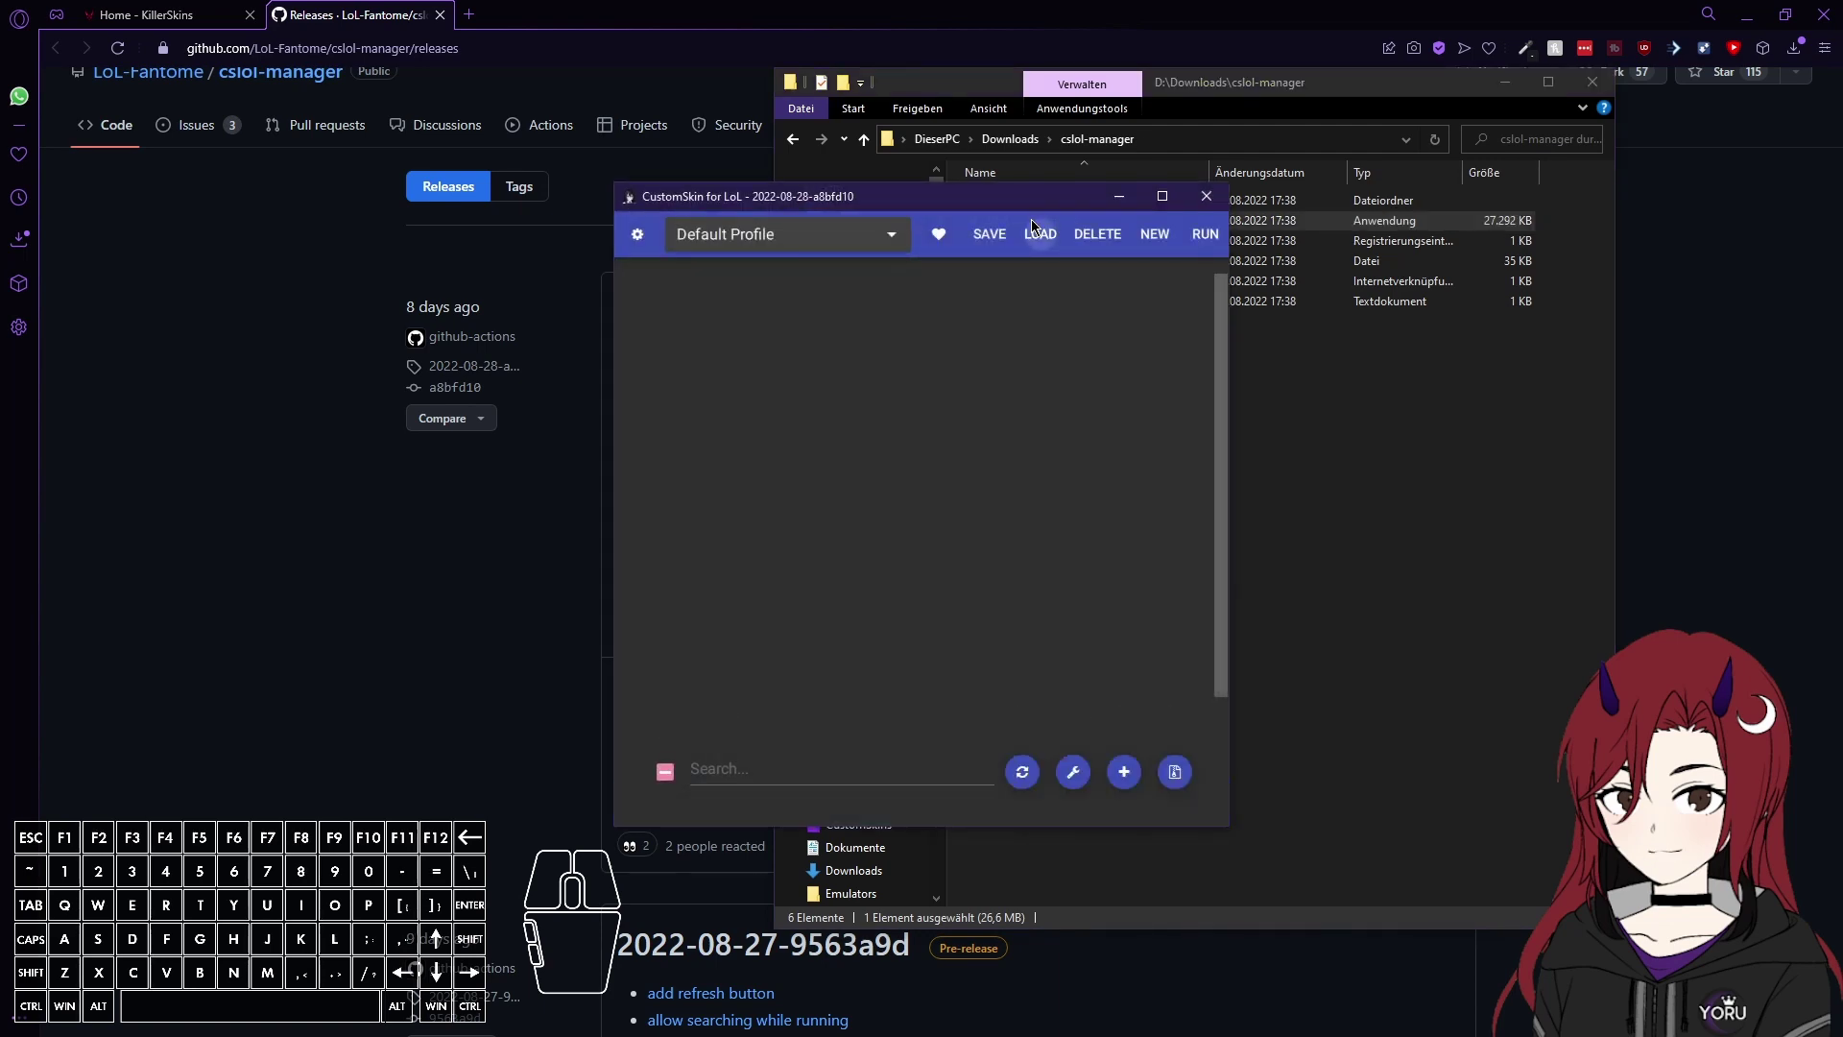
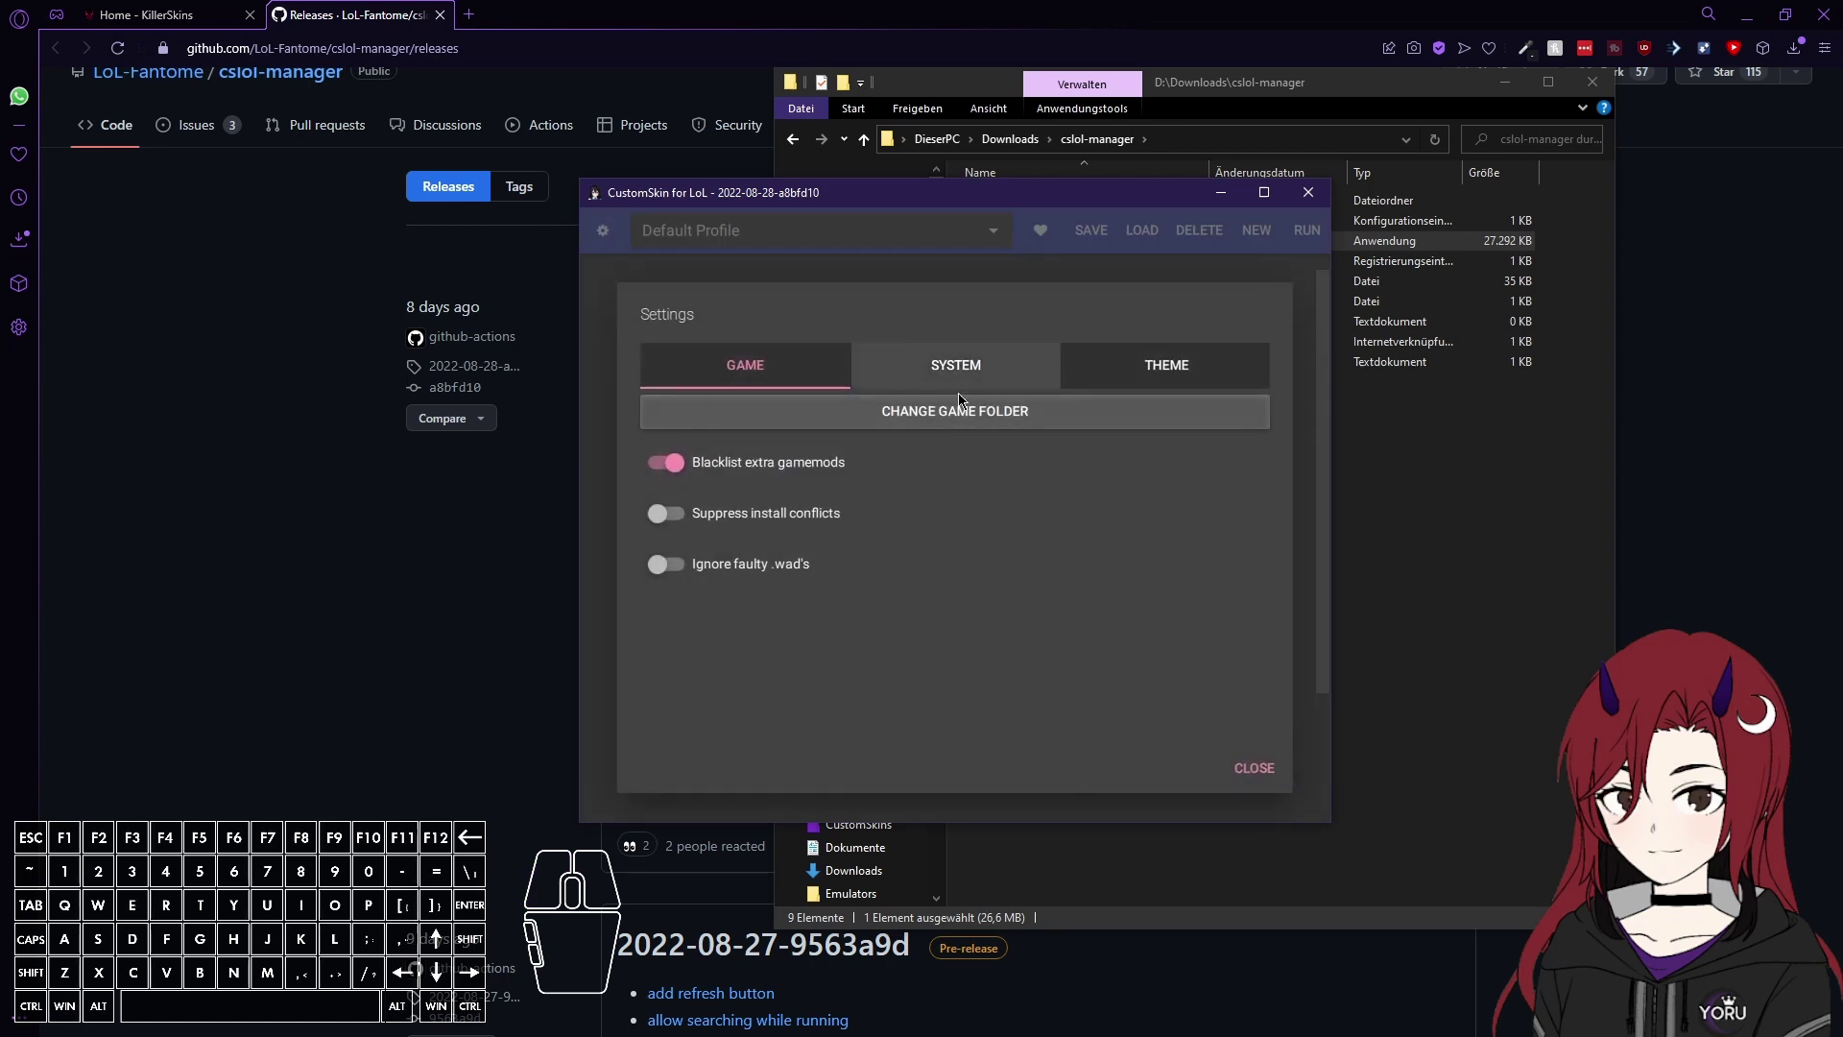
left_click(973, 361)
left_click(1146, 359)
left_click(1273, 787)
left_click_drag(1091, 206, 1044, 211)
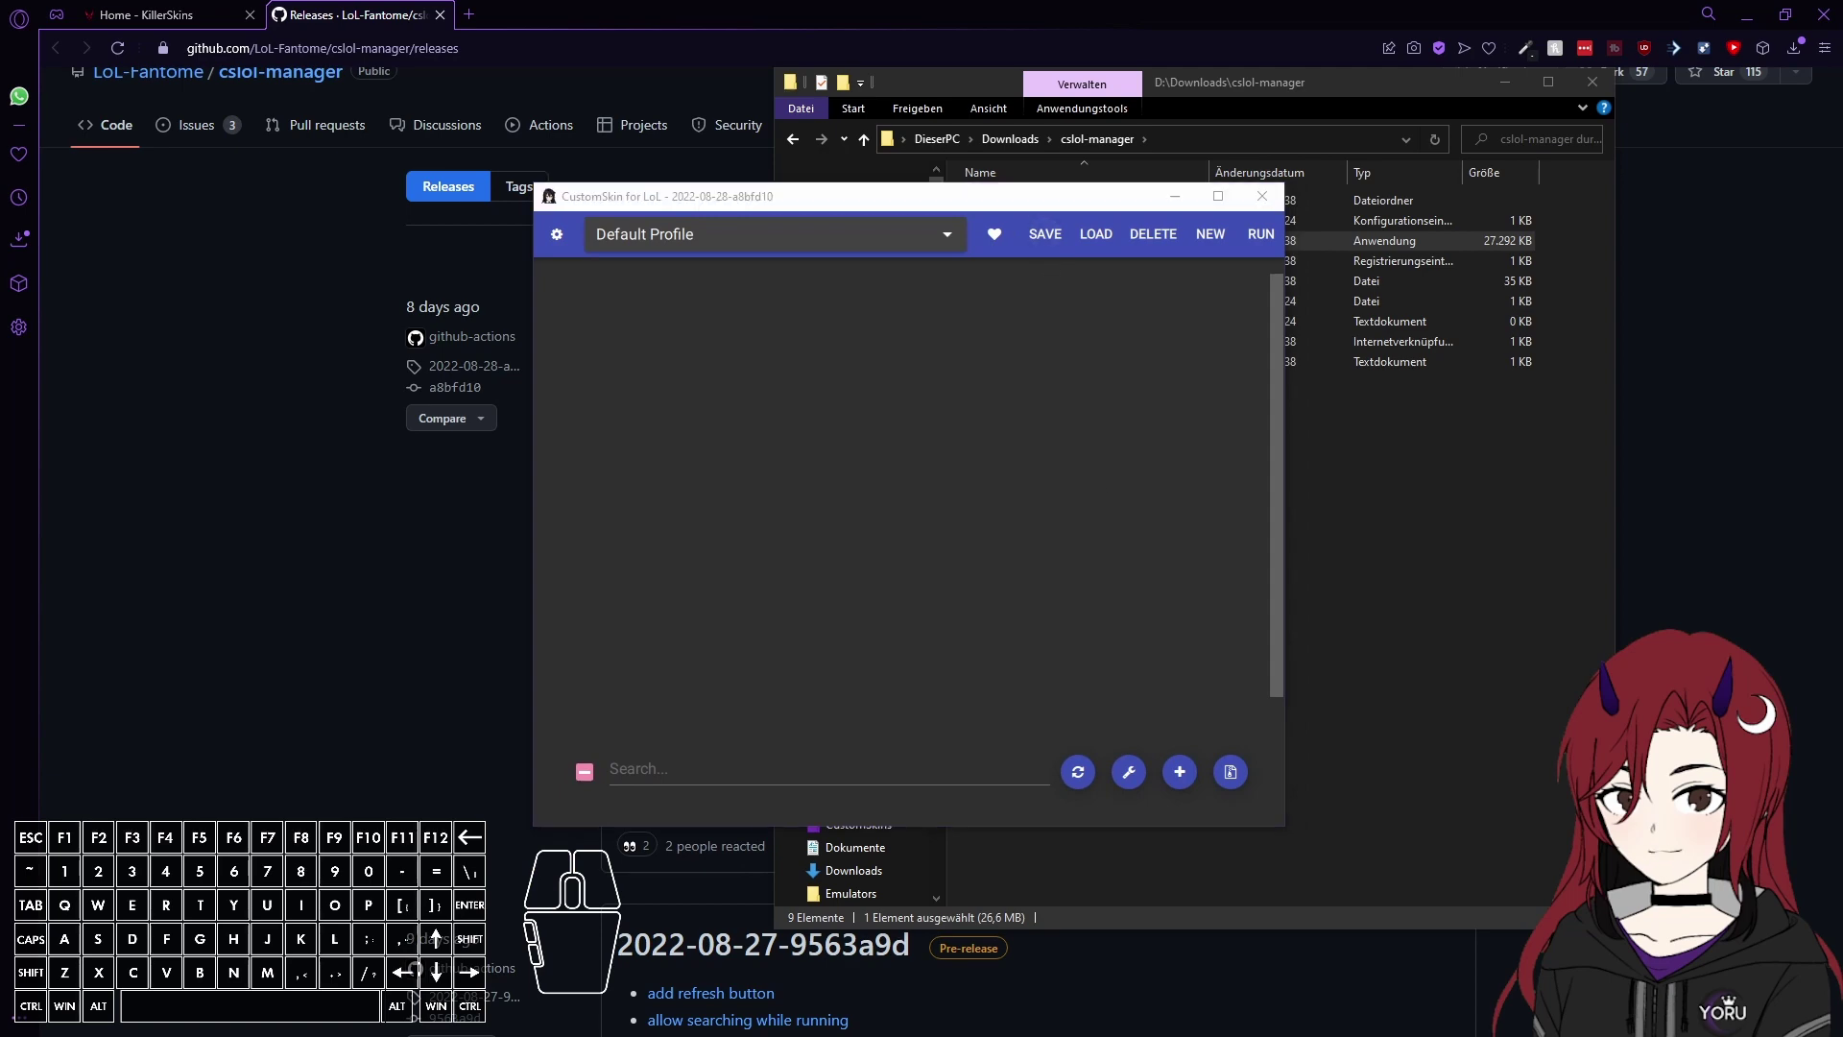
left_click(180, 5)
Go to the Star Guardian Seraphine mod page and follow its Google Drive download link.
scroll("up", 3)
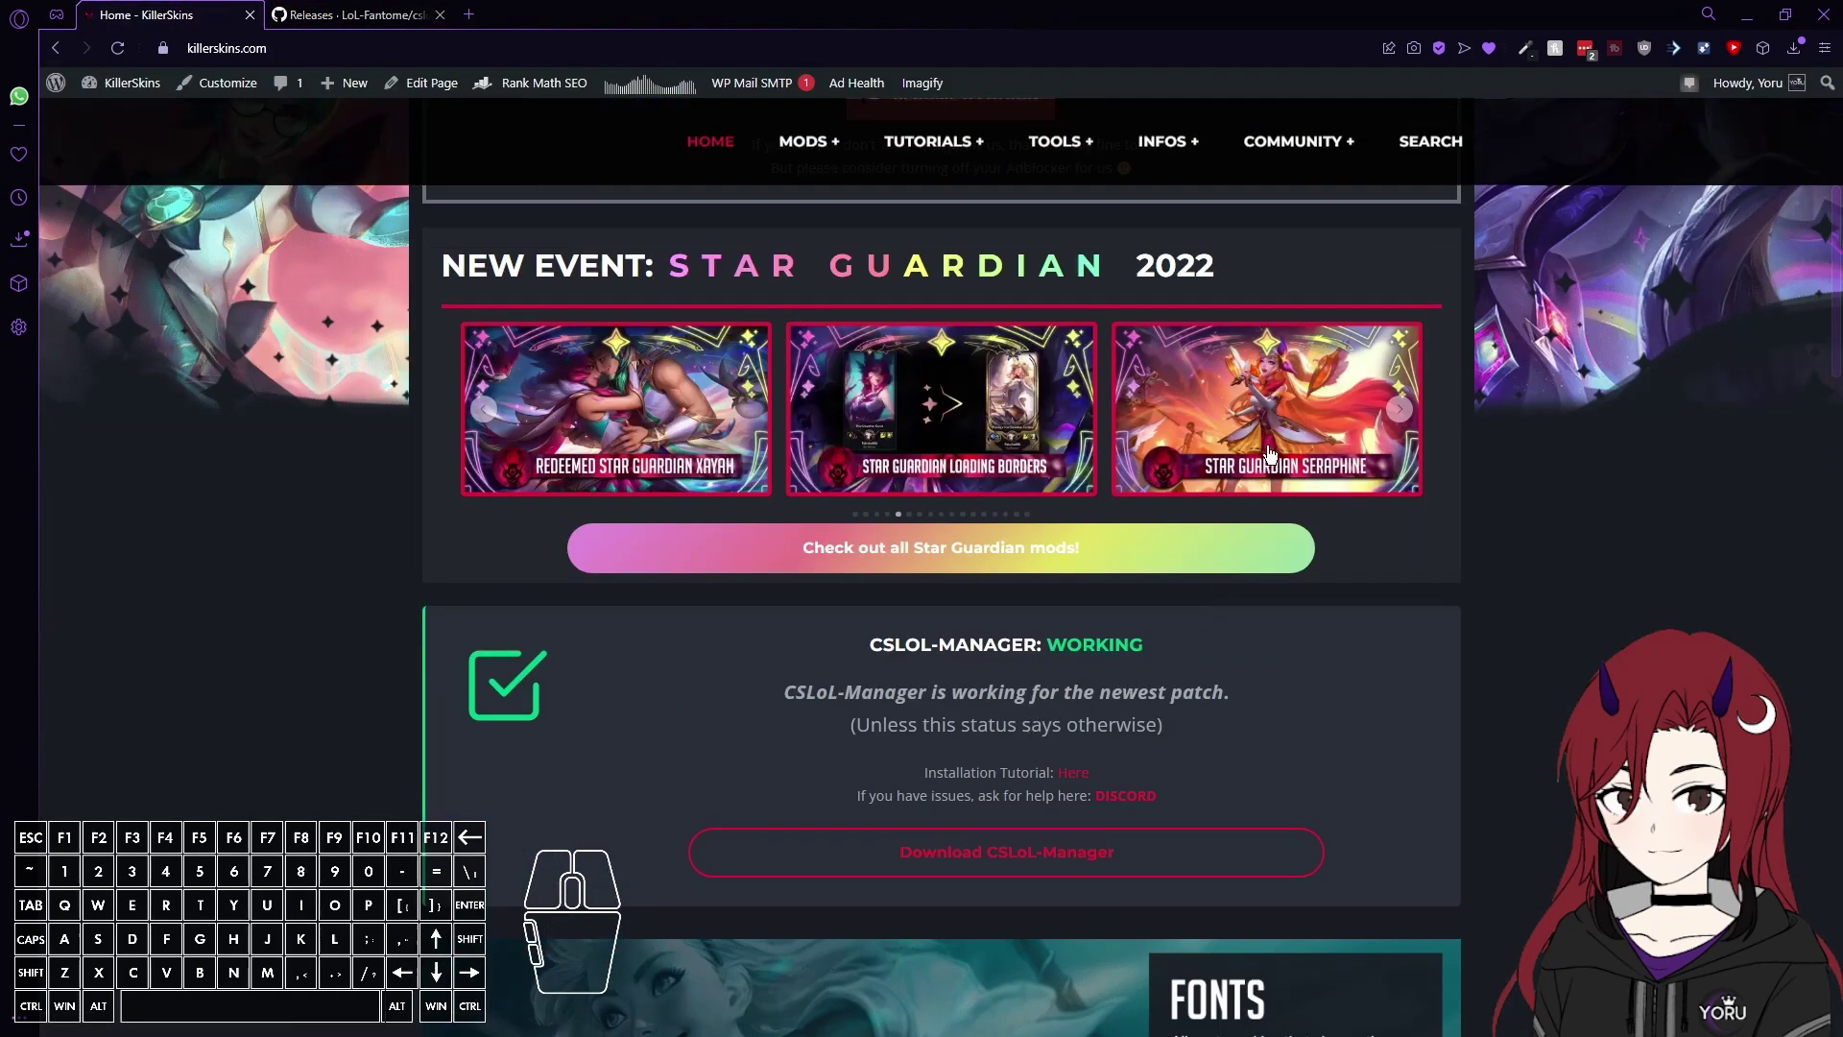
left_click(939, 414)
scroll("down", 3)
middle_click(1085, 441)
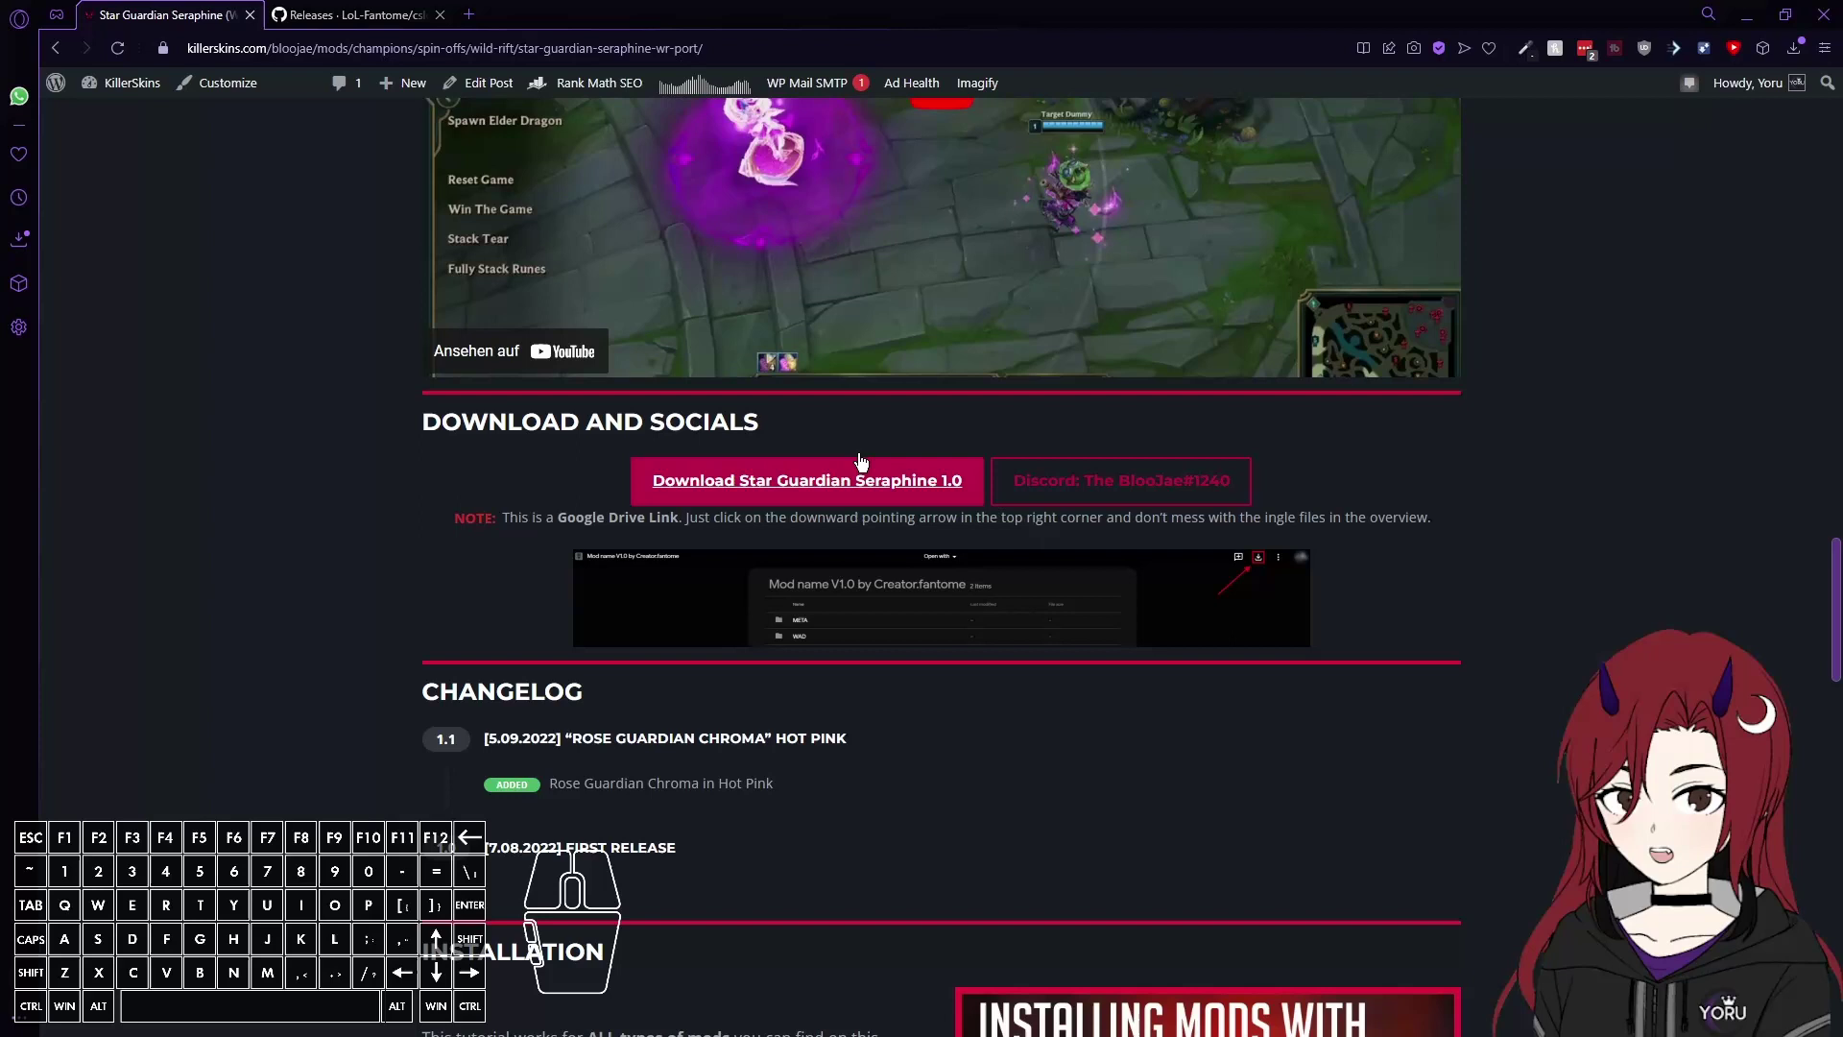
Download WR_SG_Seraphine 1.0.fantome from the Star Guardian Seraphine 1.0 Drive folder.
left_click(854, 494)
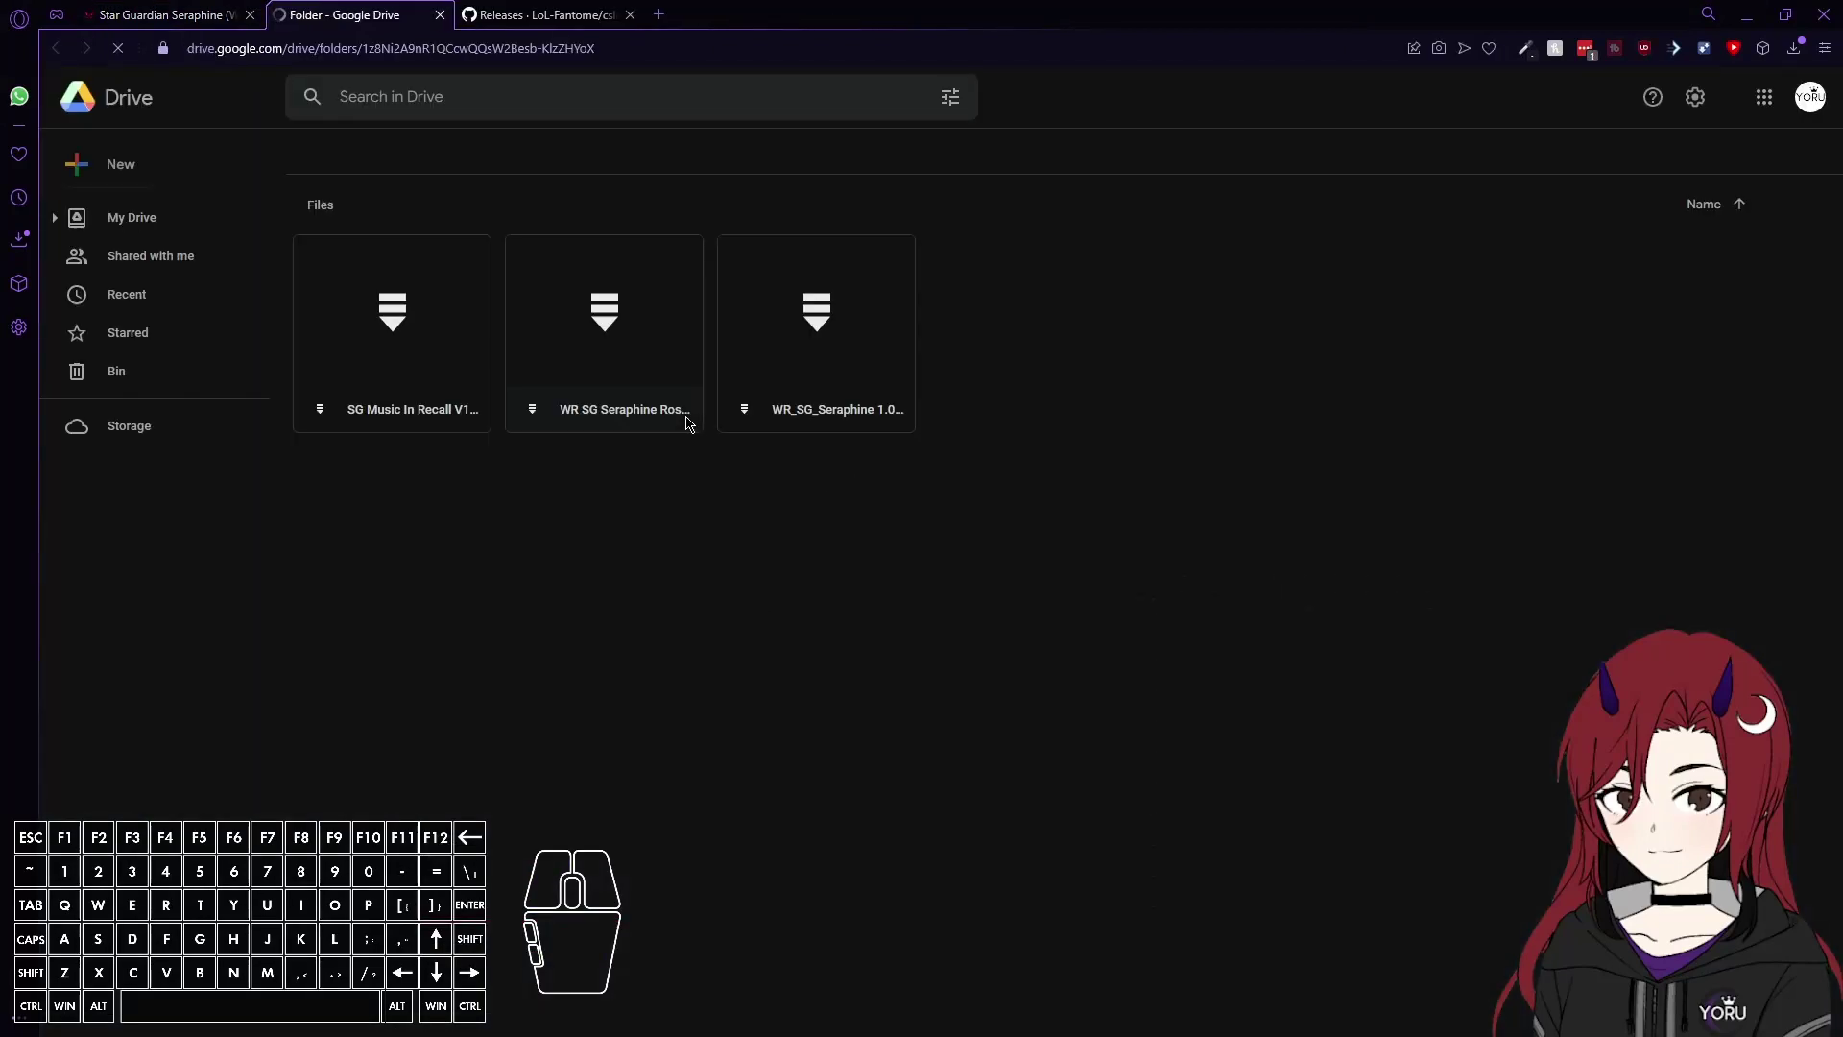
left_click(433, 394)
left_click(875, 356)
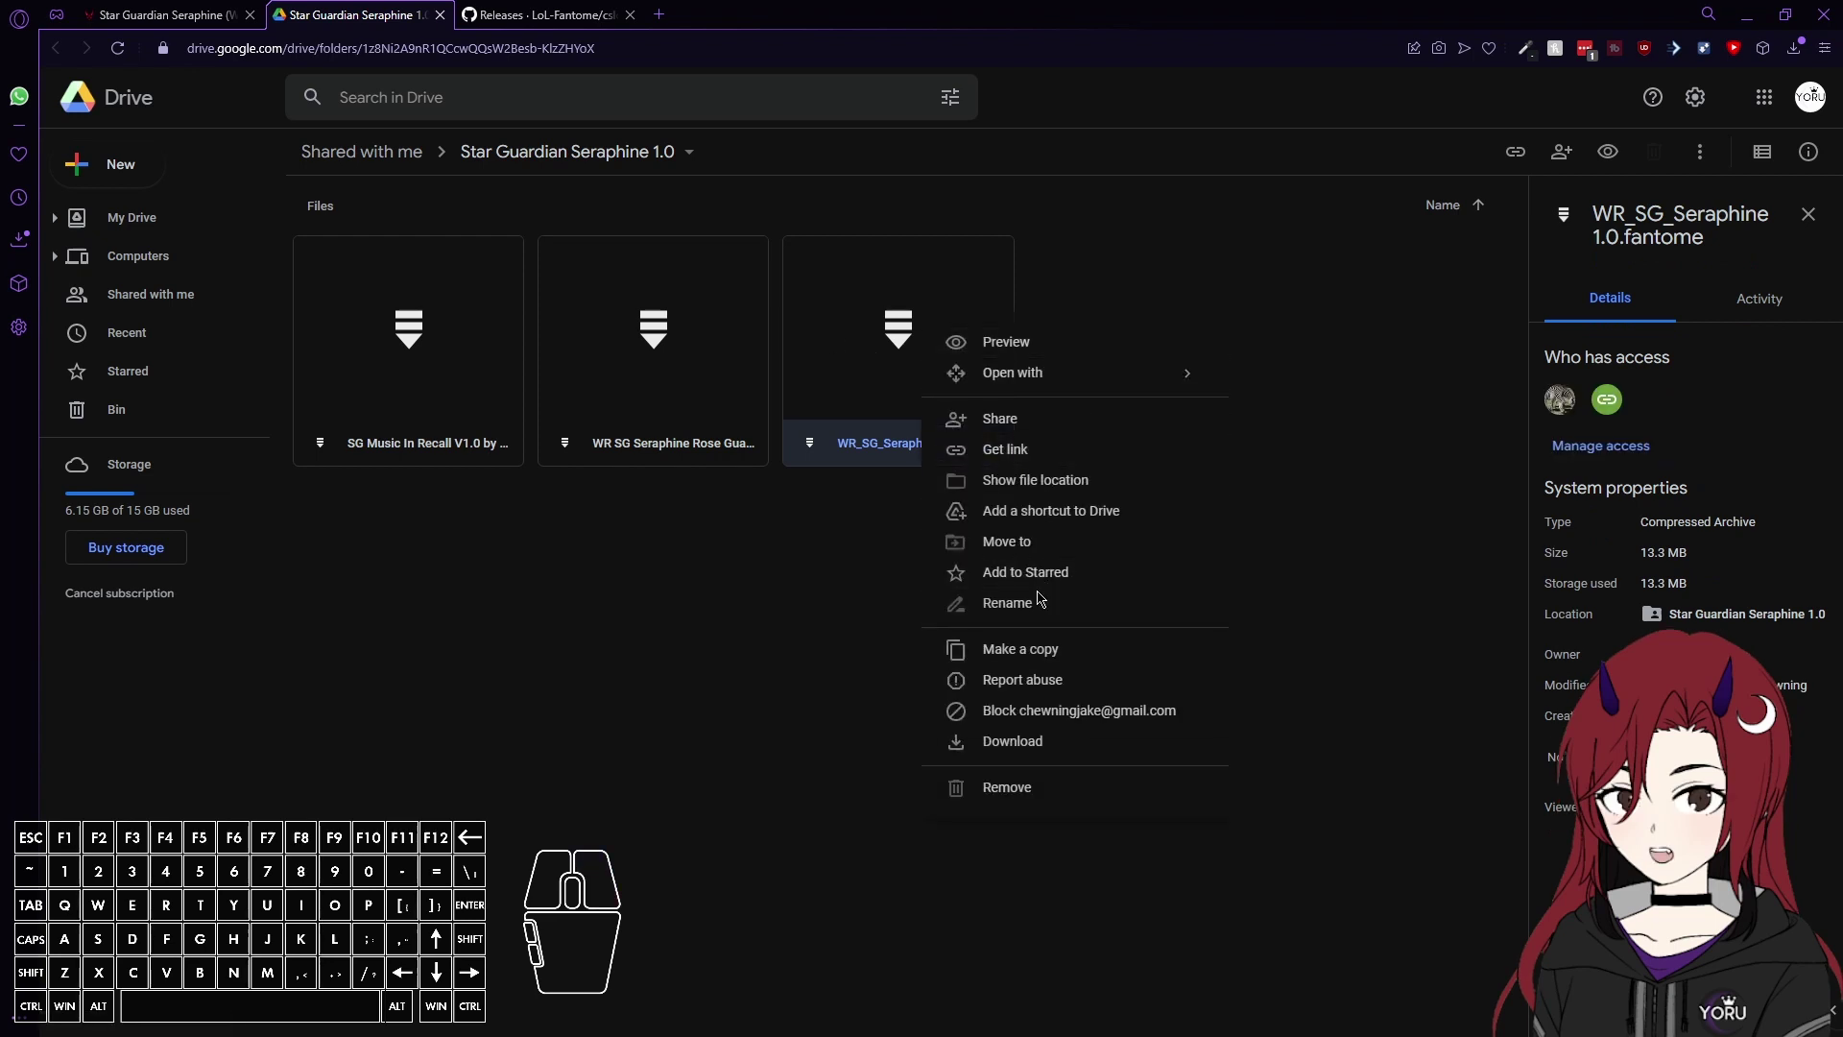
left_click(1017, 763)
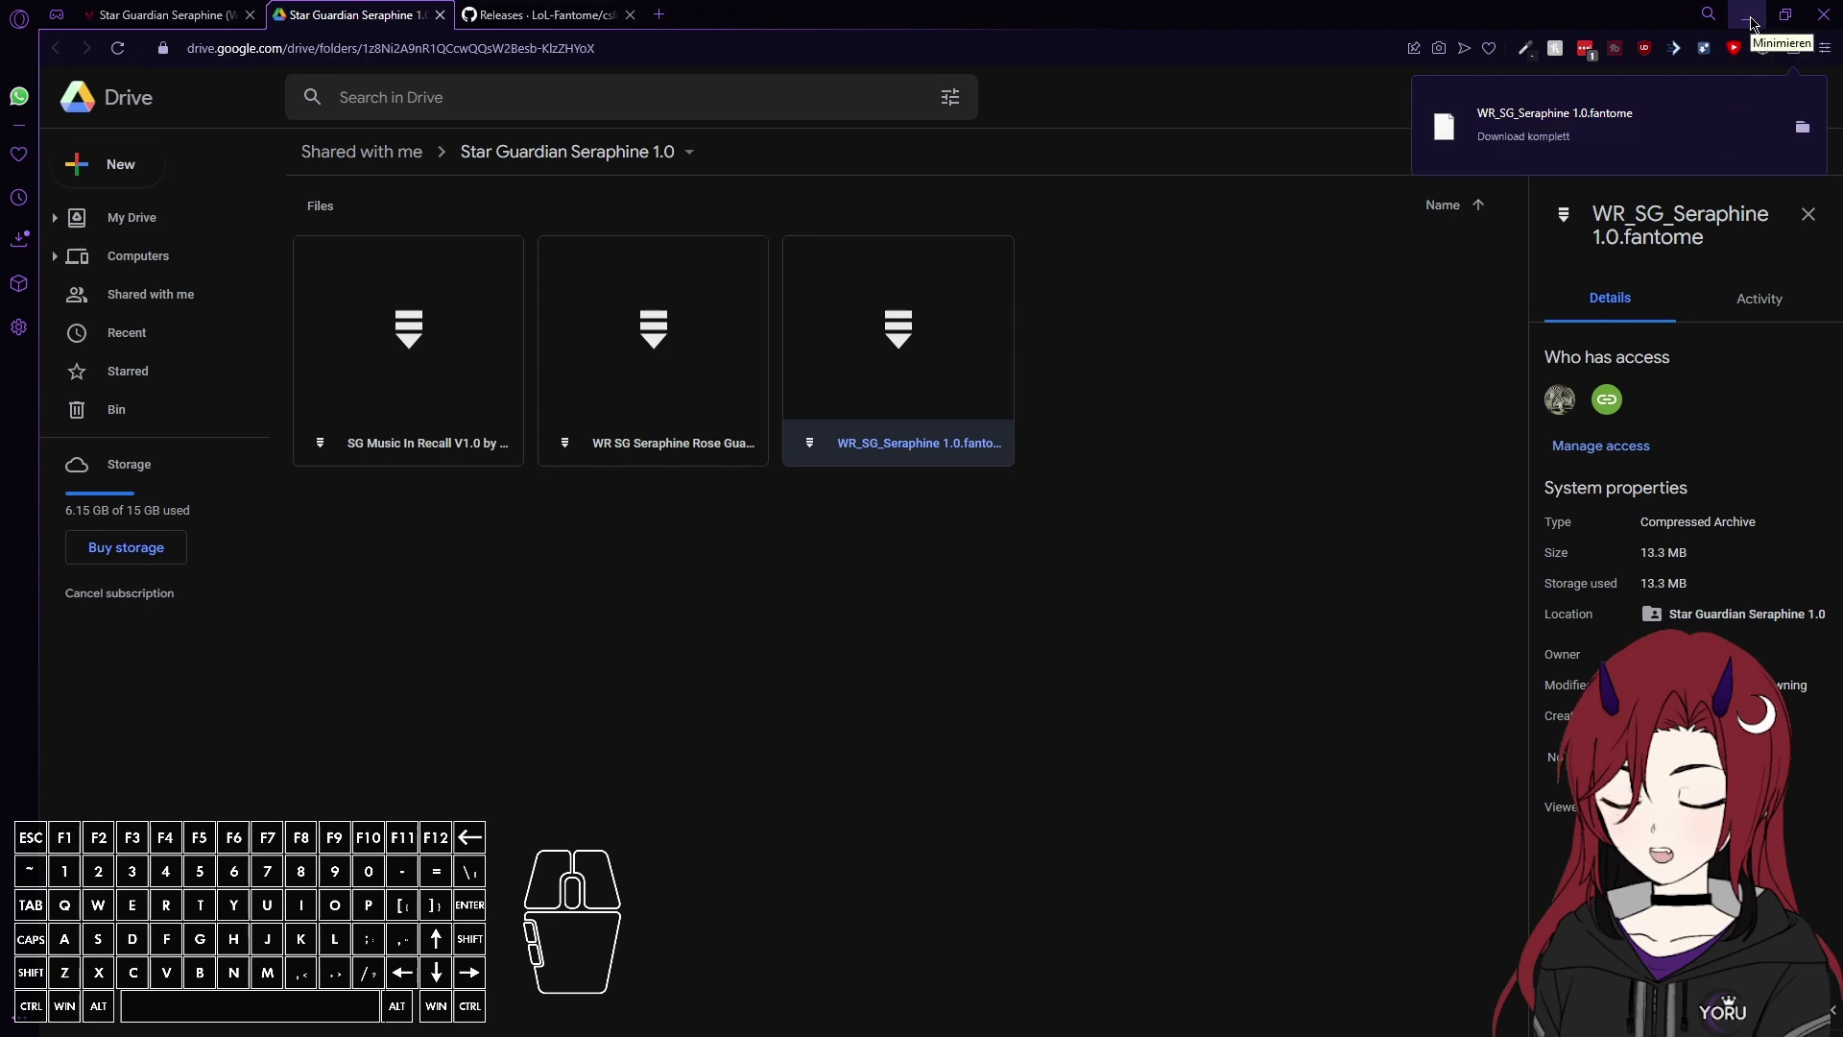
Place Explorer beside the manager and drag WR_SG_Seraphine 1.0.fantome into the Default Profile.
left_click(1751, 24)
left_click_drag(1032, 206, 591, 192)
left_click_drag(1190, 93, 1234, 90)
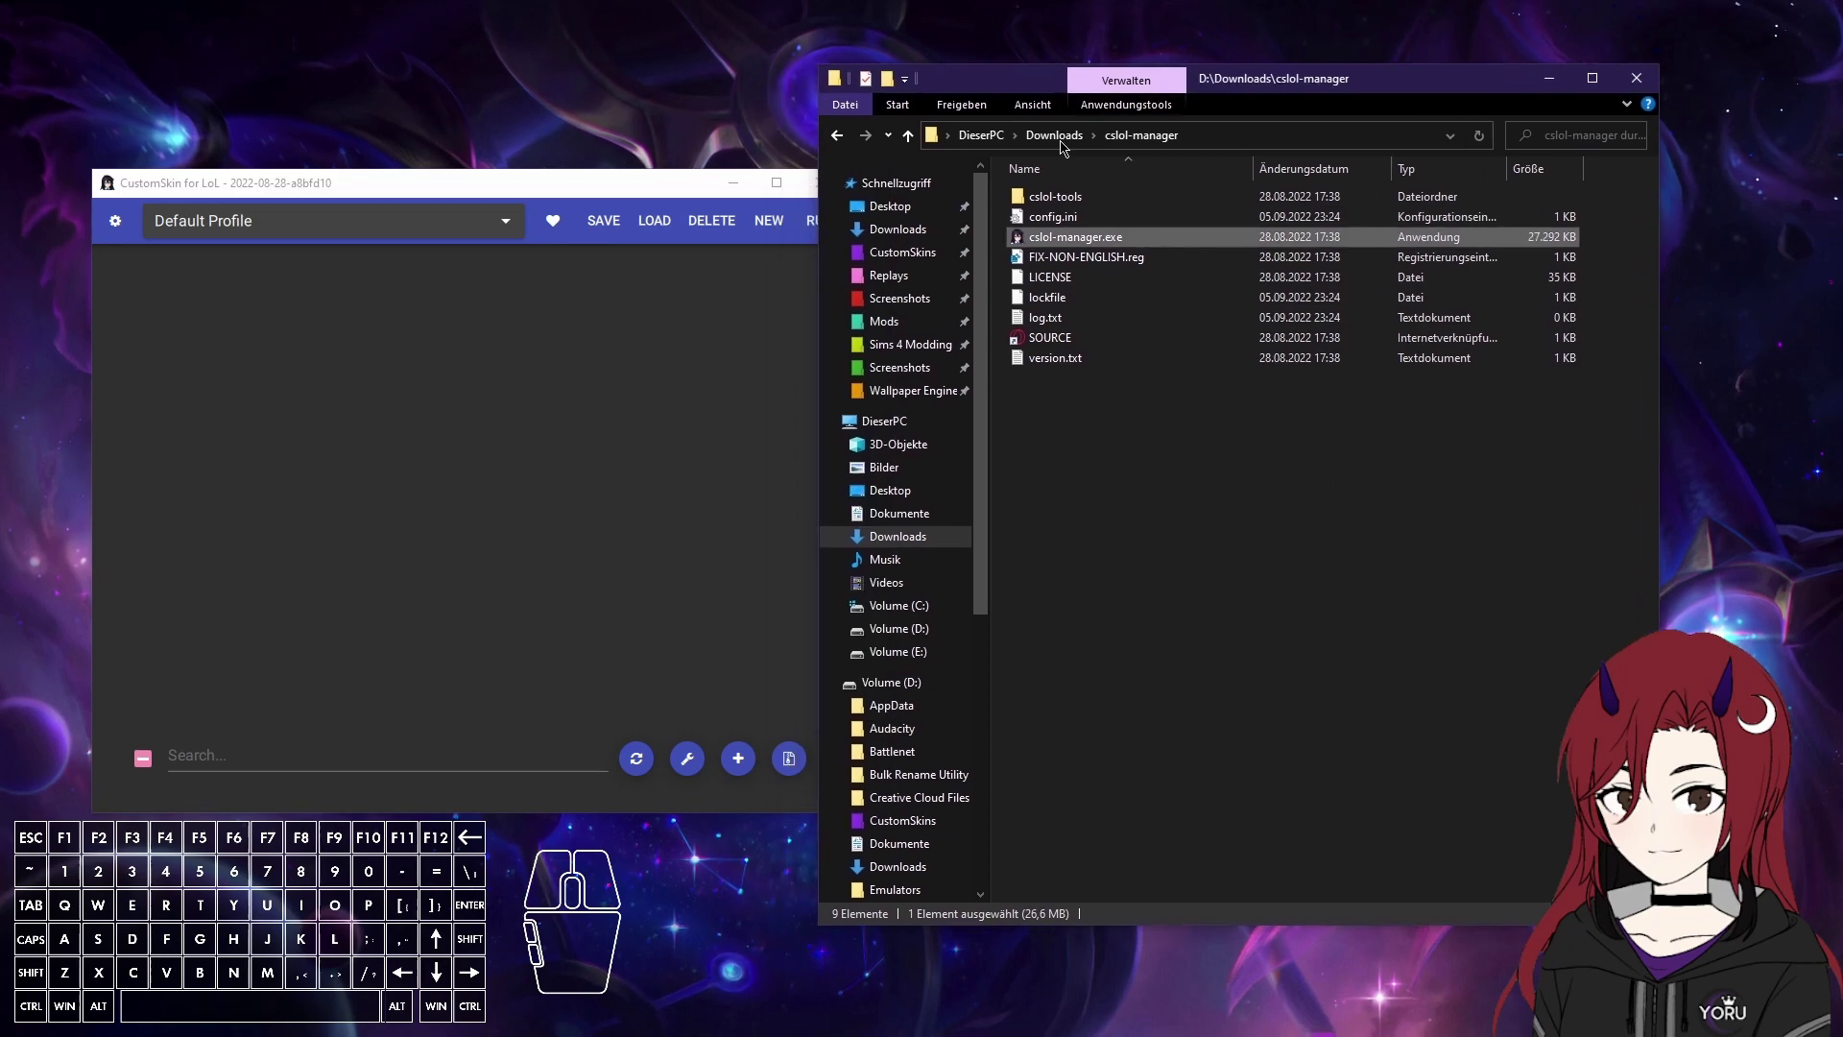
left_click(1061, 147)
left_click_drag(1298, 85, 1386, 82)
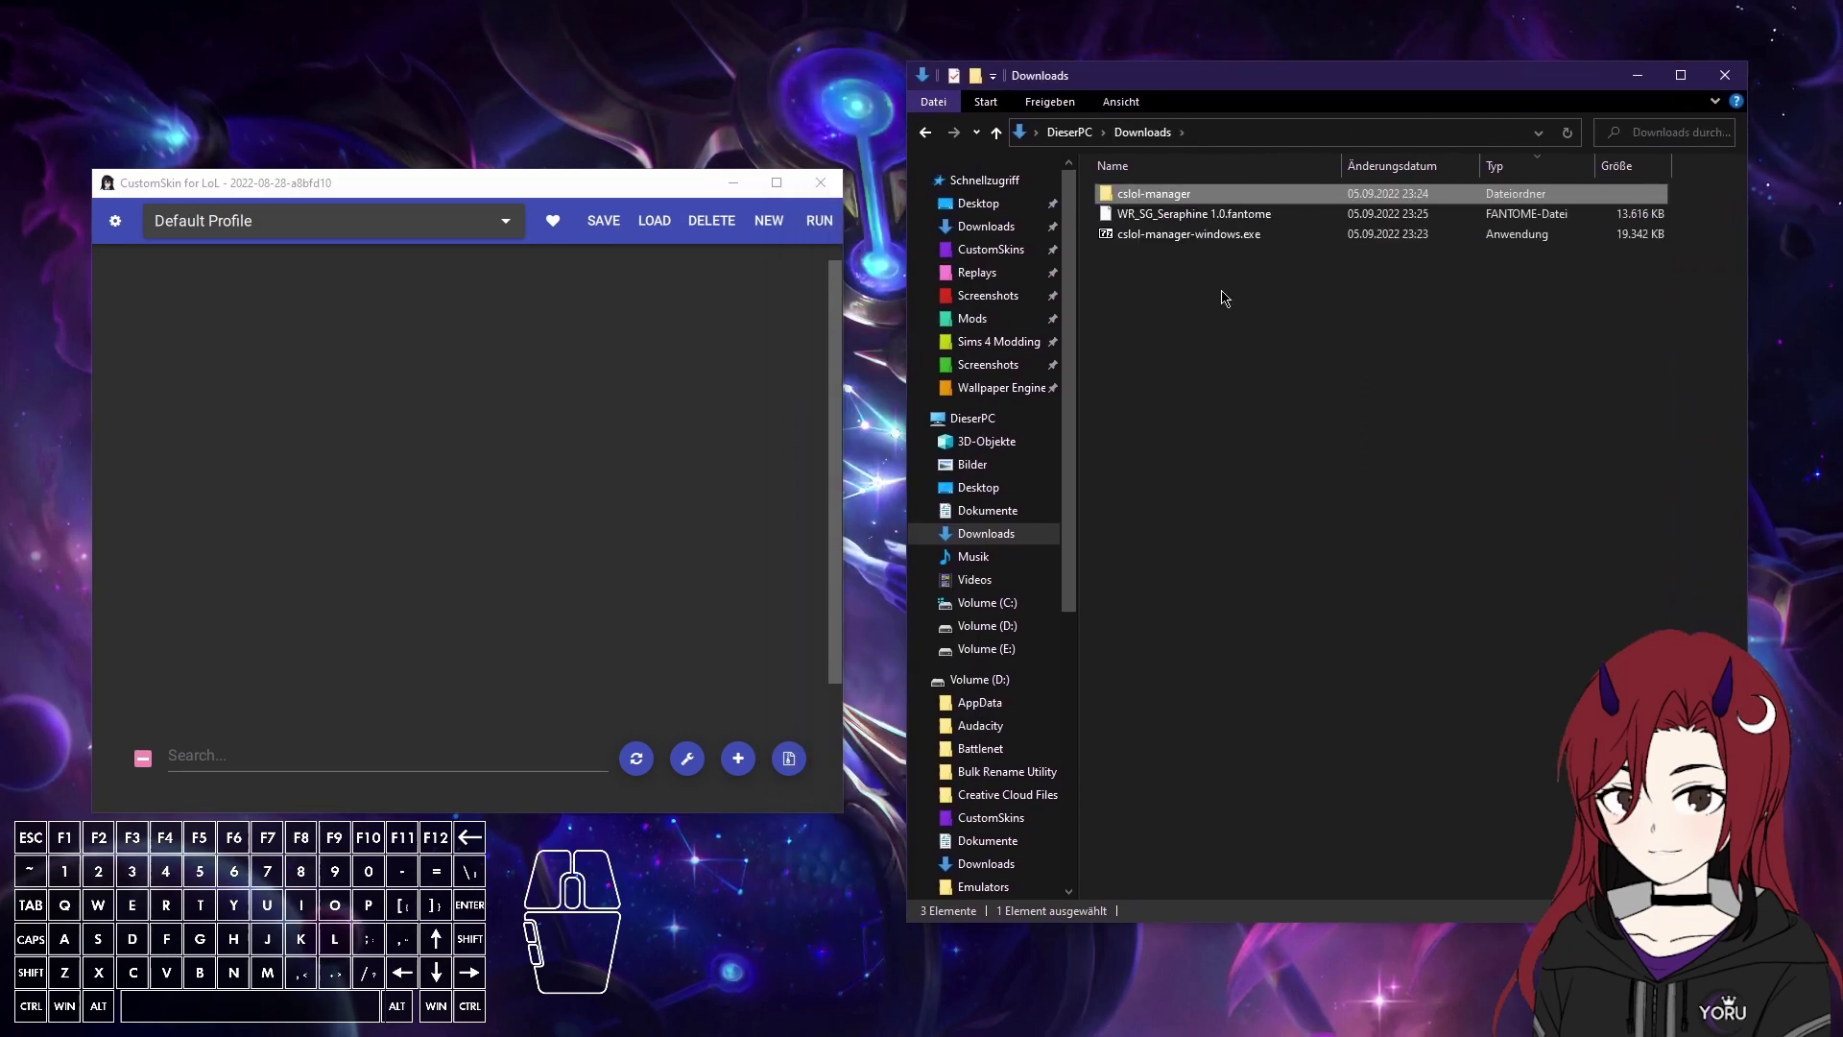
left_click(1213, 227)
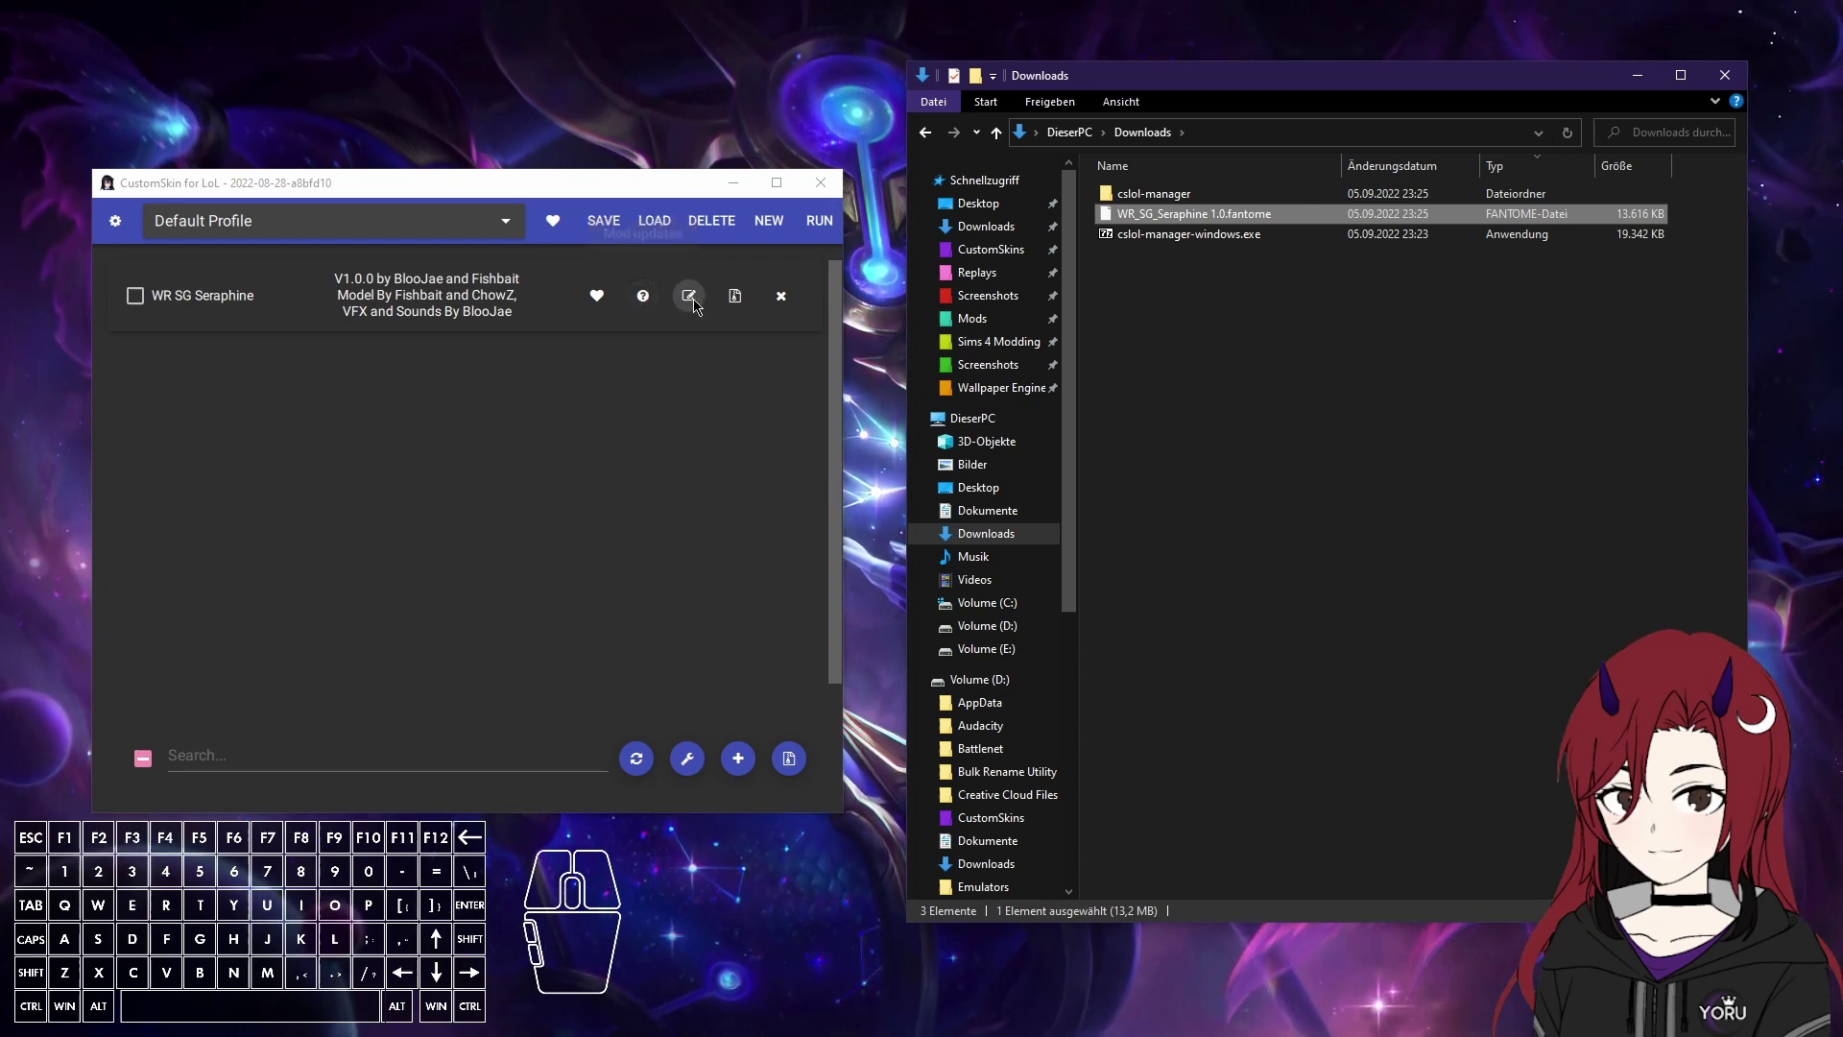
Review the WR SG Seraphine mod's Info fields (name, version and other details) in the Edit dialog.
left_click(694, 306)
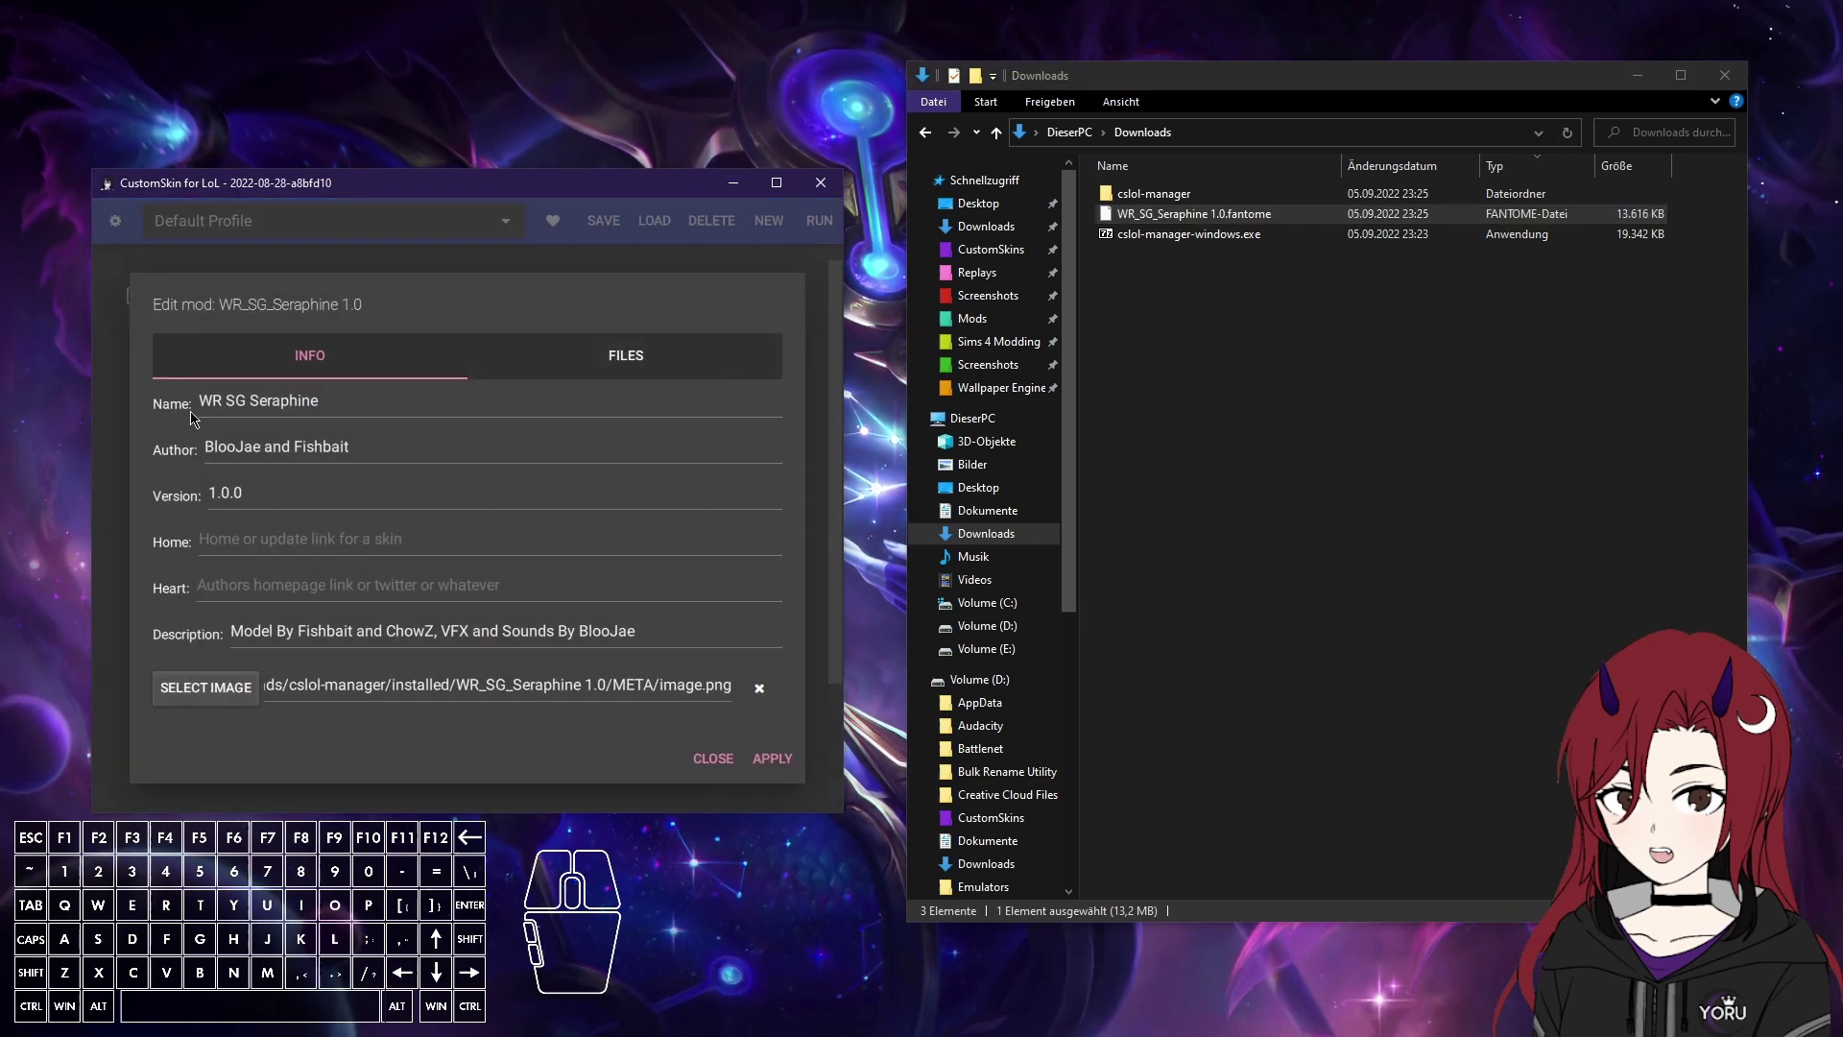
left_click(223, 397)
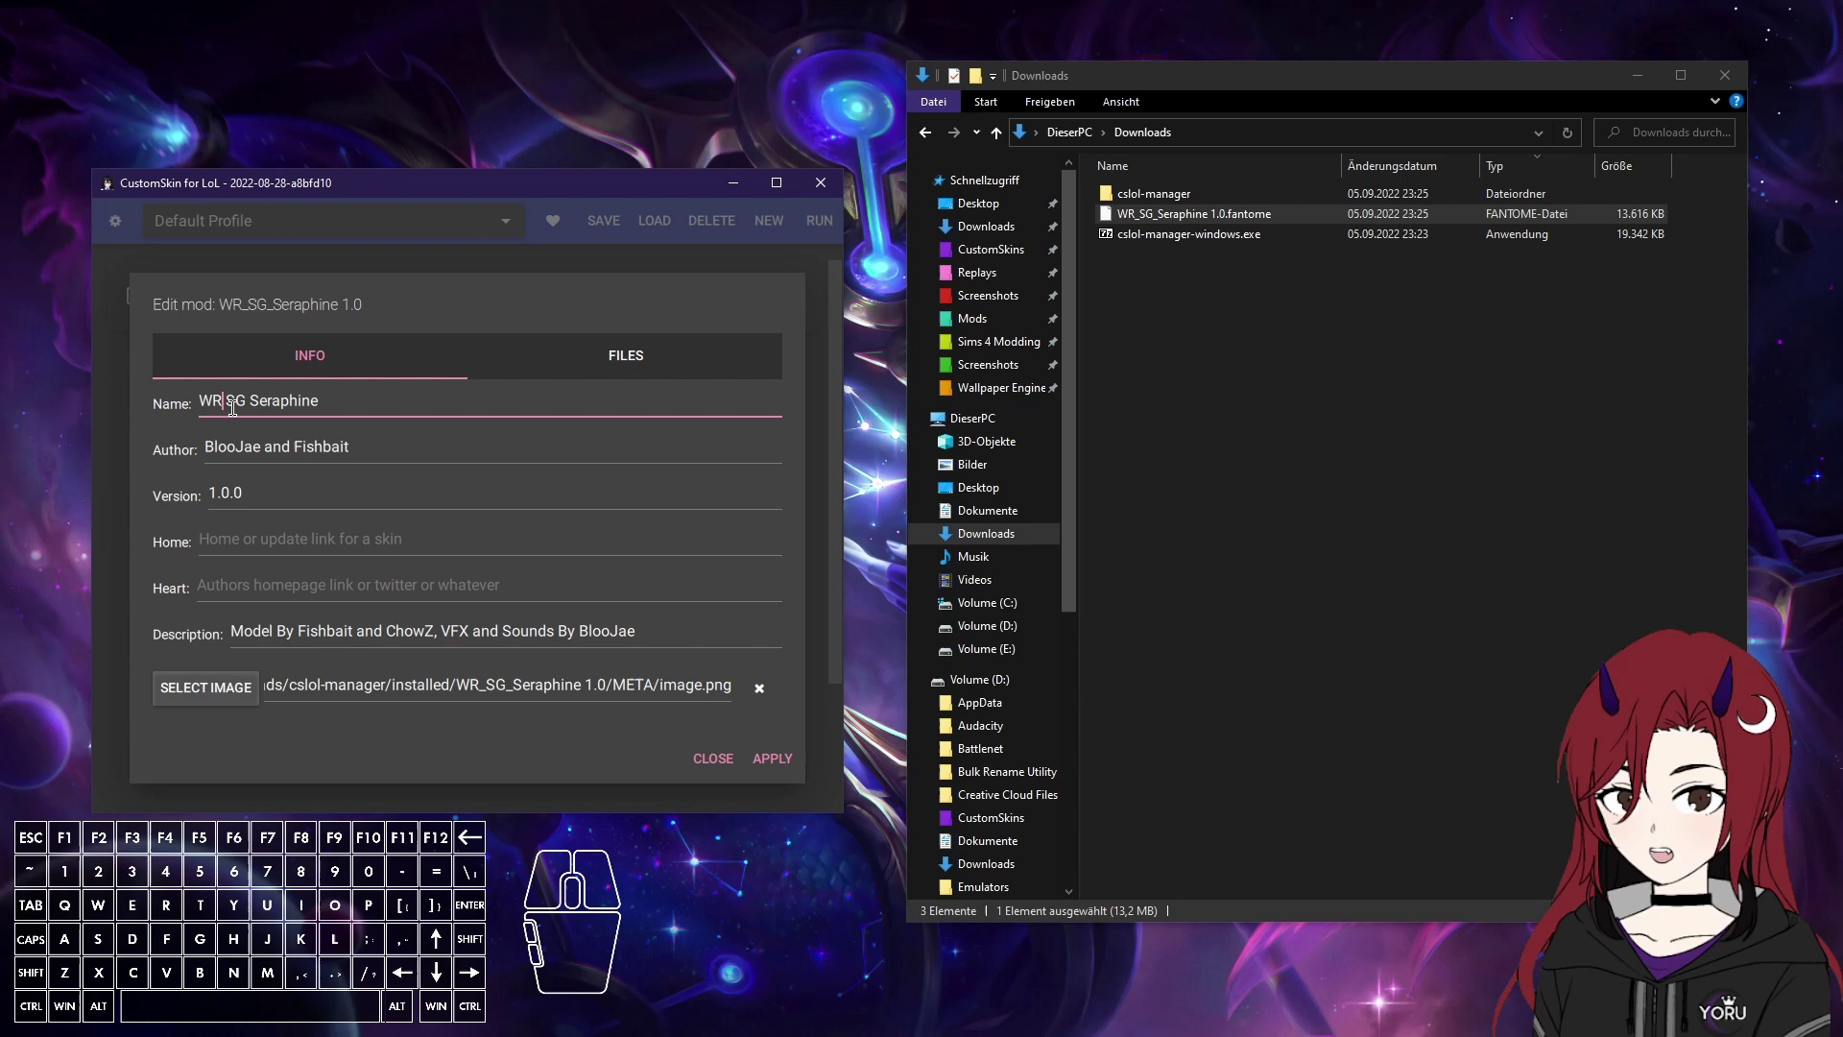
left_click(205, 396)
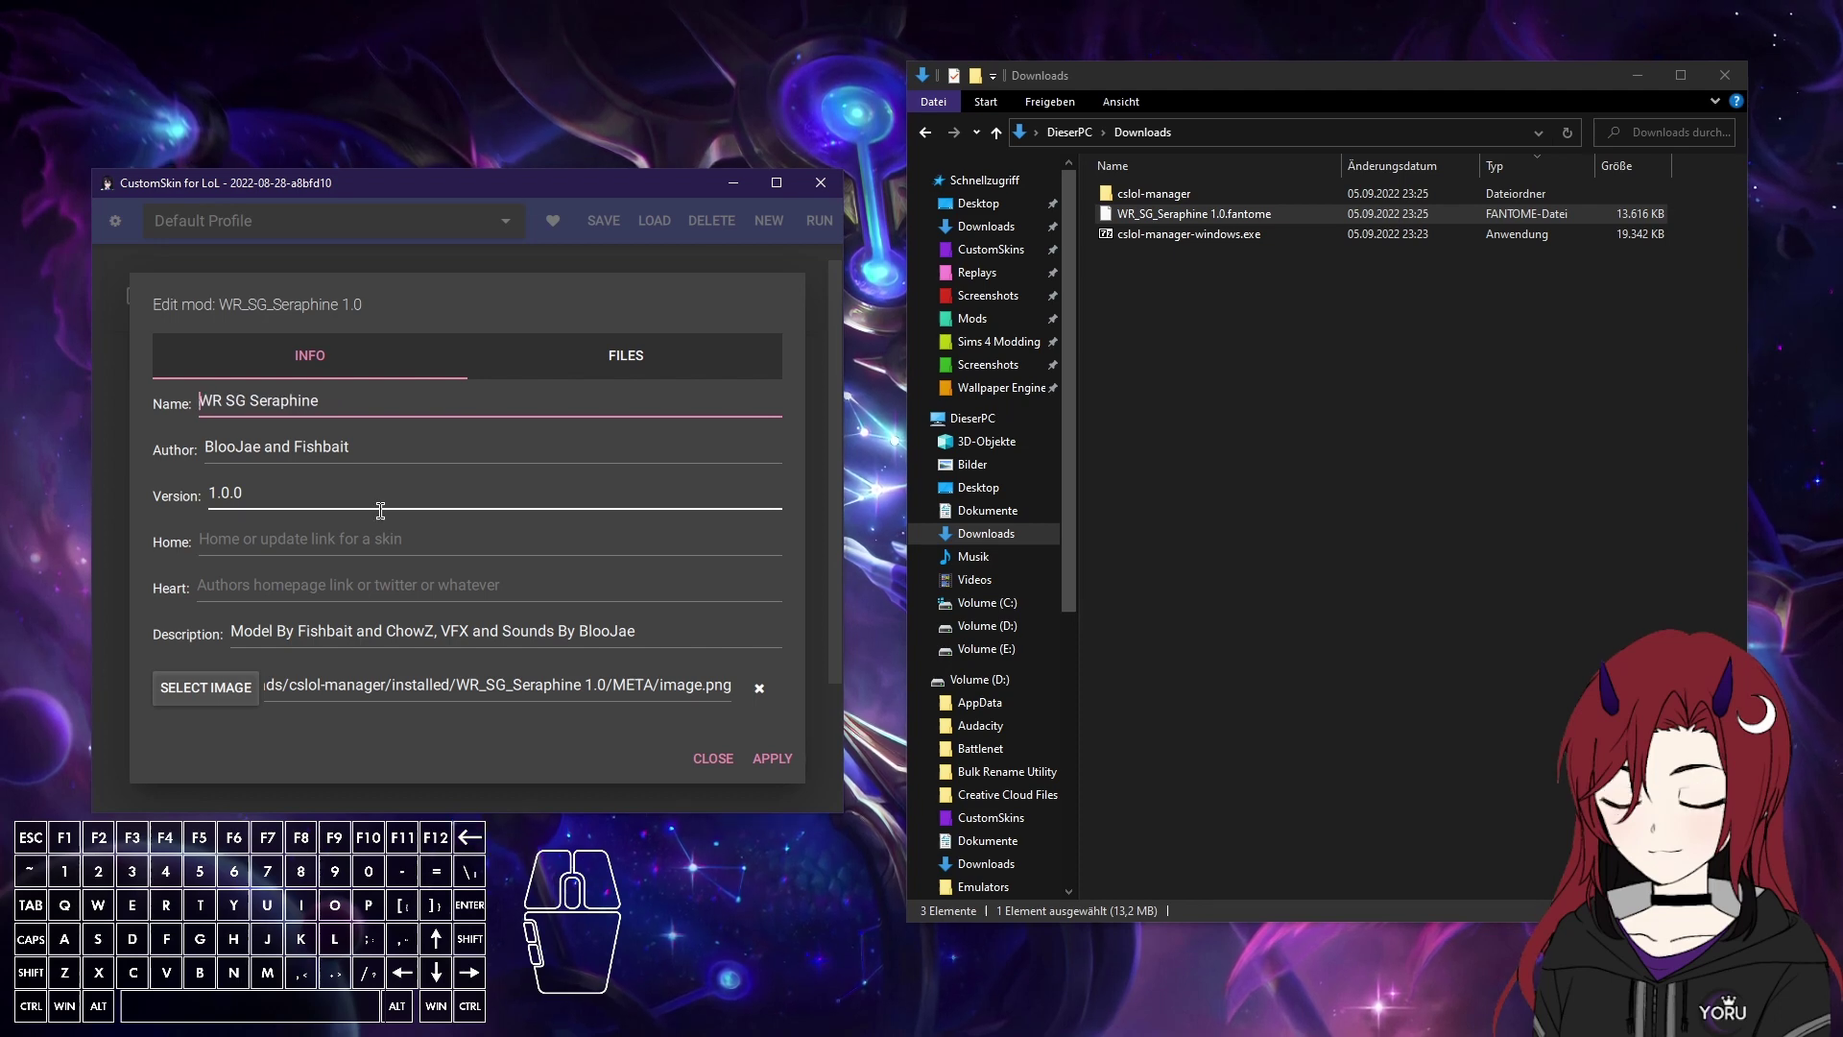
left_click(250, 534)
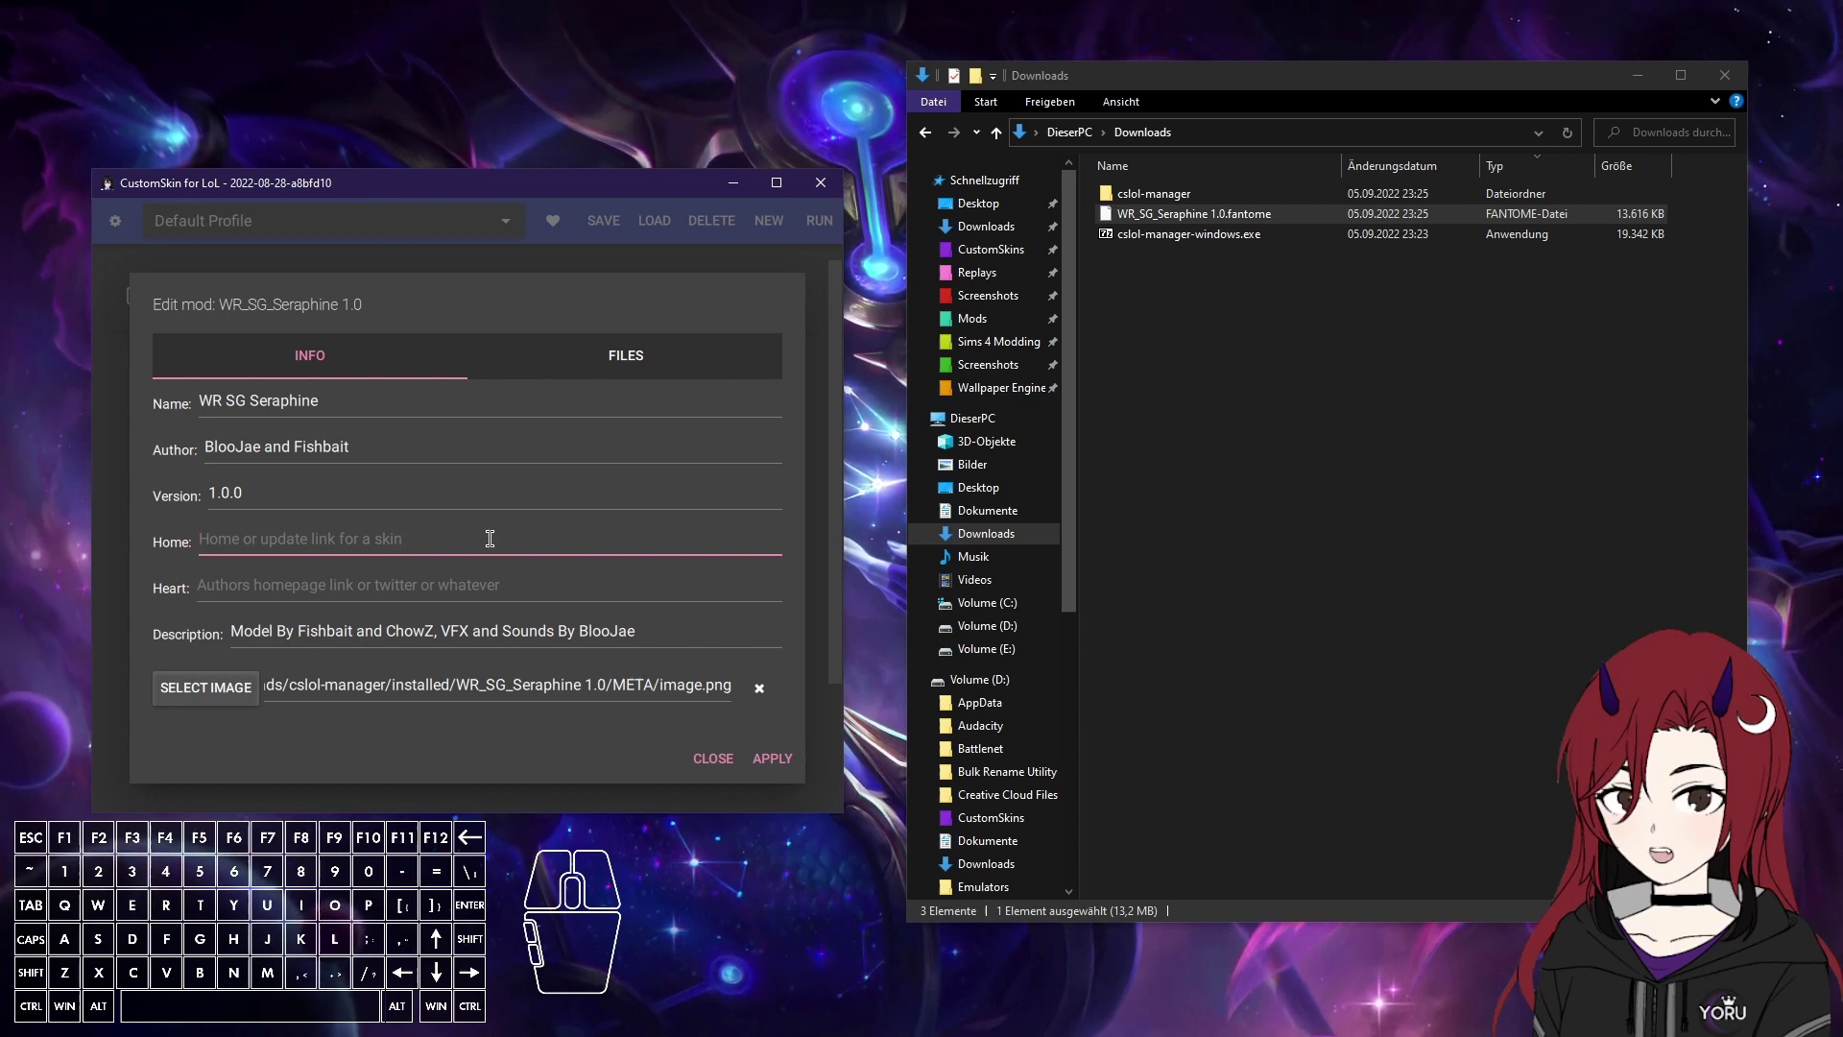
left_click(422, 590)
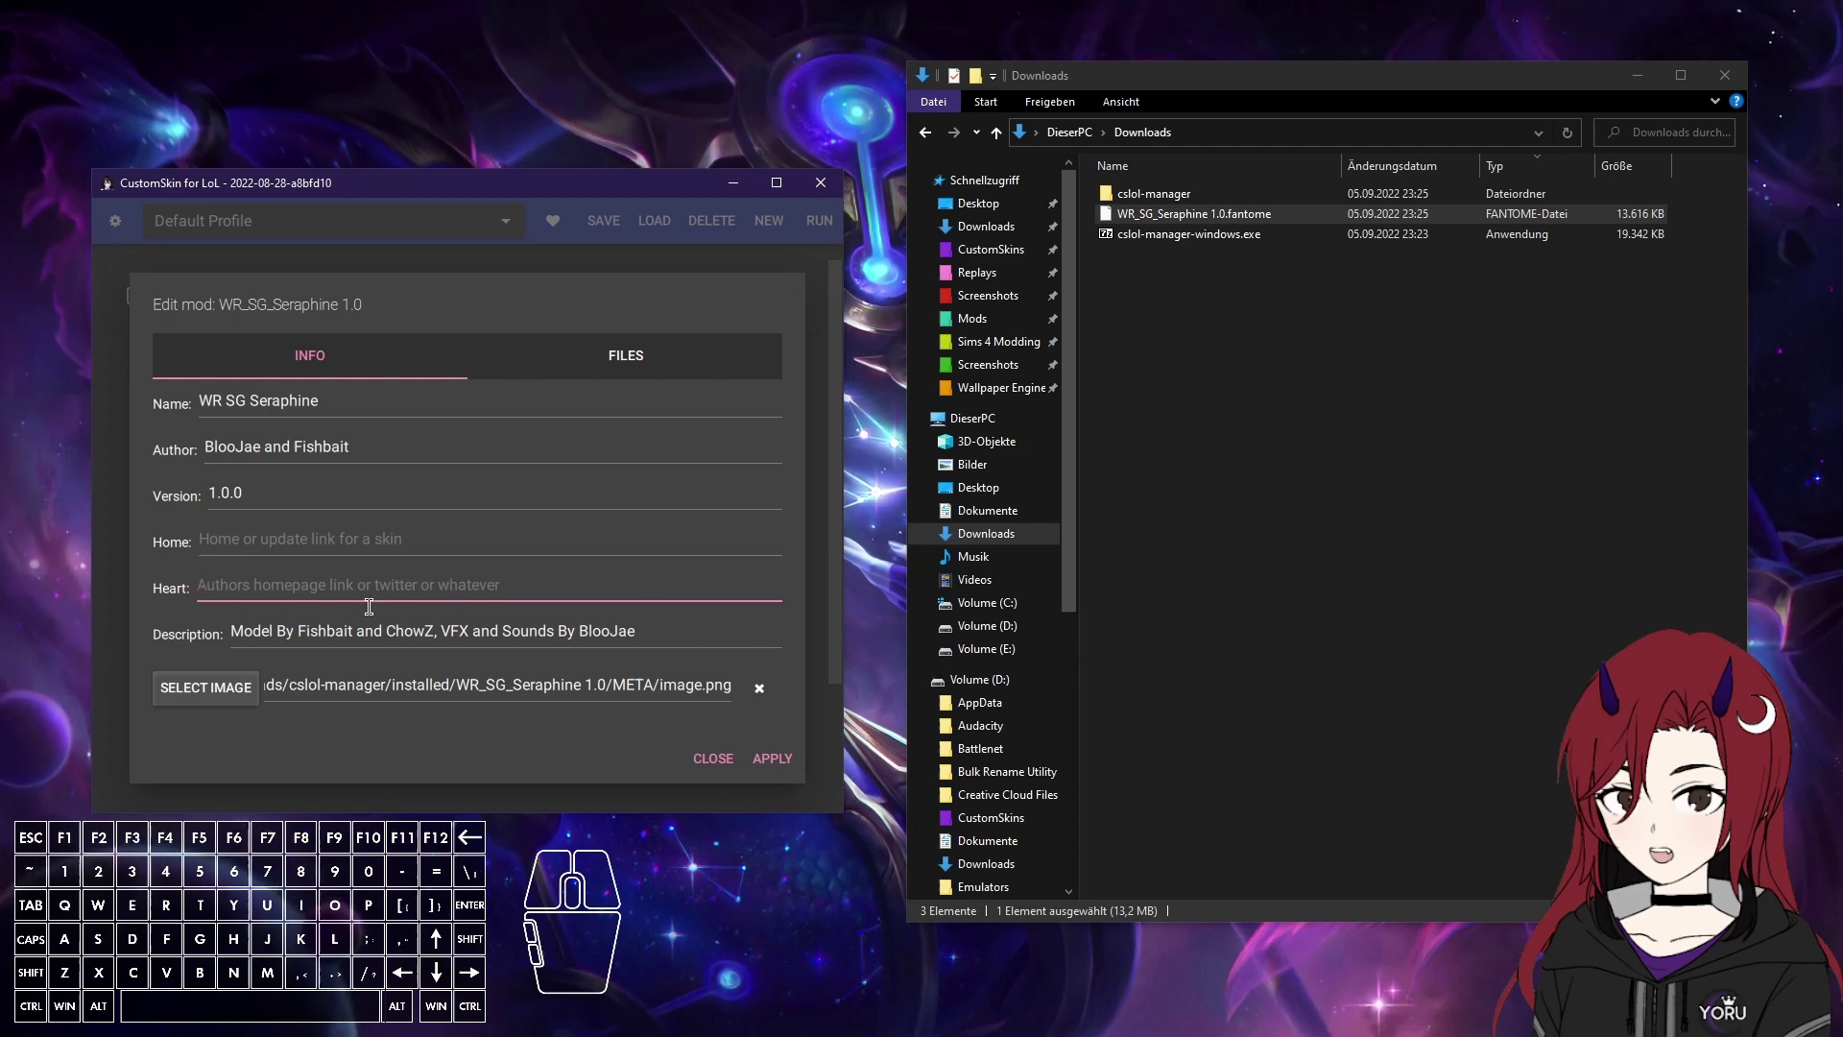
Check the mod's Files list with Seraphine.wad.client and close the edit window.
left_click(610, 348)
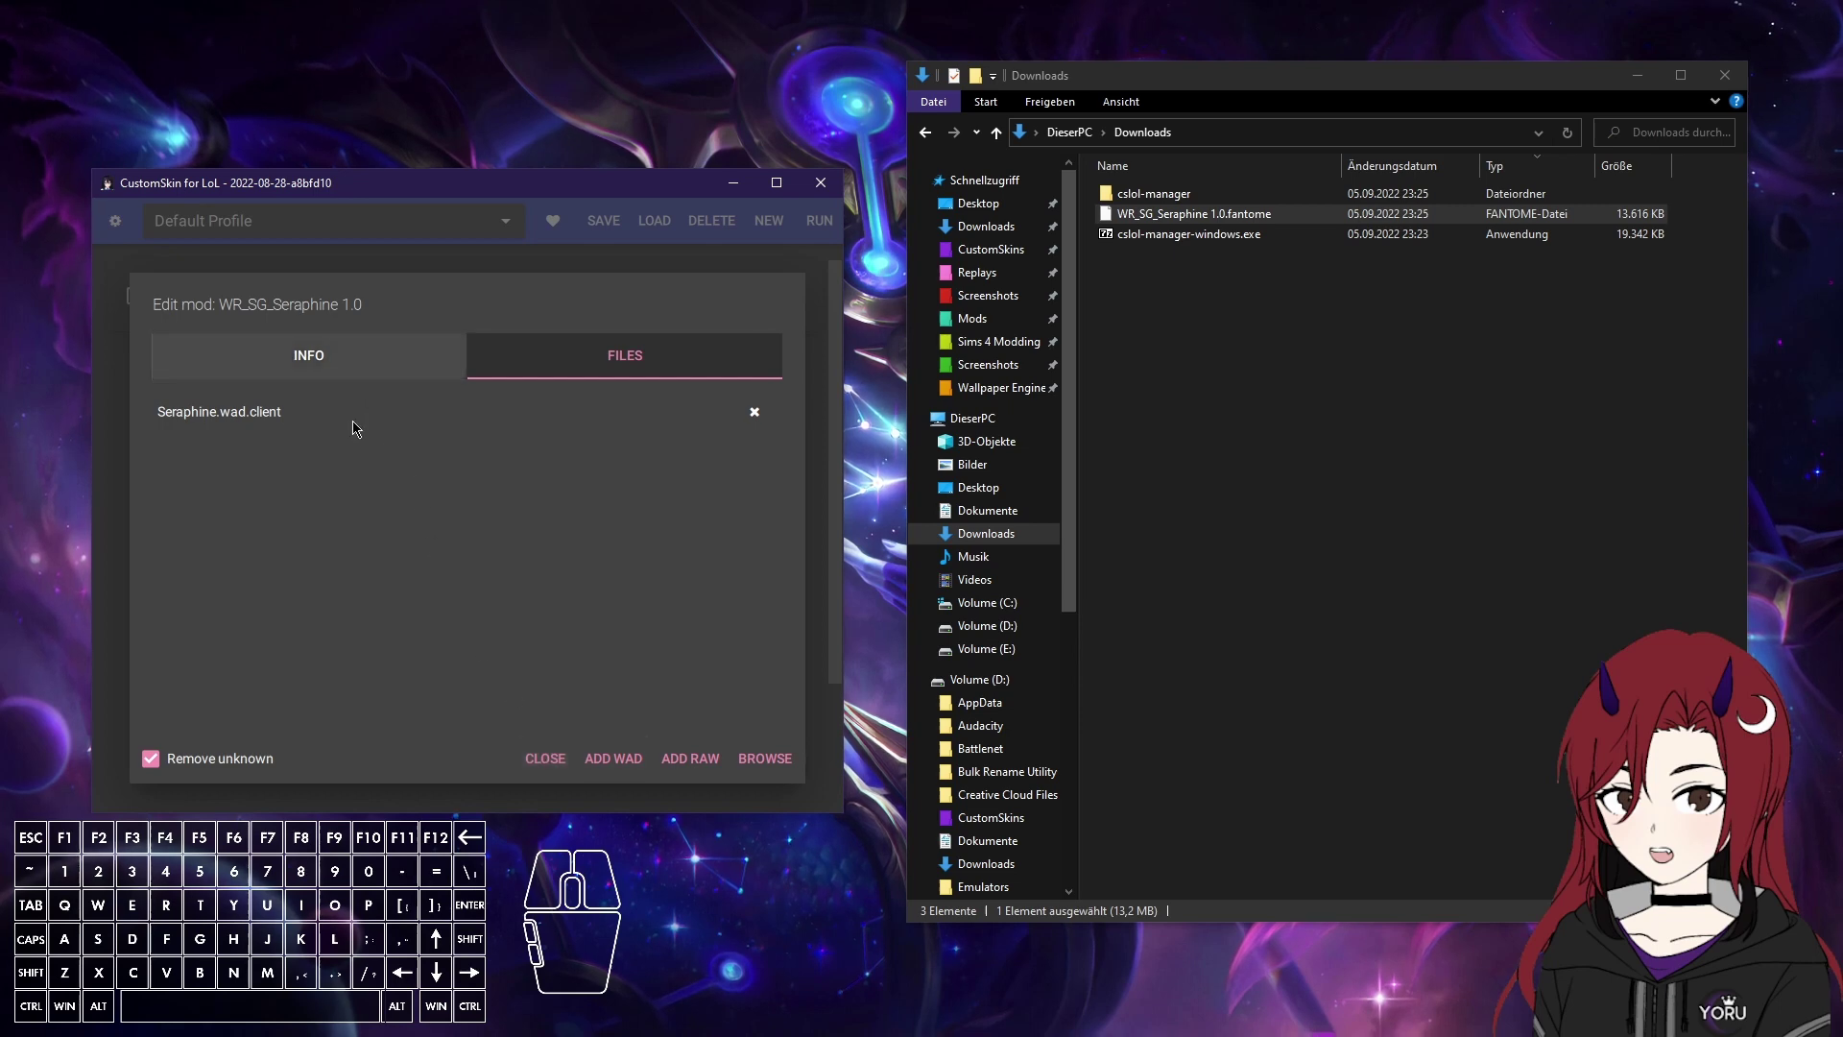
left_click(371, 359)
Enable the WR SG Seraphine mod and run the Default Profile.
left_click(720, 760)
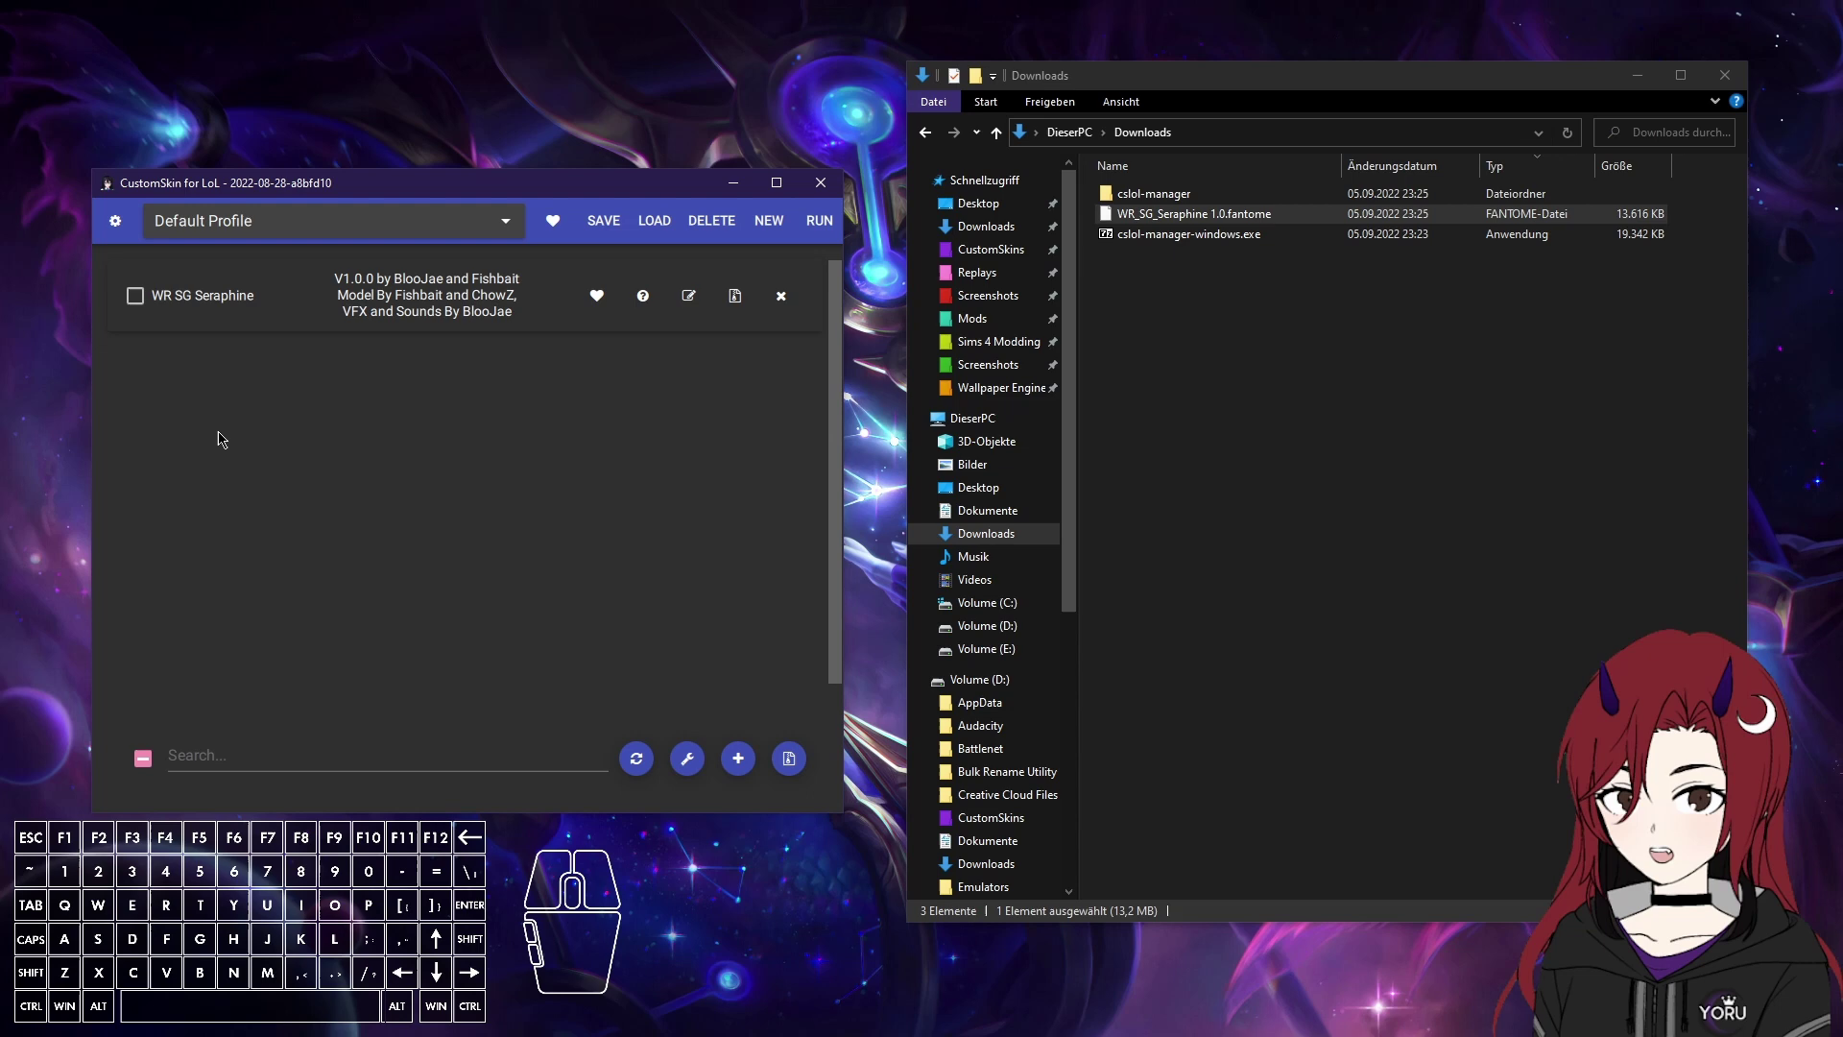
left_click(140, 308)
left_click(820, 231)
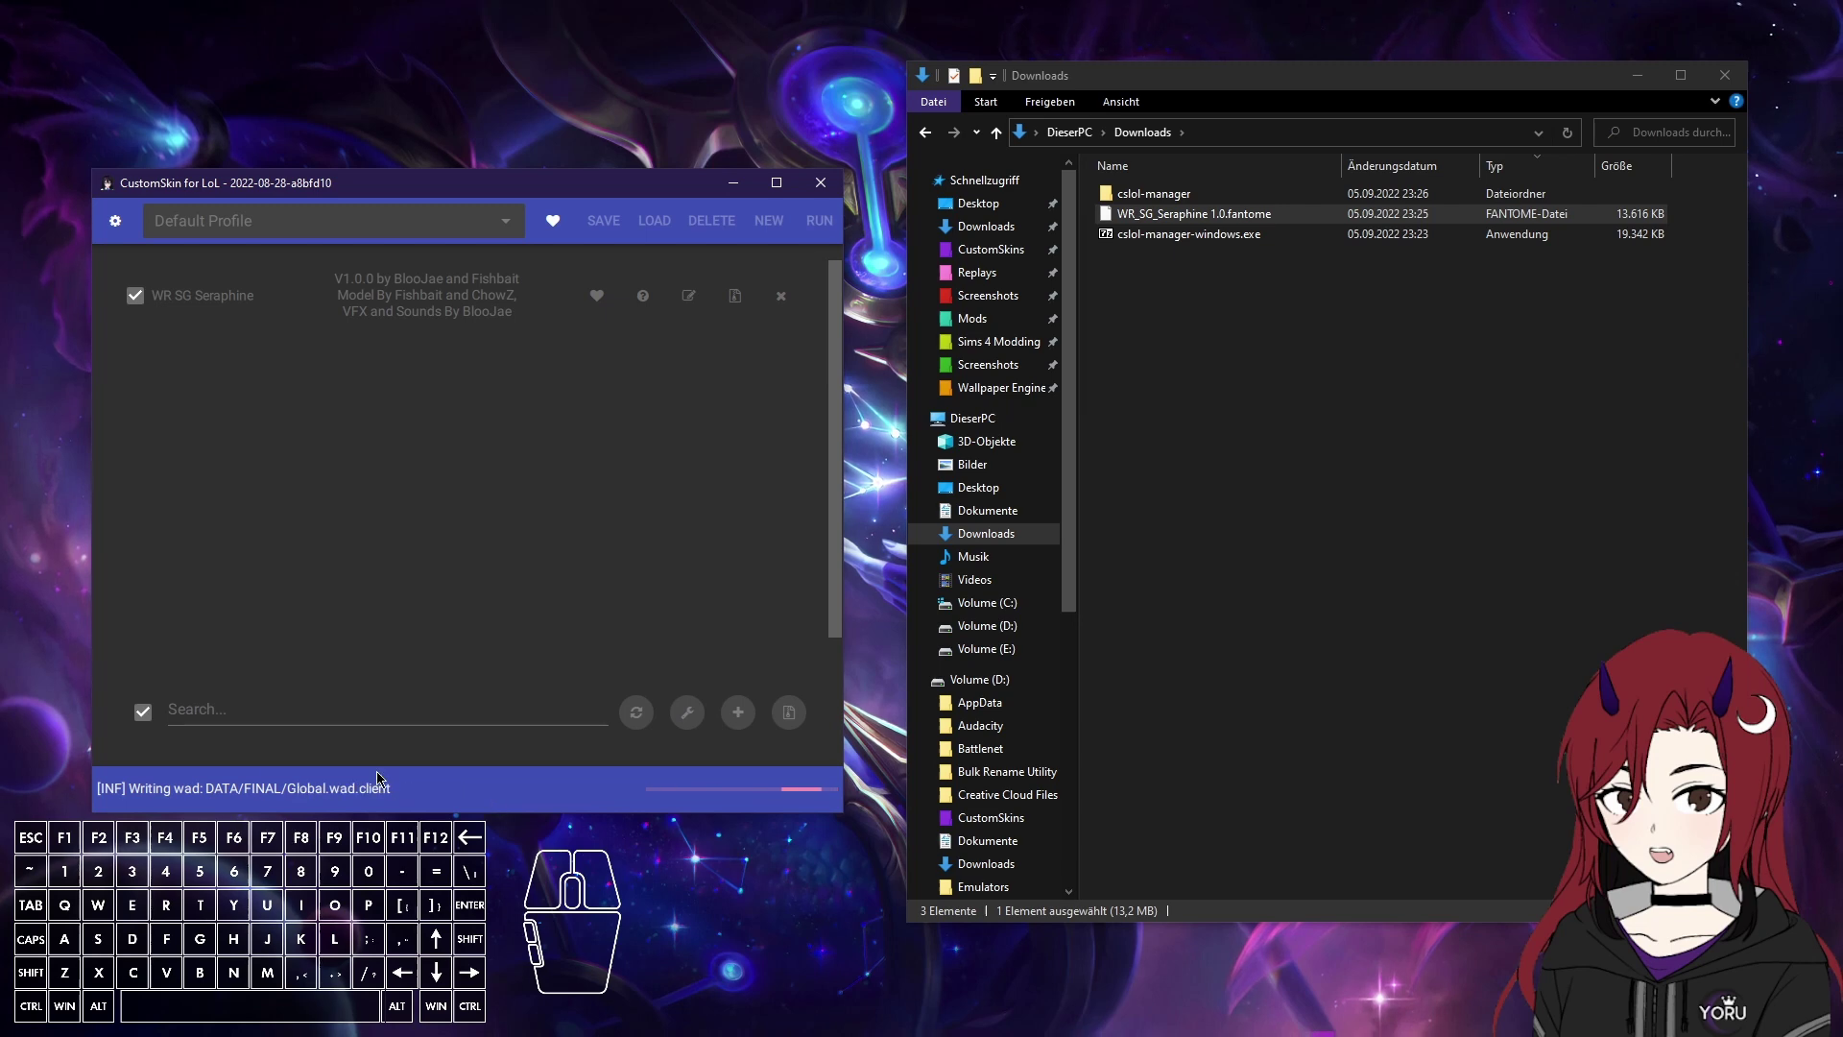
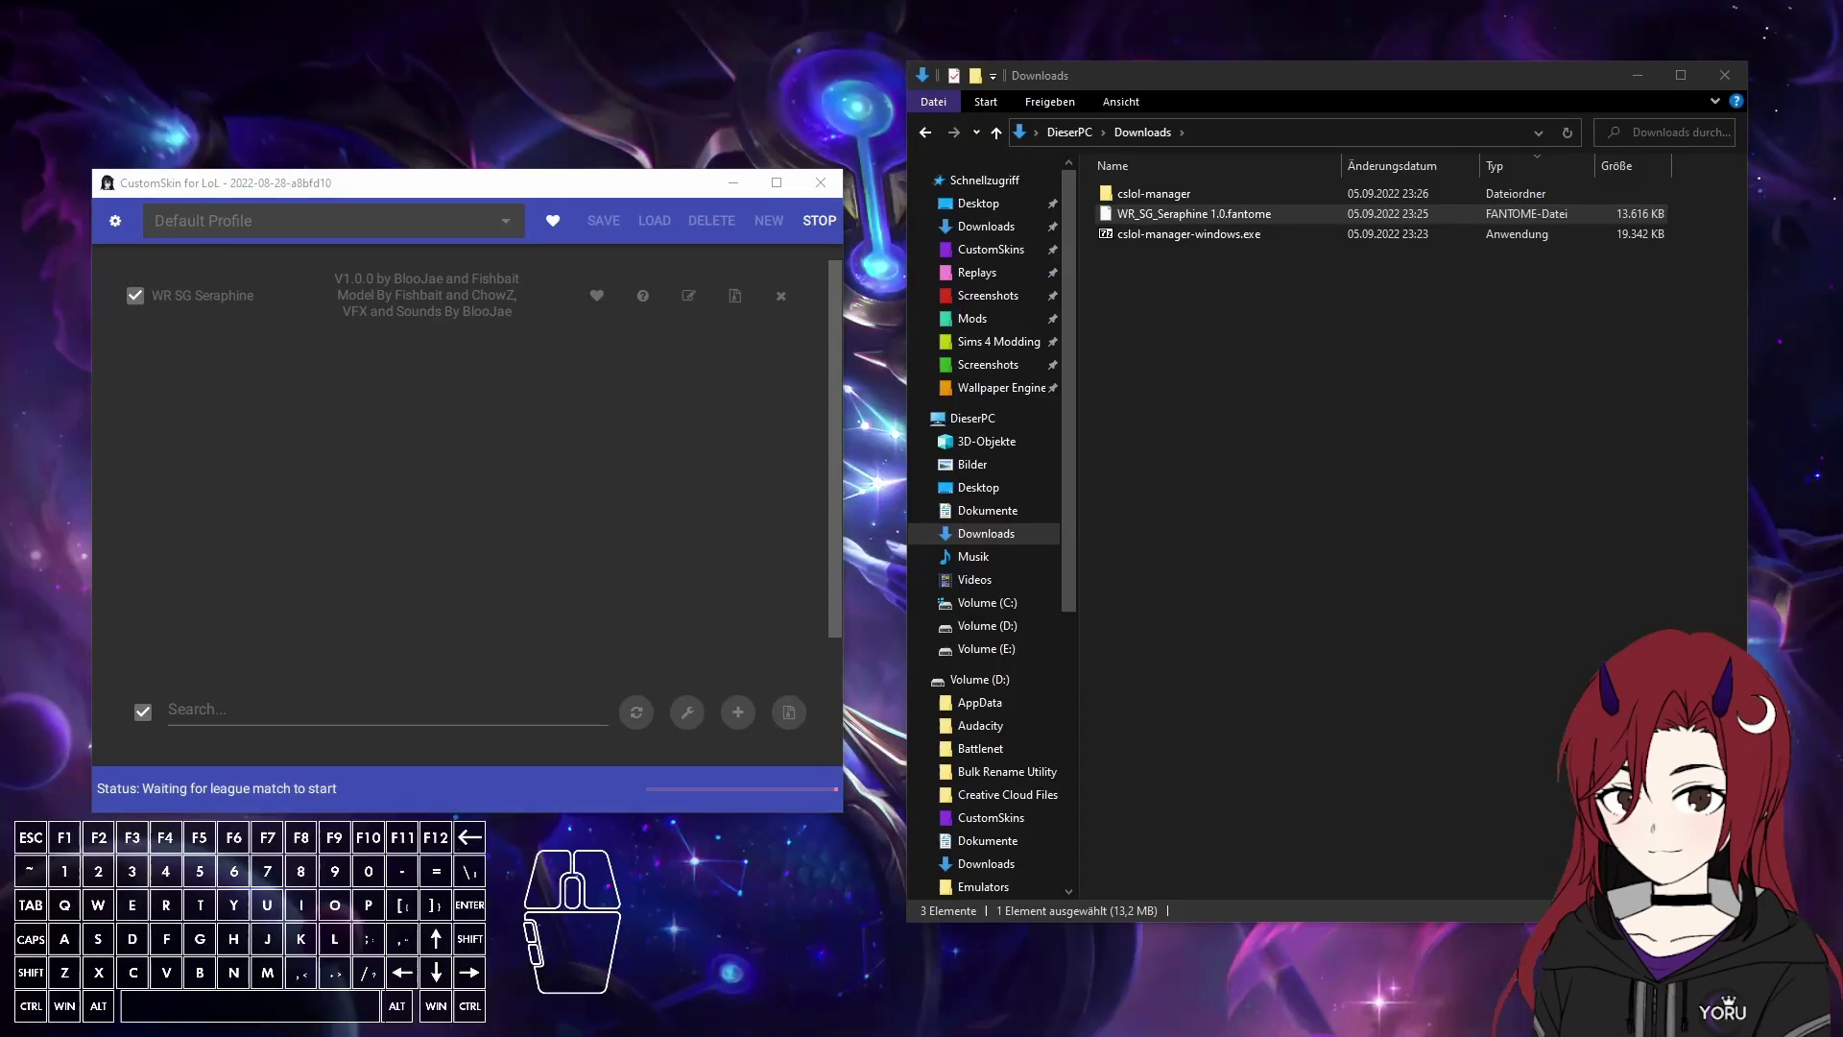
Stop the run, close CSLoL Manager and open the cslol-manager folder in Explorer.
left_click(824, 232)
left_click(788, 305)
left_click(824, 184)
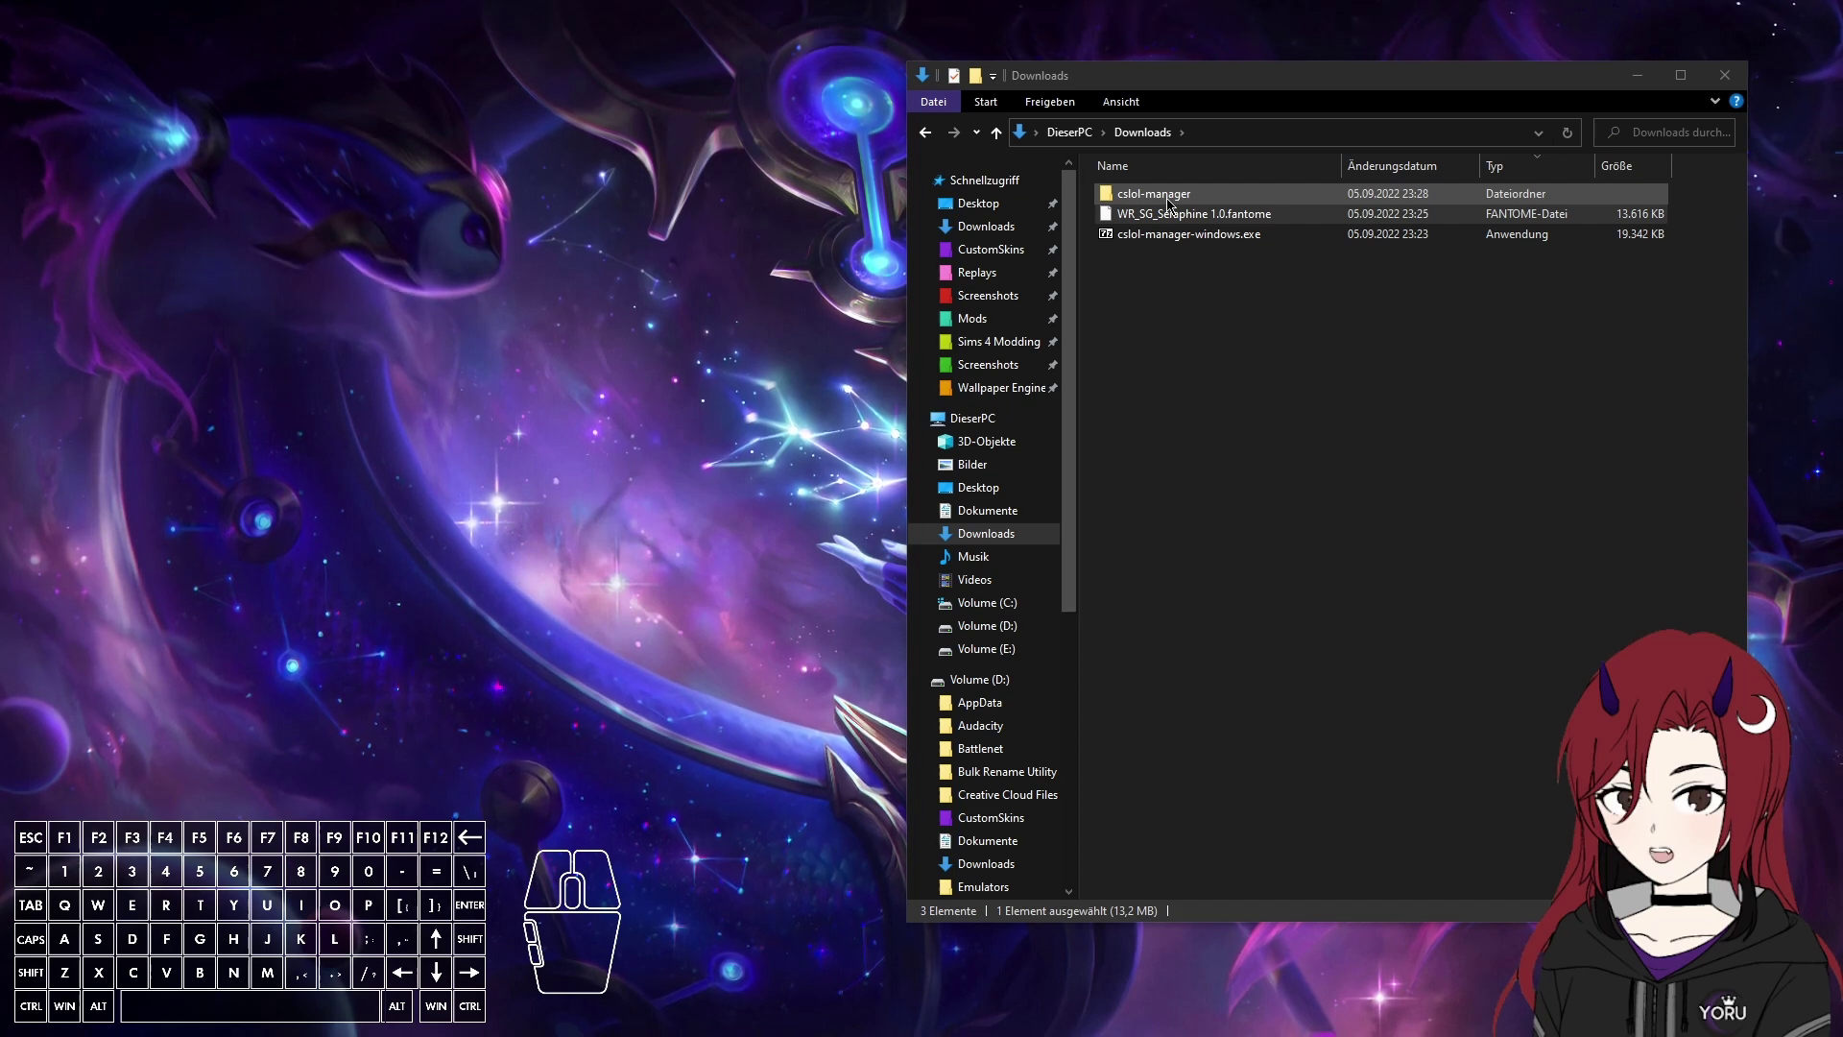
double_click(1173, 203)
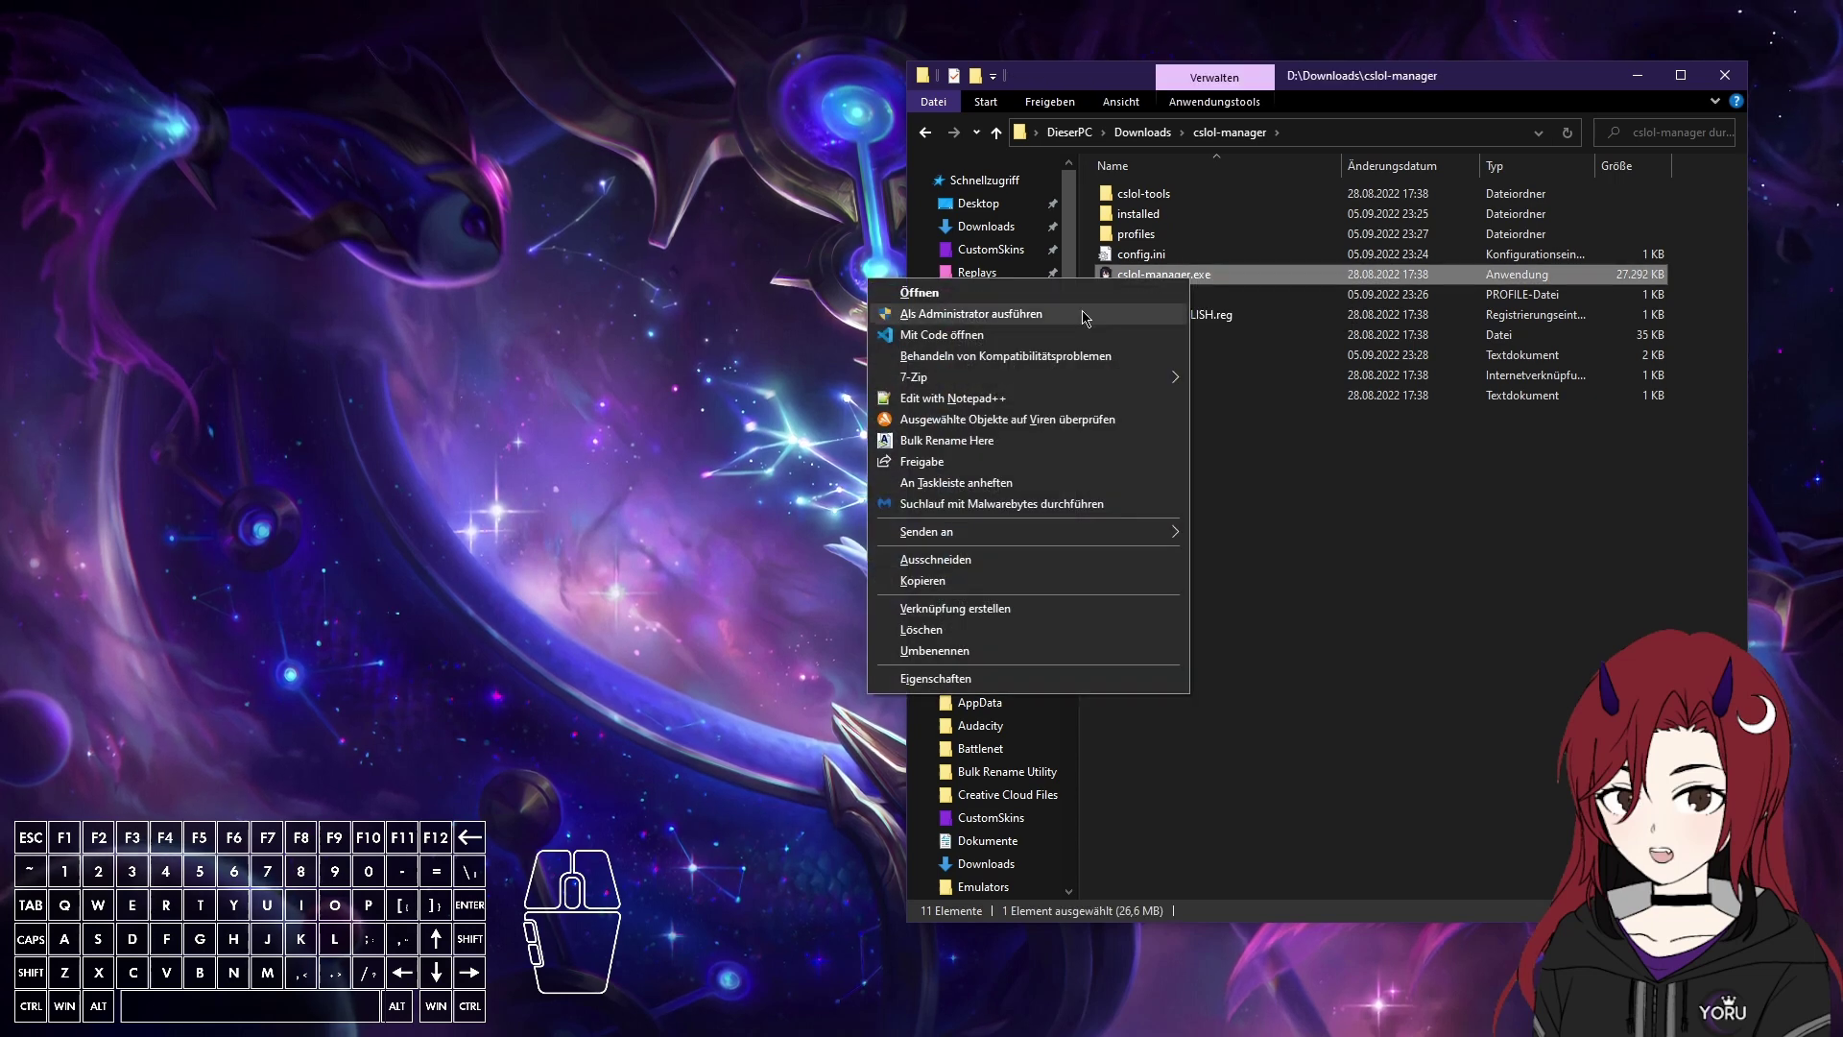
Approve the UAC prompt so the manager relaunches as administrator, and move its window left.
left_click(1028, 321)
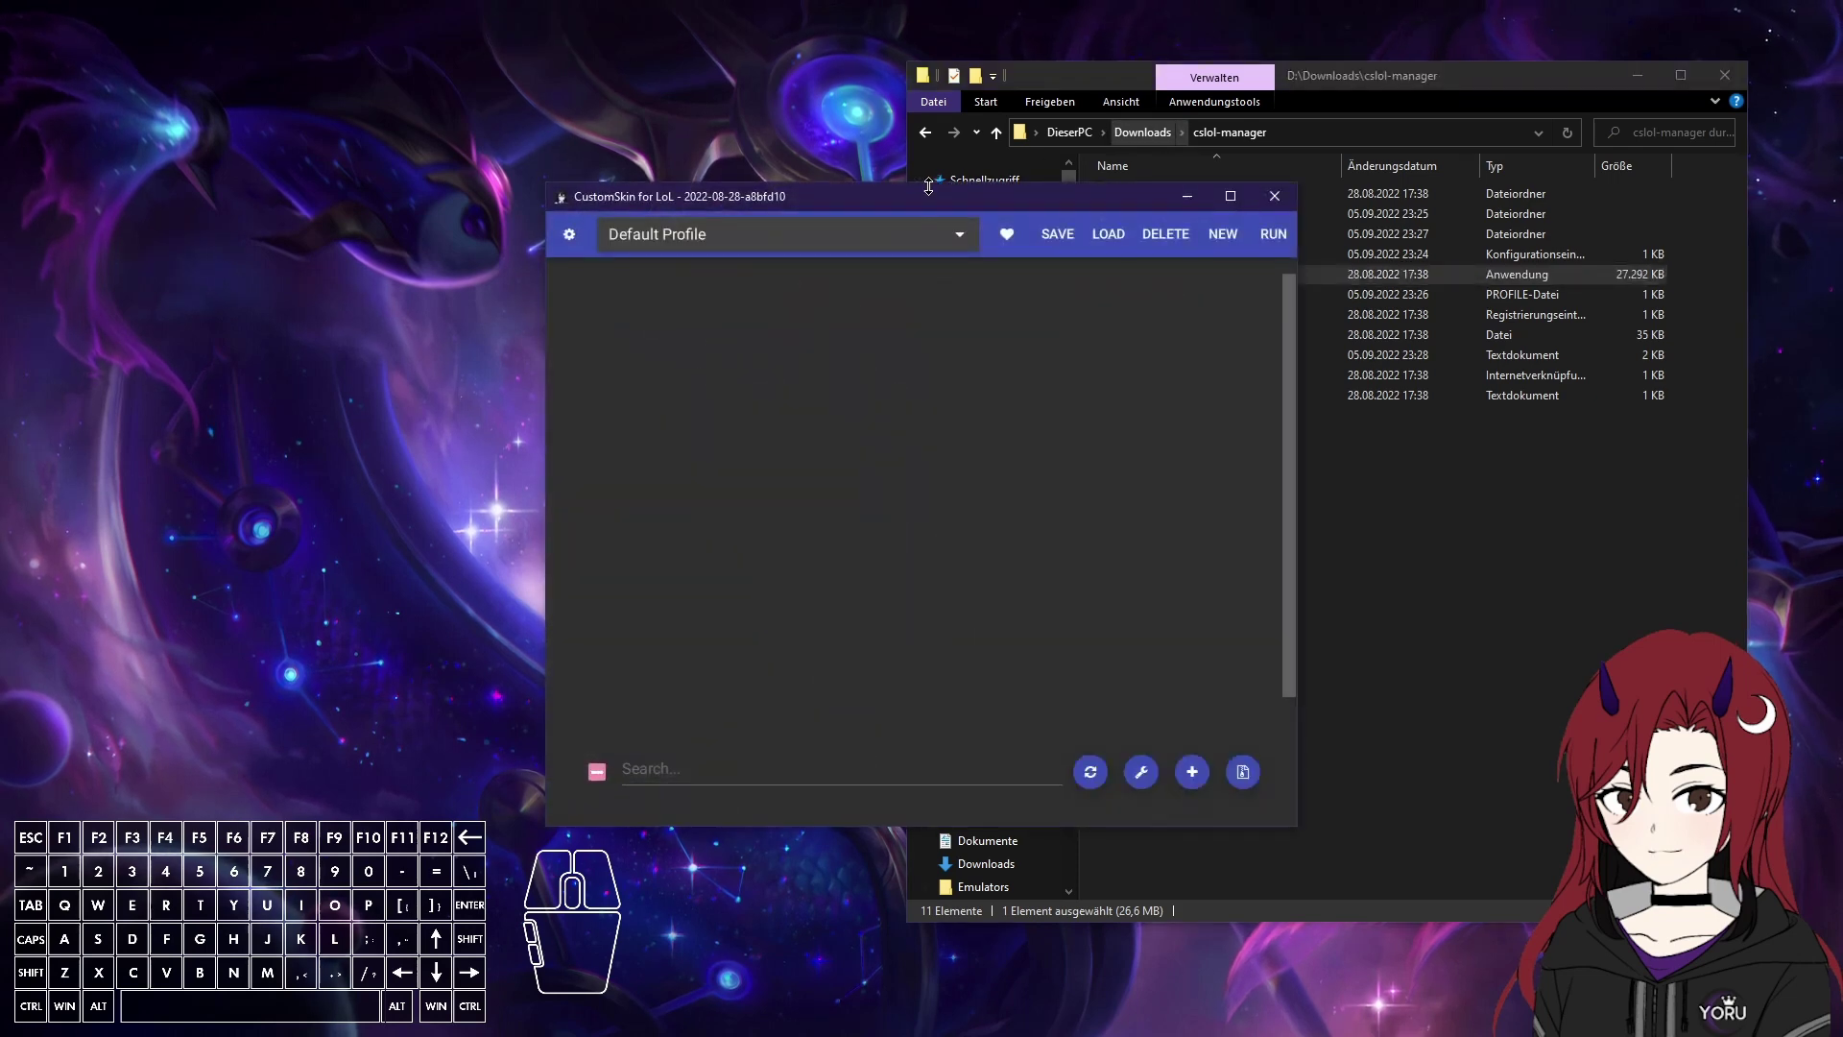
left_click(1141, 145)
left_click_drag(1200, 225, 1330, 88)
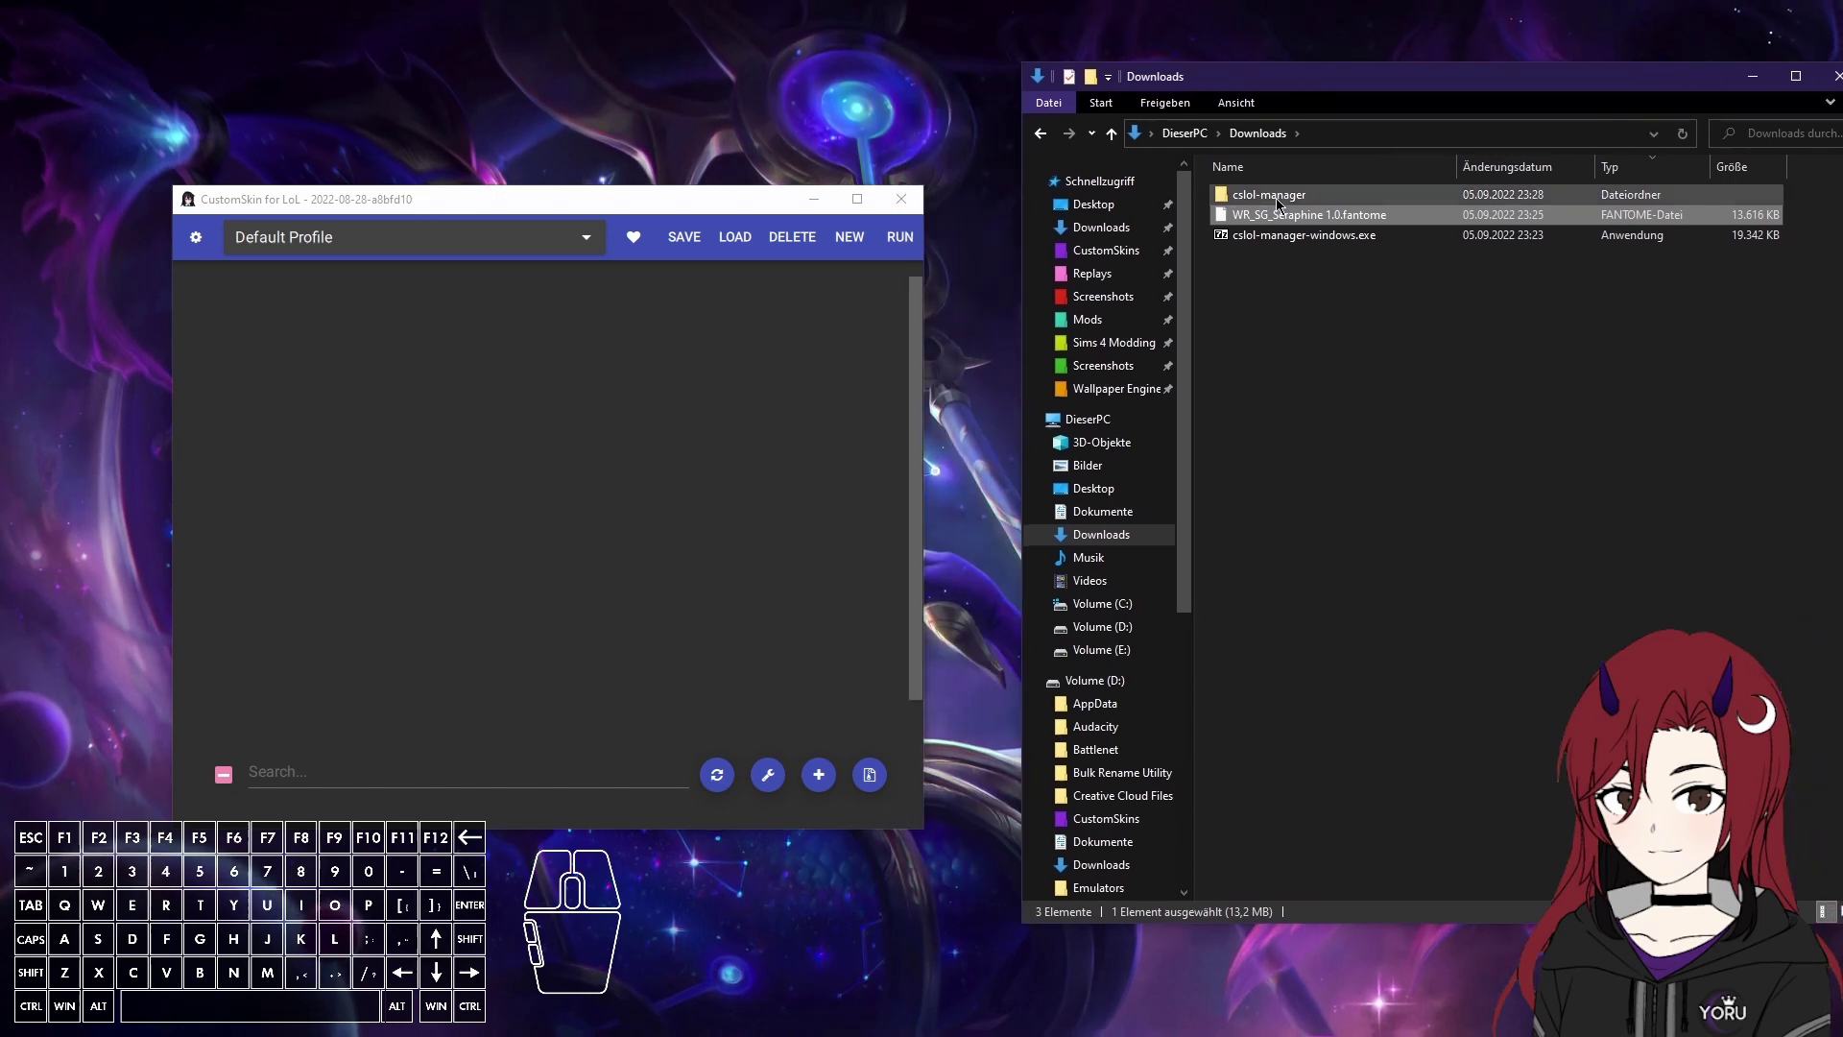
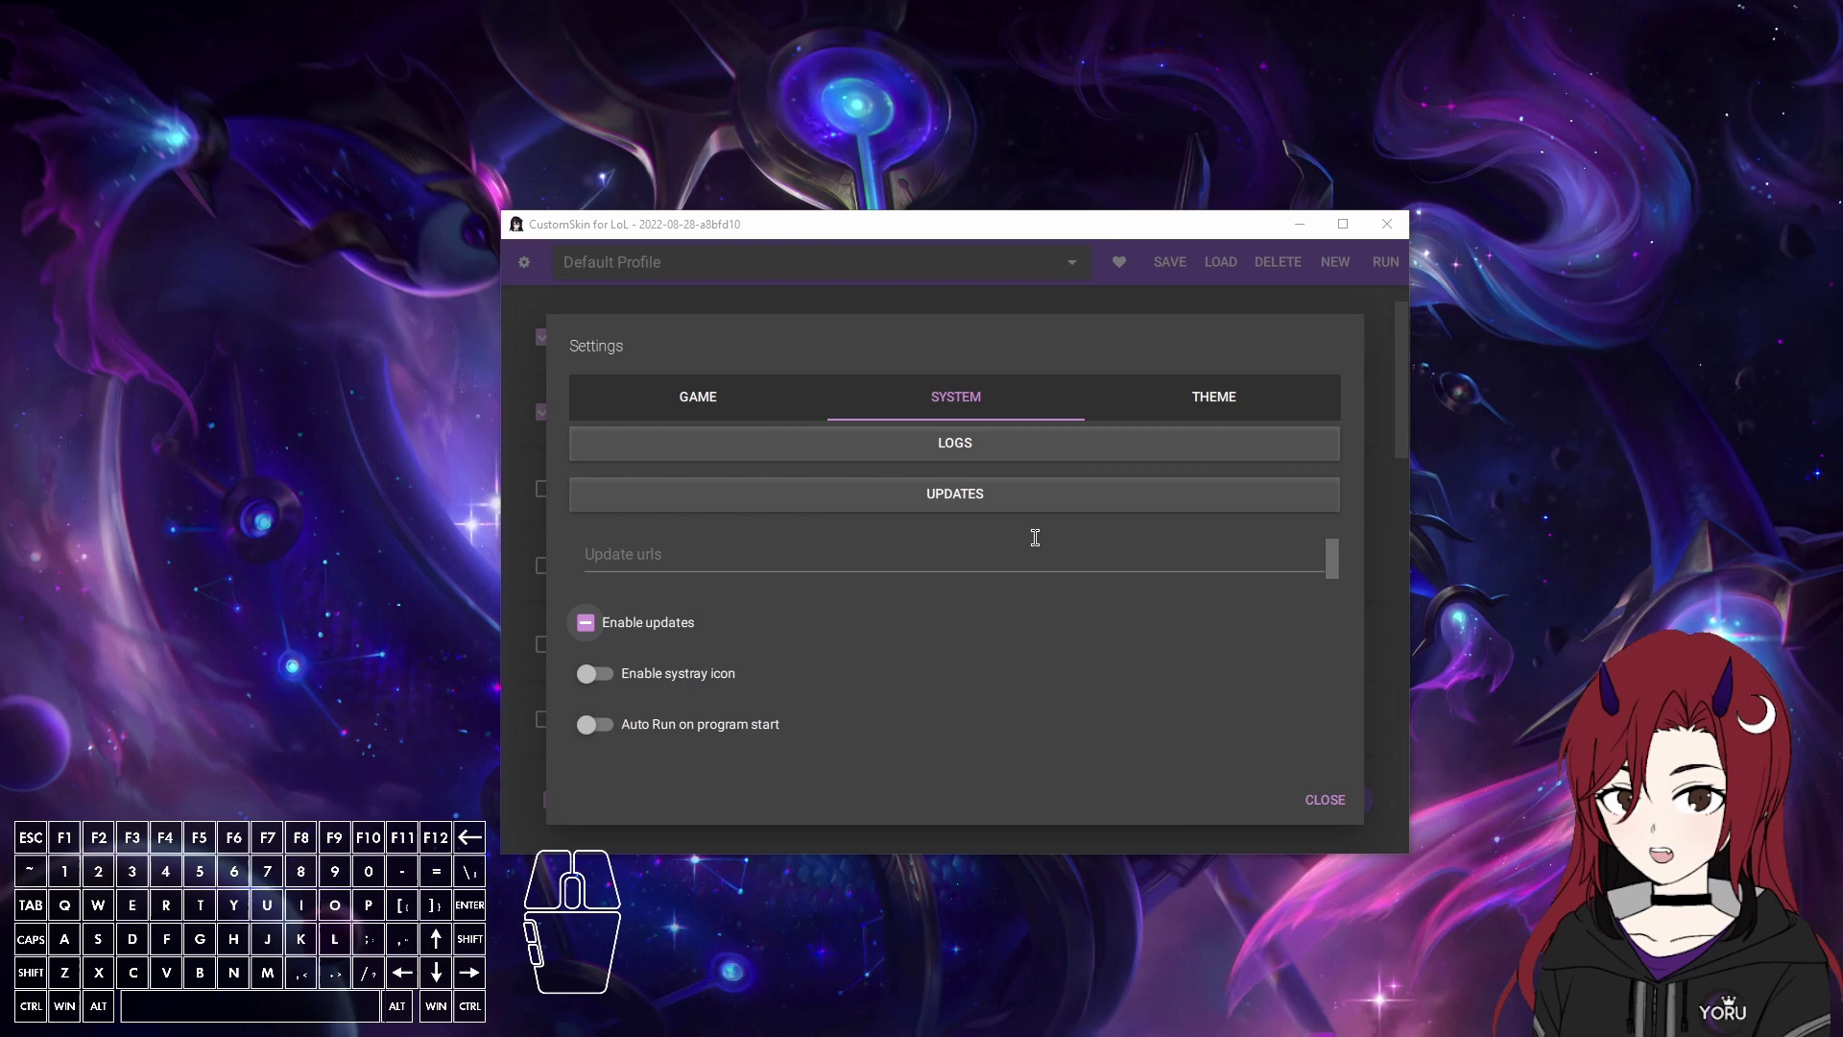
Show the manager's log.txt in a text editor from the System settings.
left_click(1000, 441)
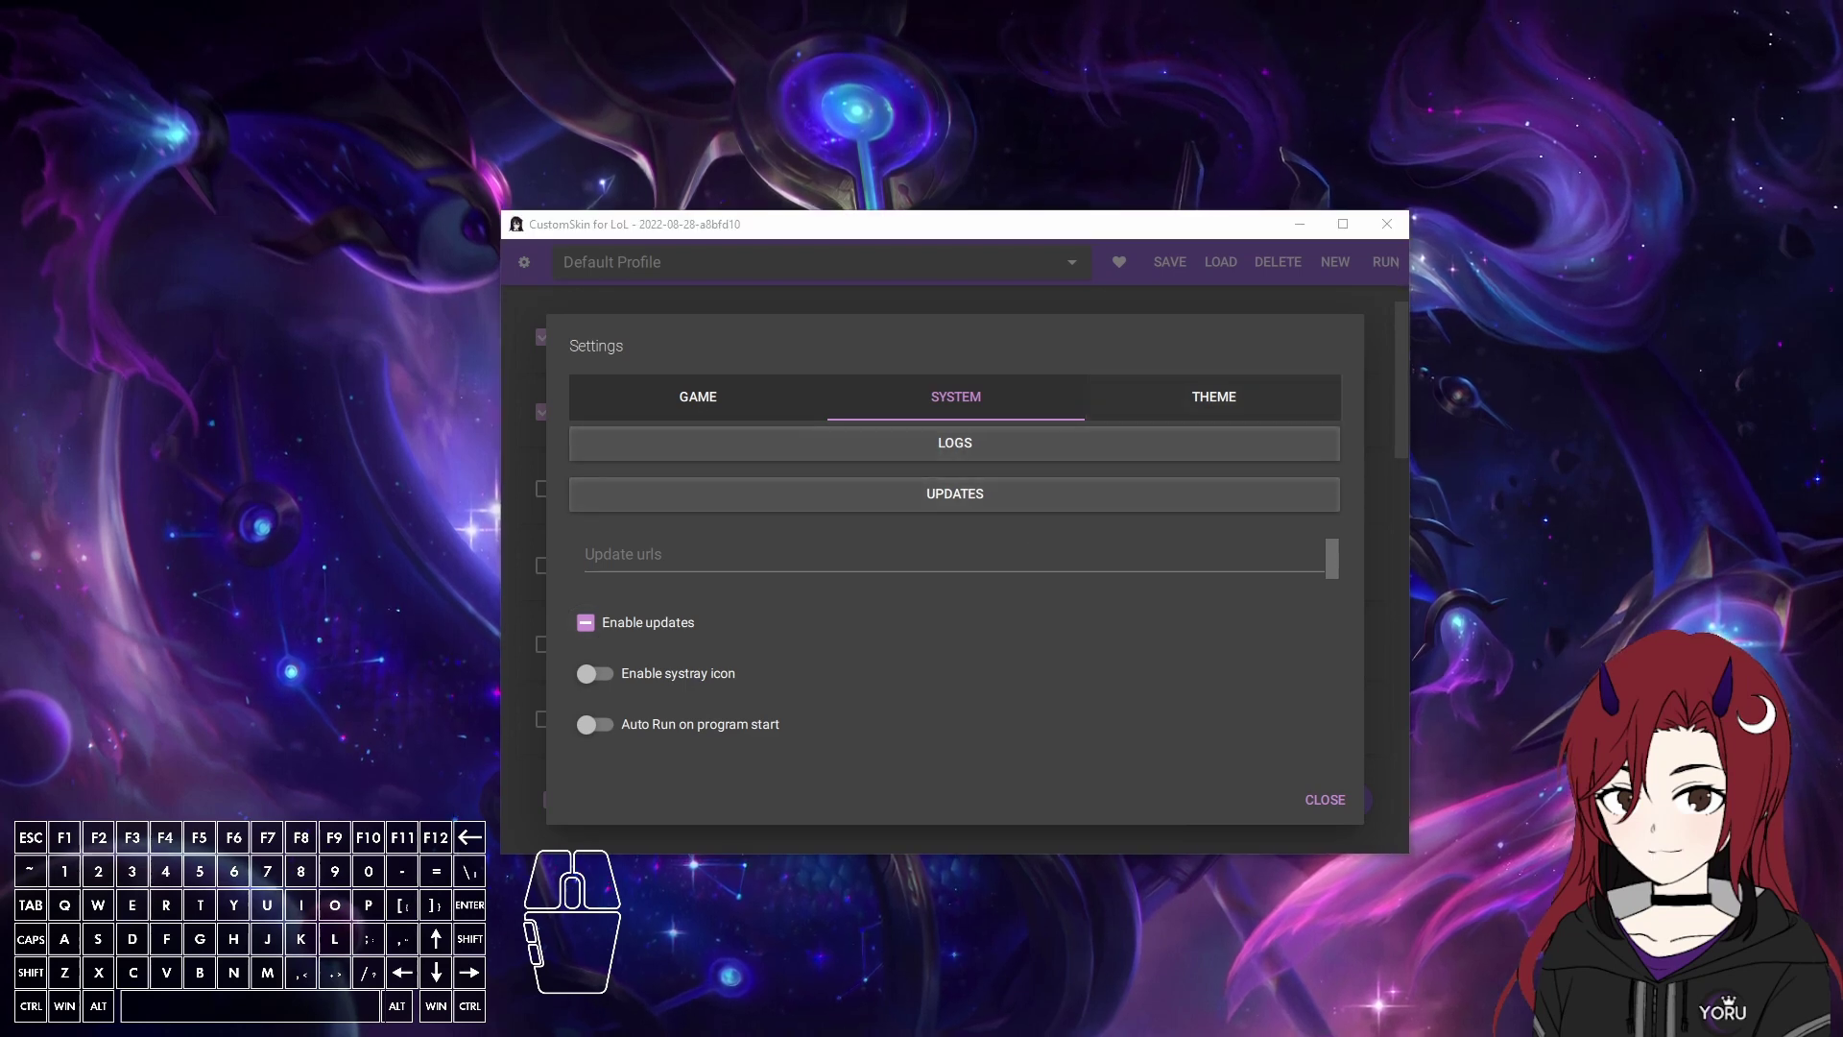
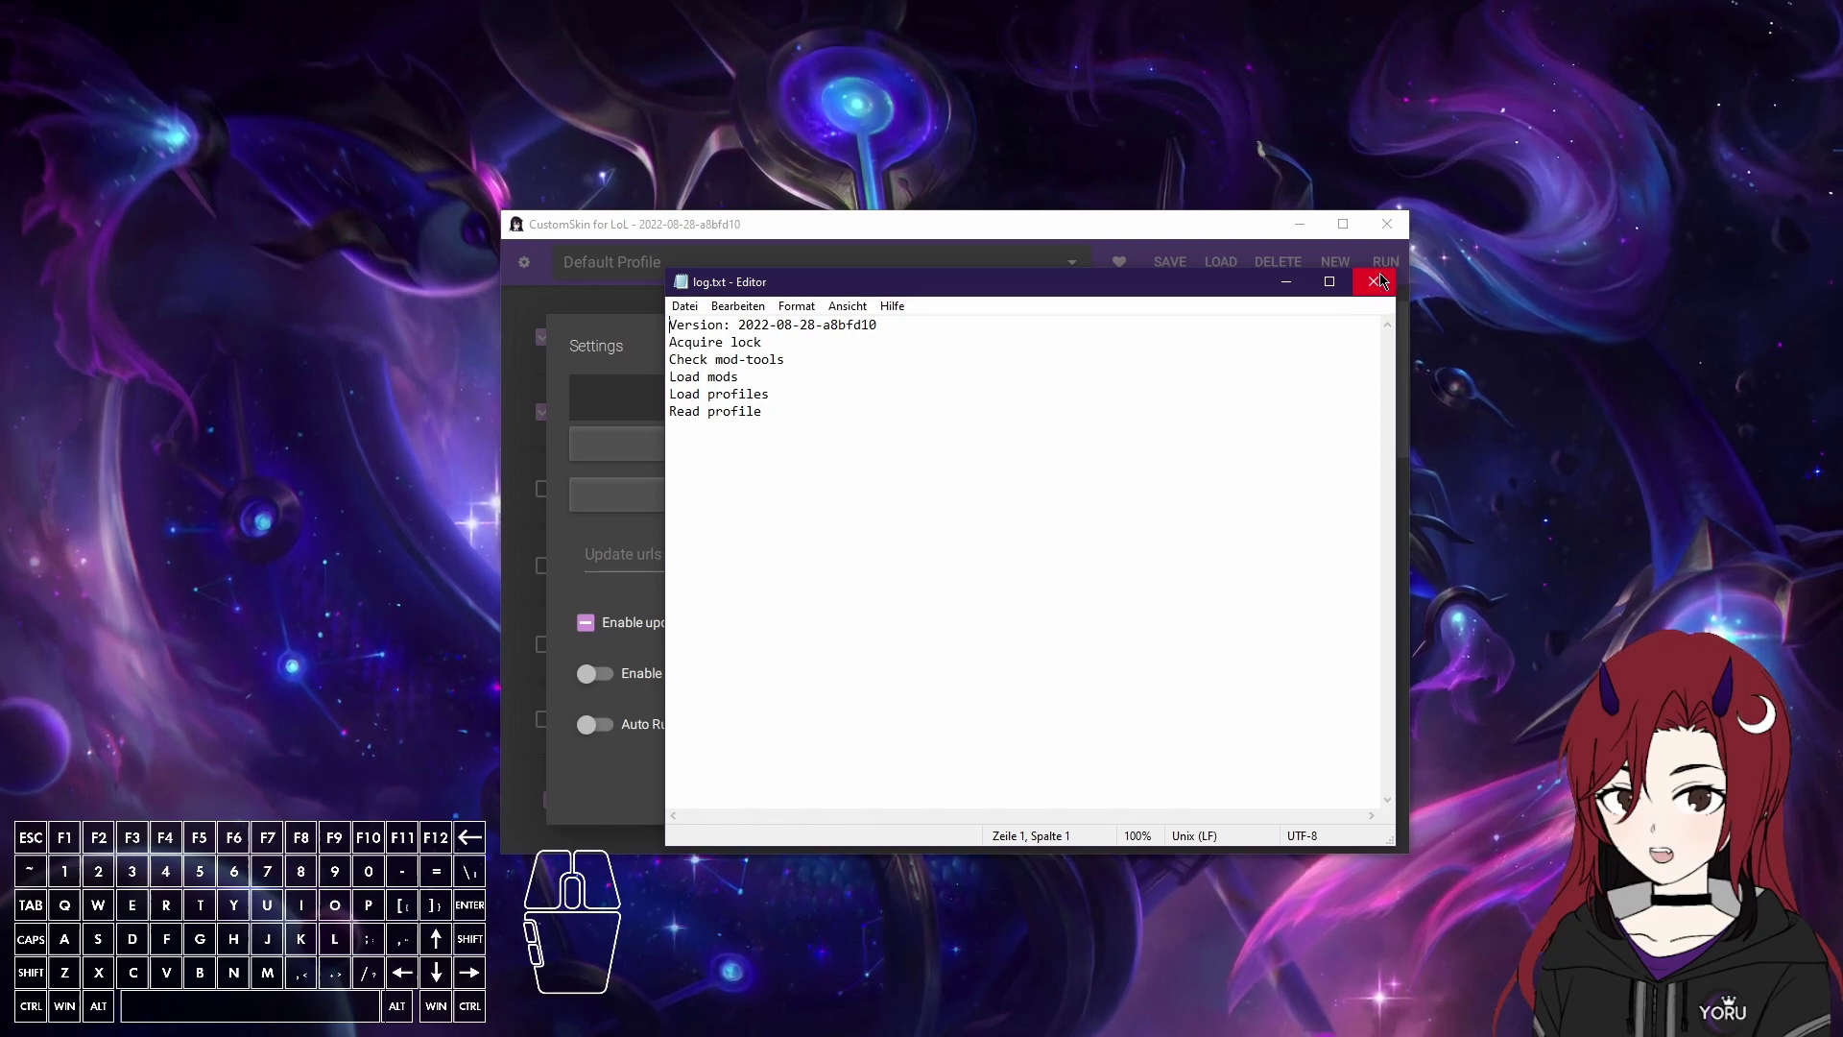
Close the log, check updates on the GitHub 2022-08-28 release page, and return to settings.
left_click(1386, 277)
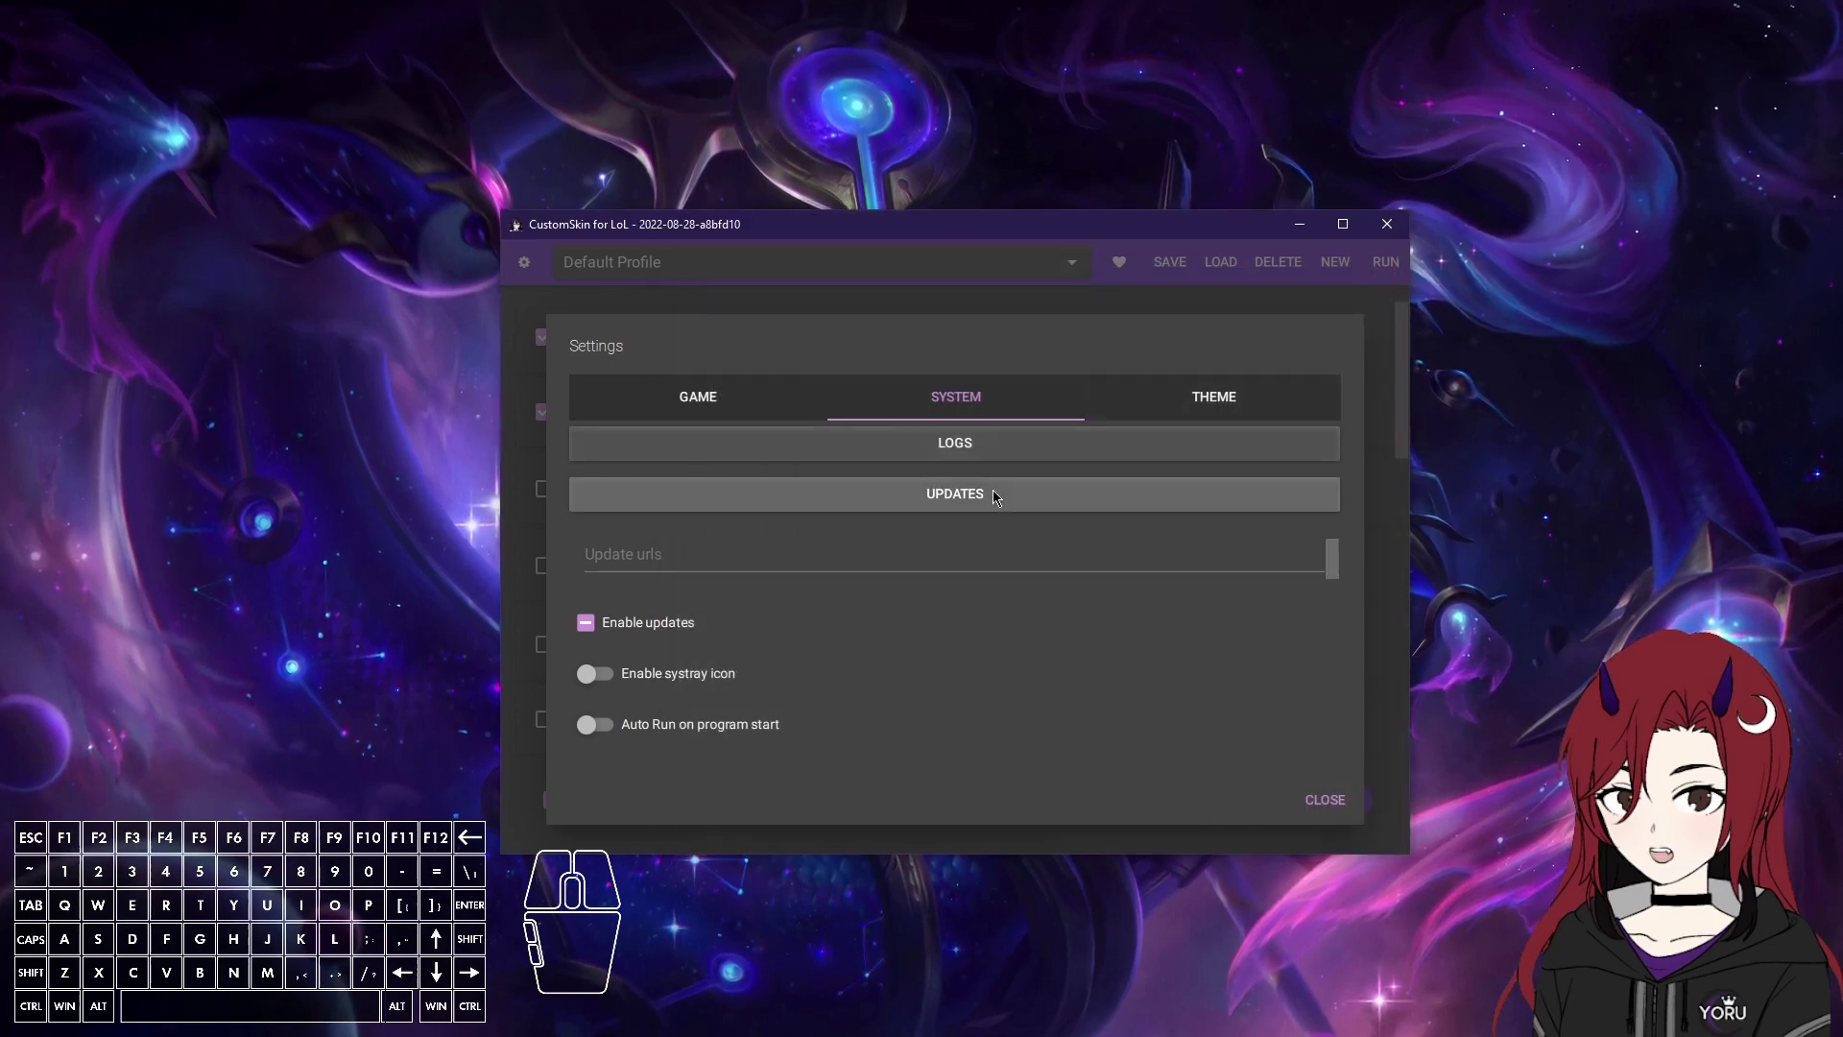
left_click(998, 494)
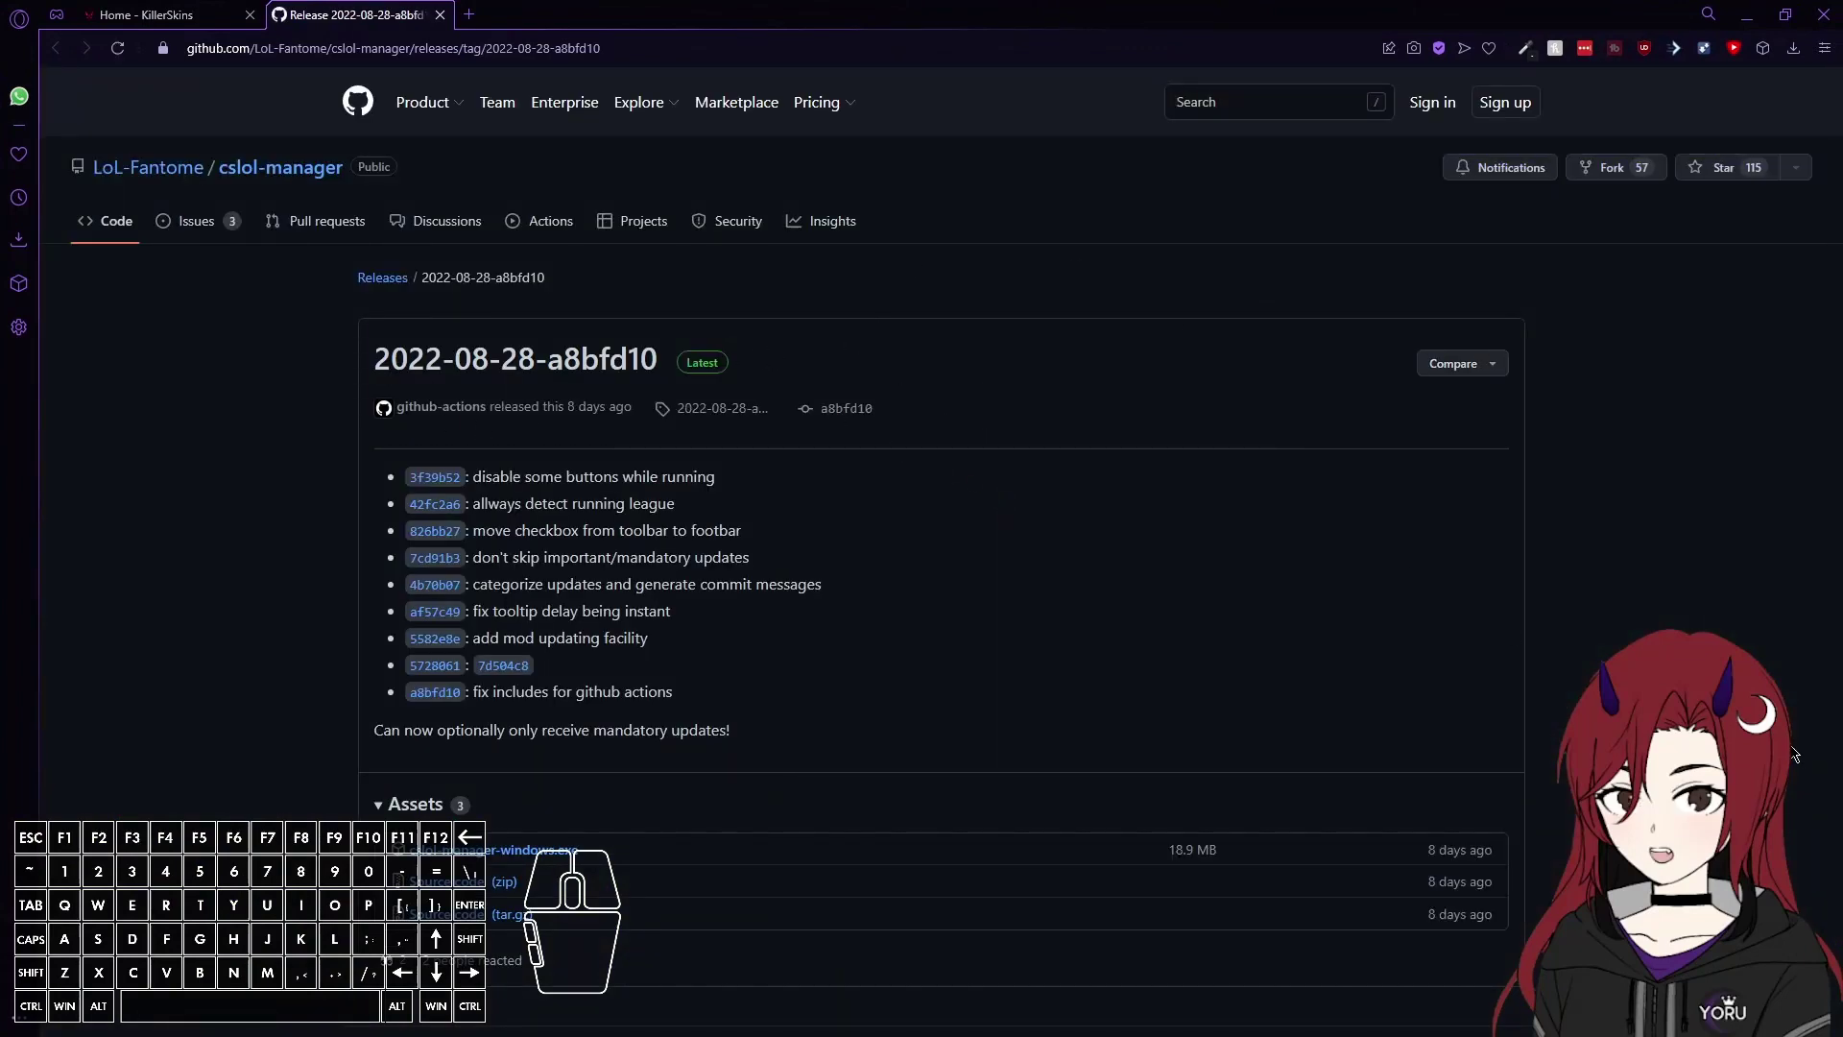
left_click(530, 929)
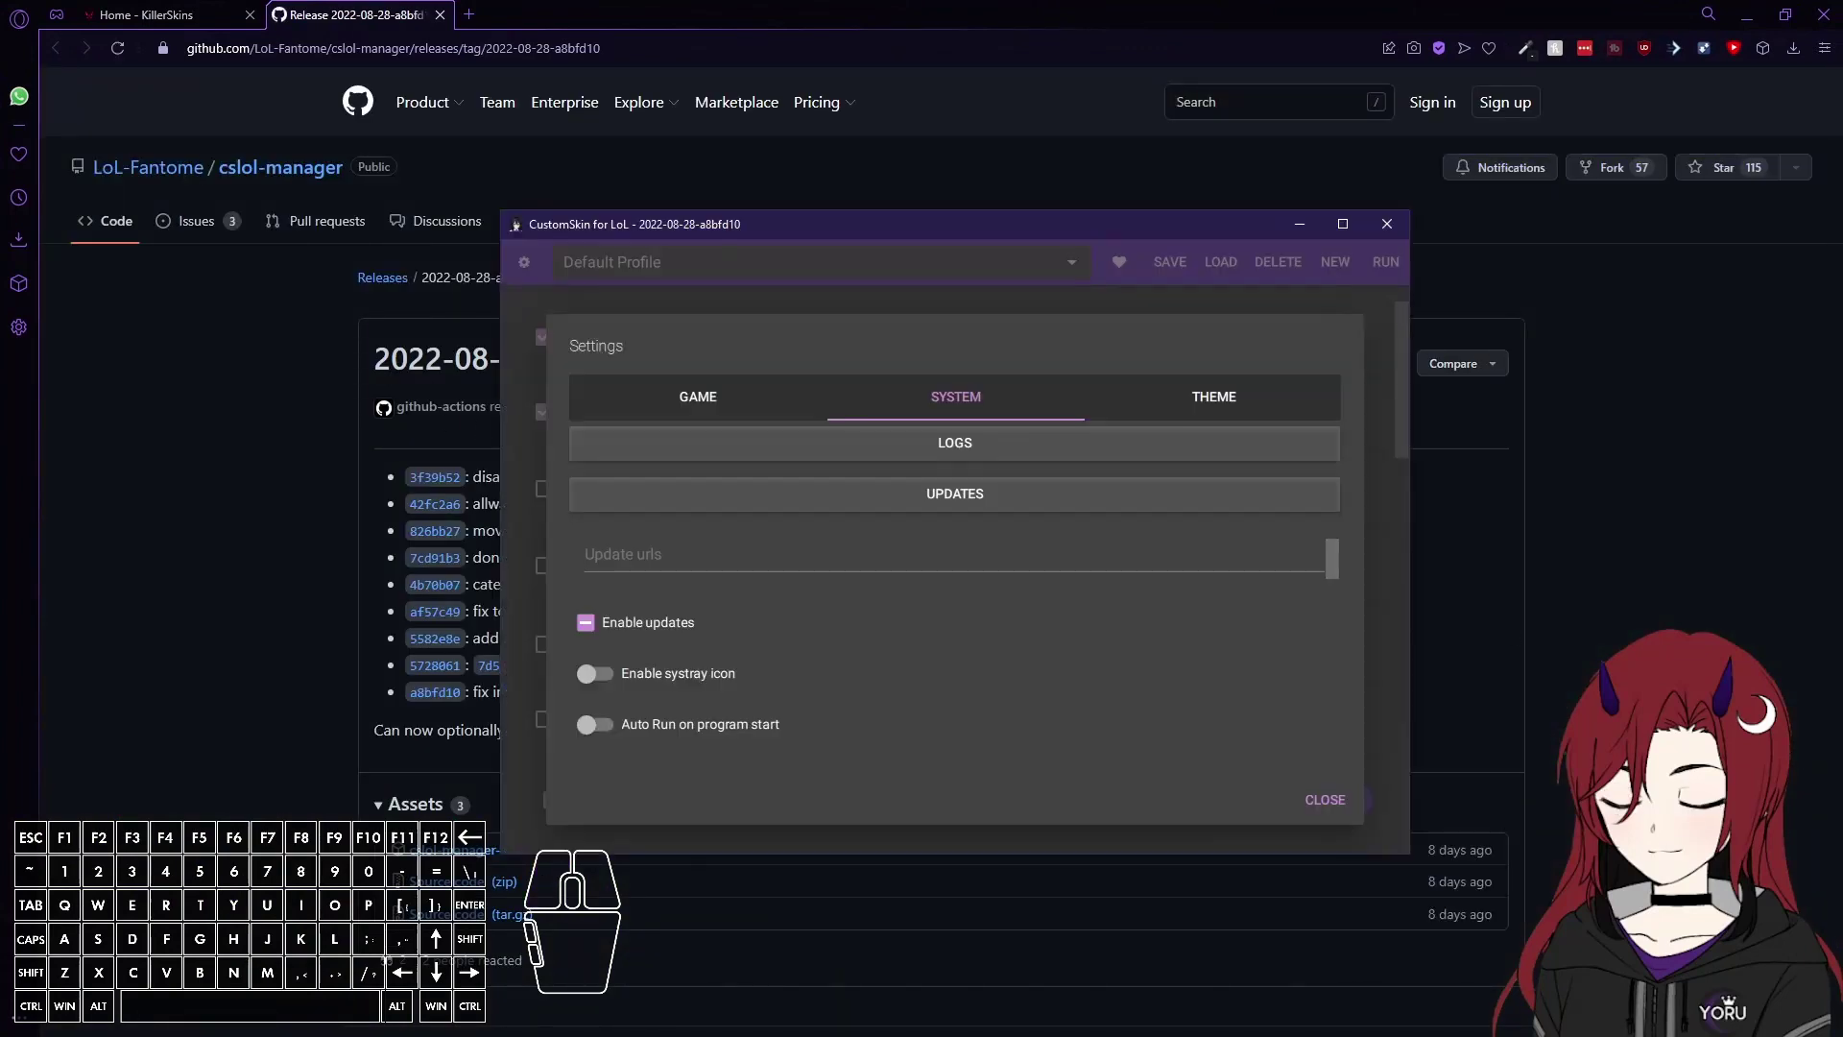
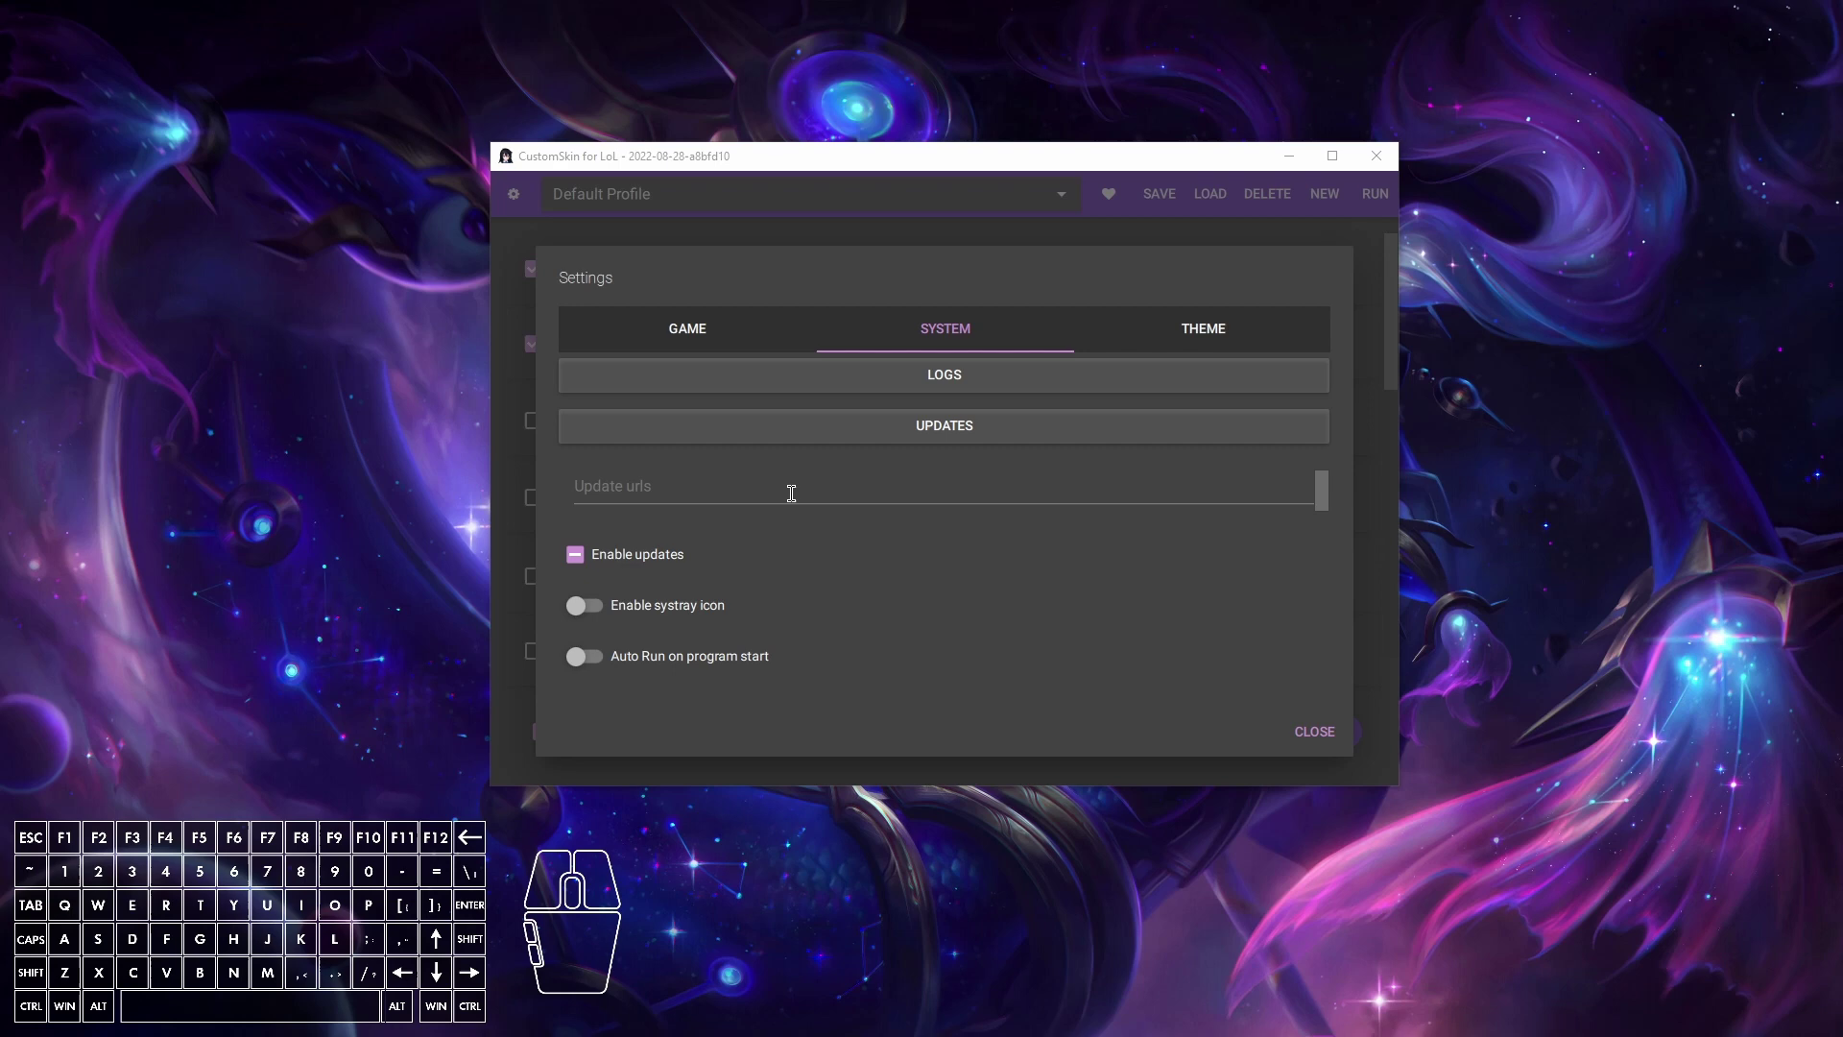
left_click(788, 486)
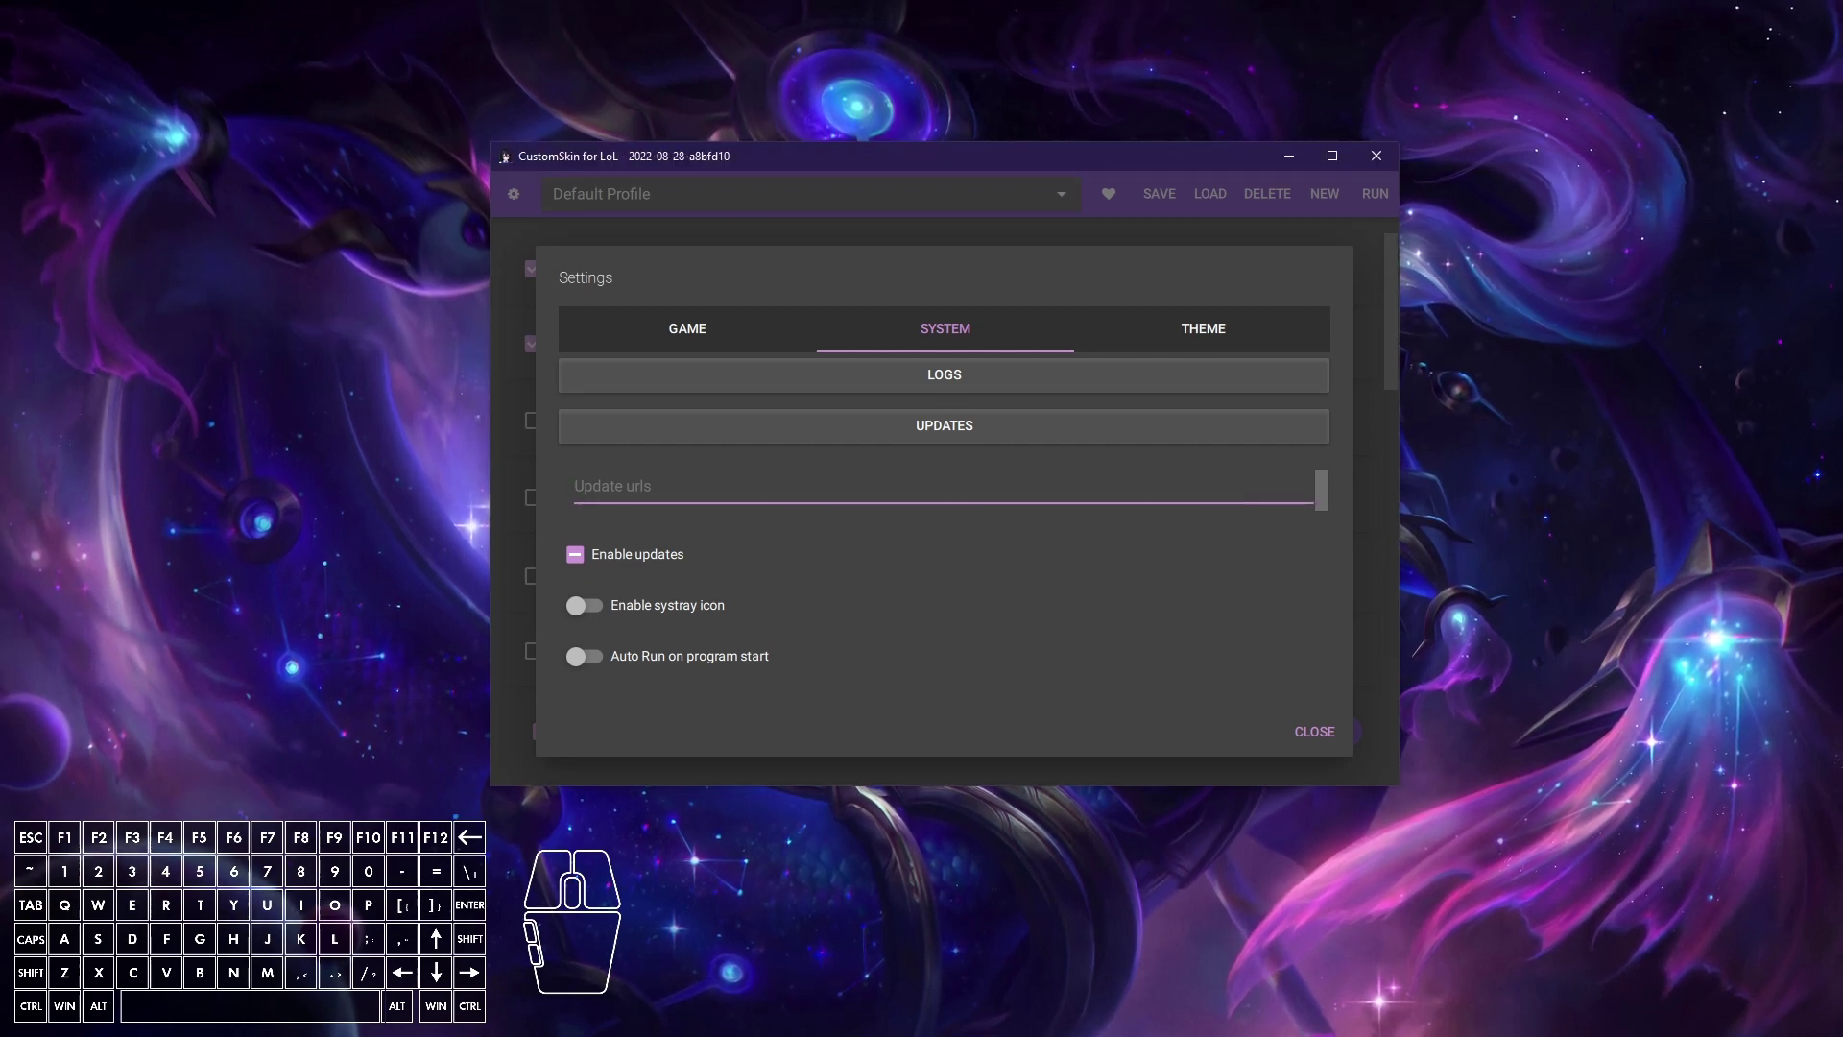
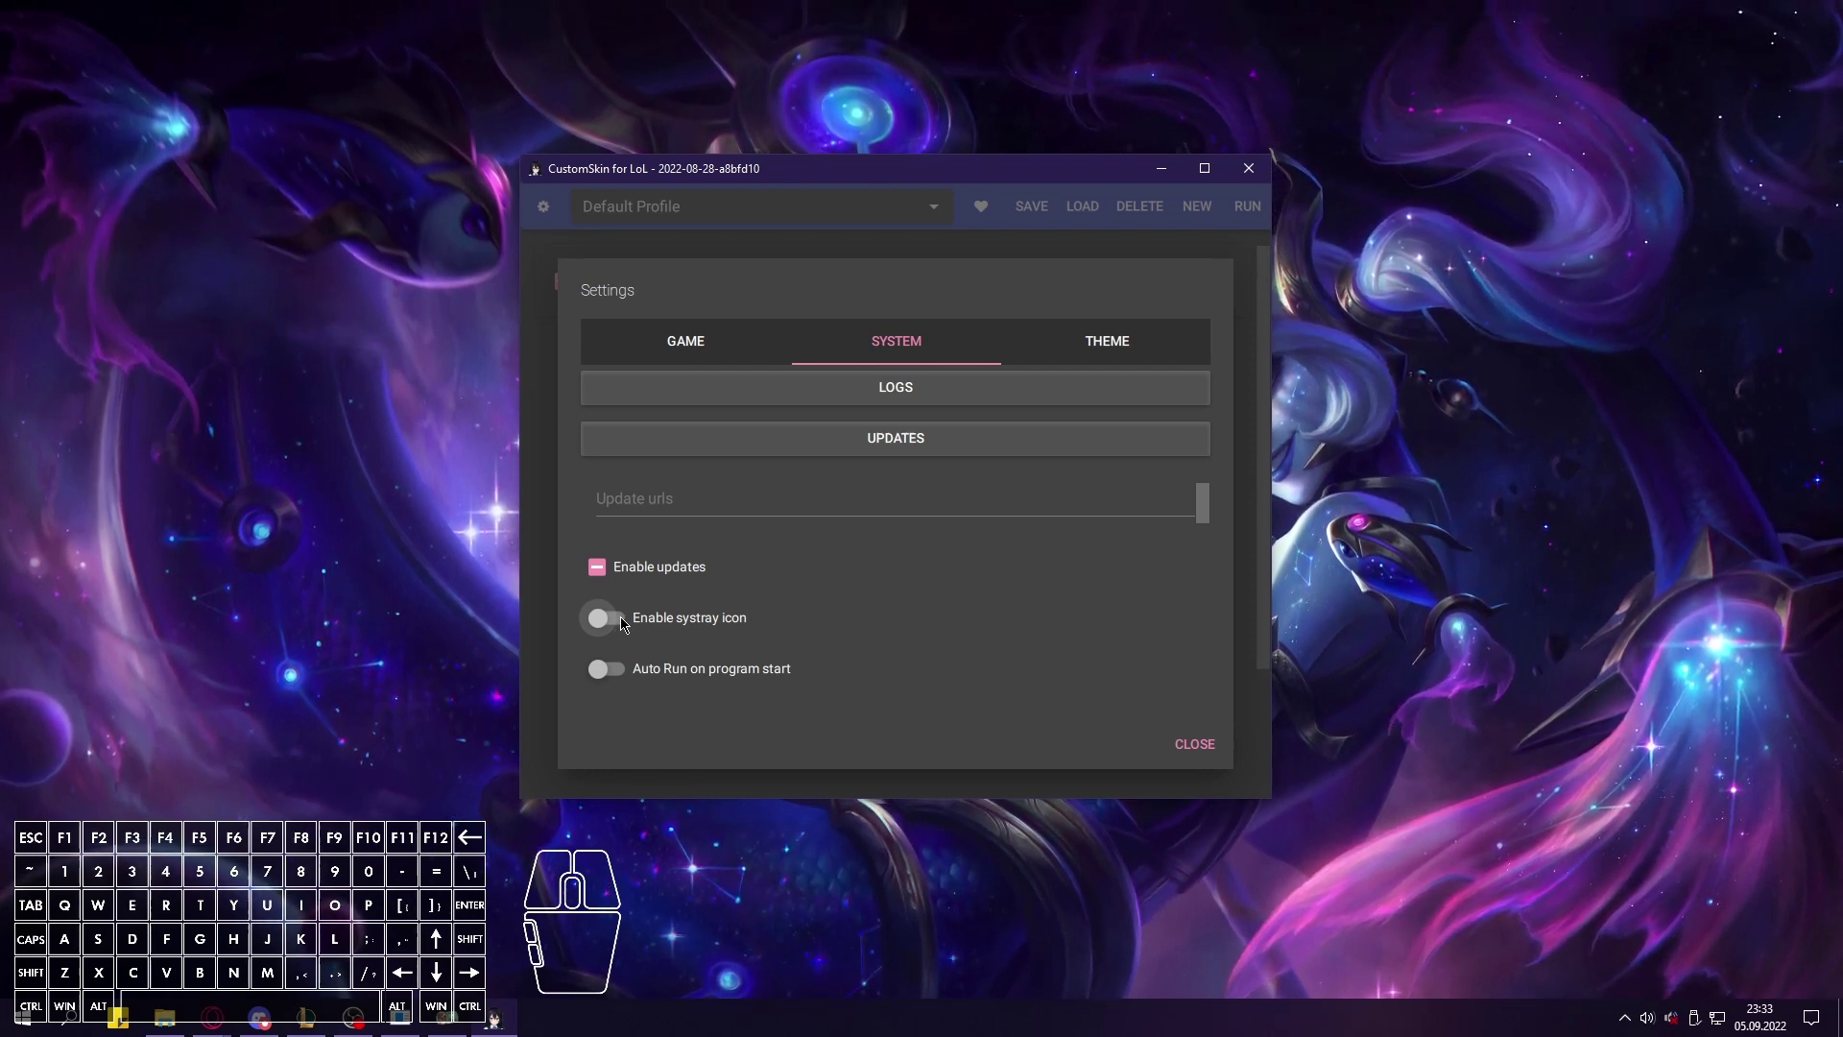
left_click(1630, 1023)
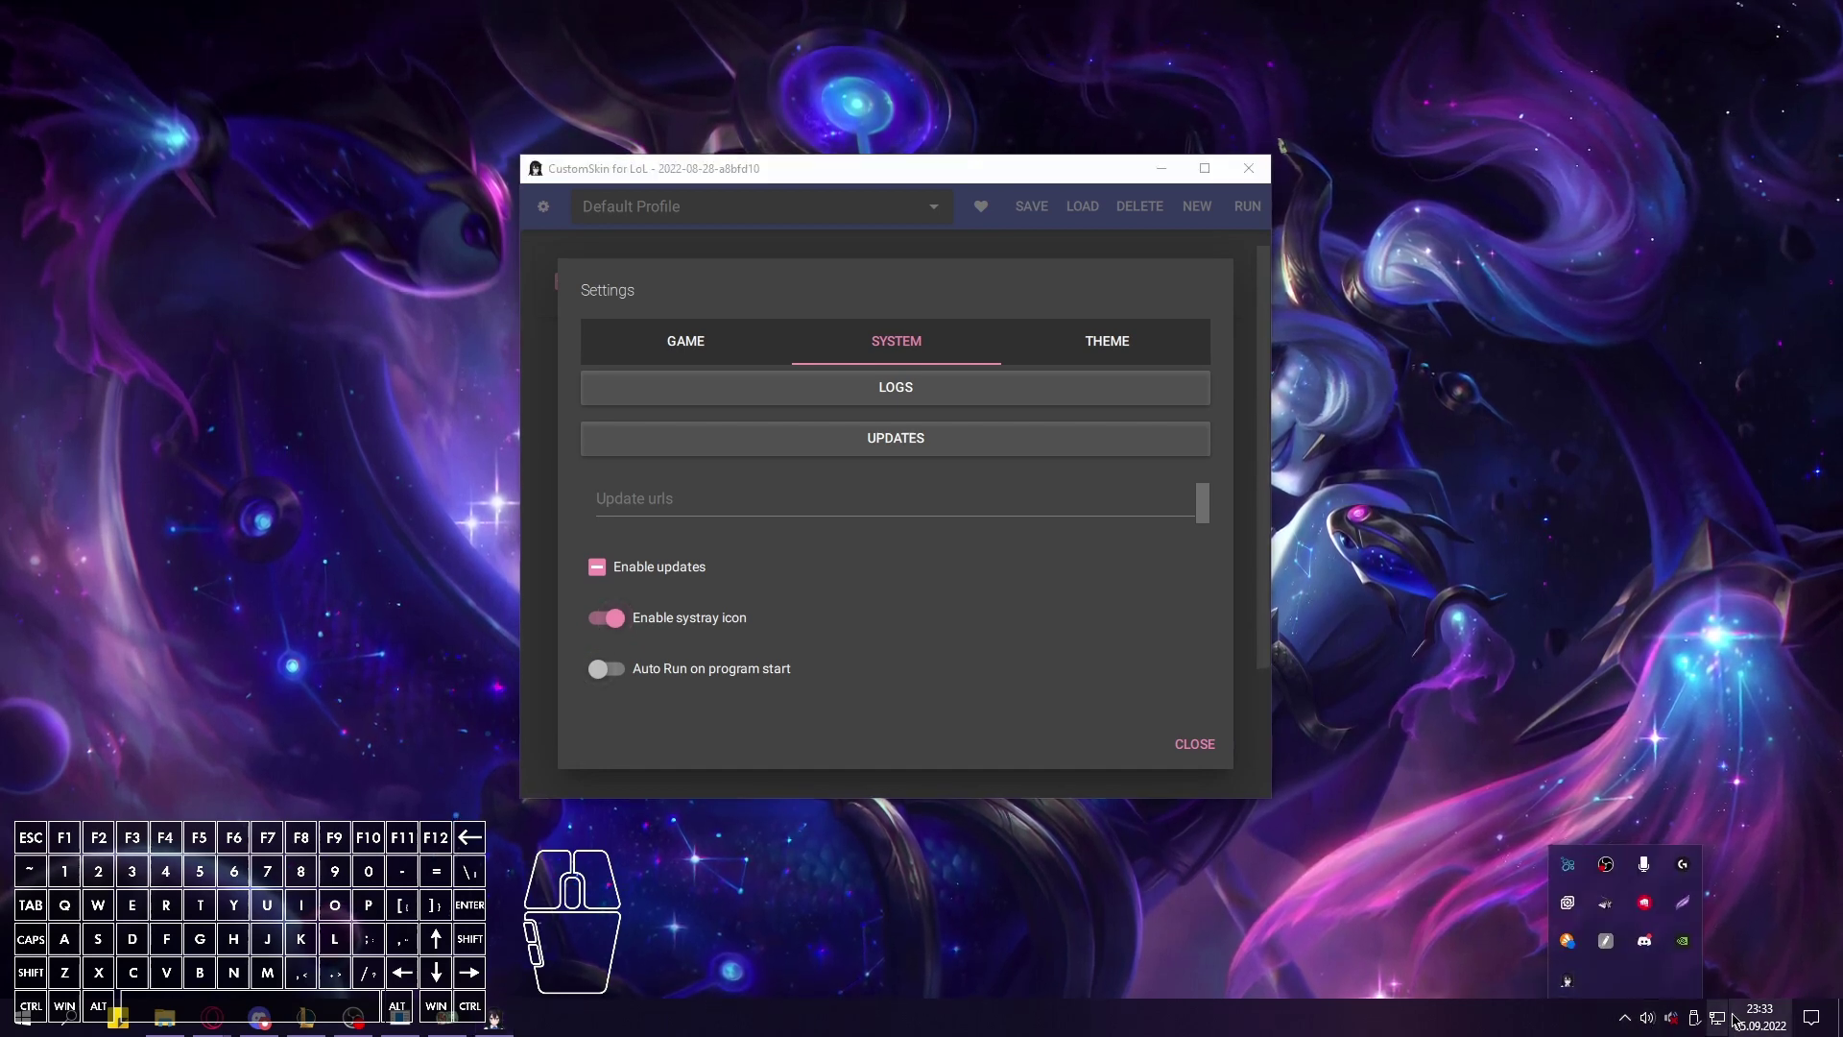
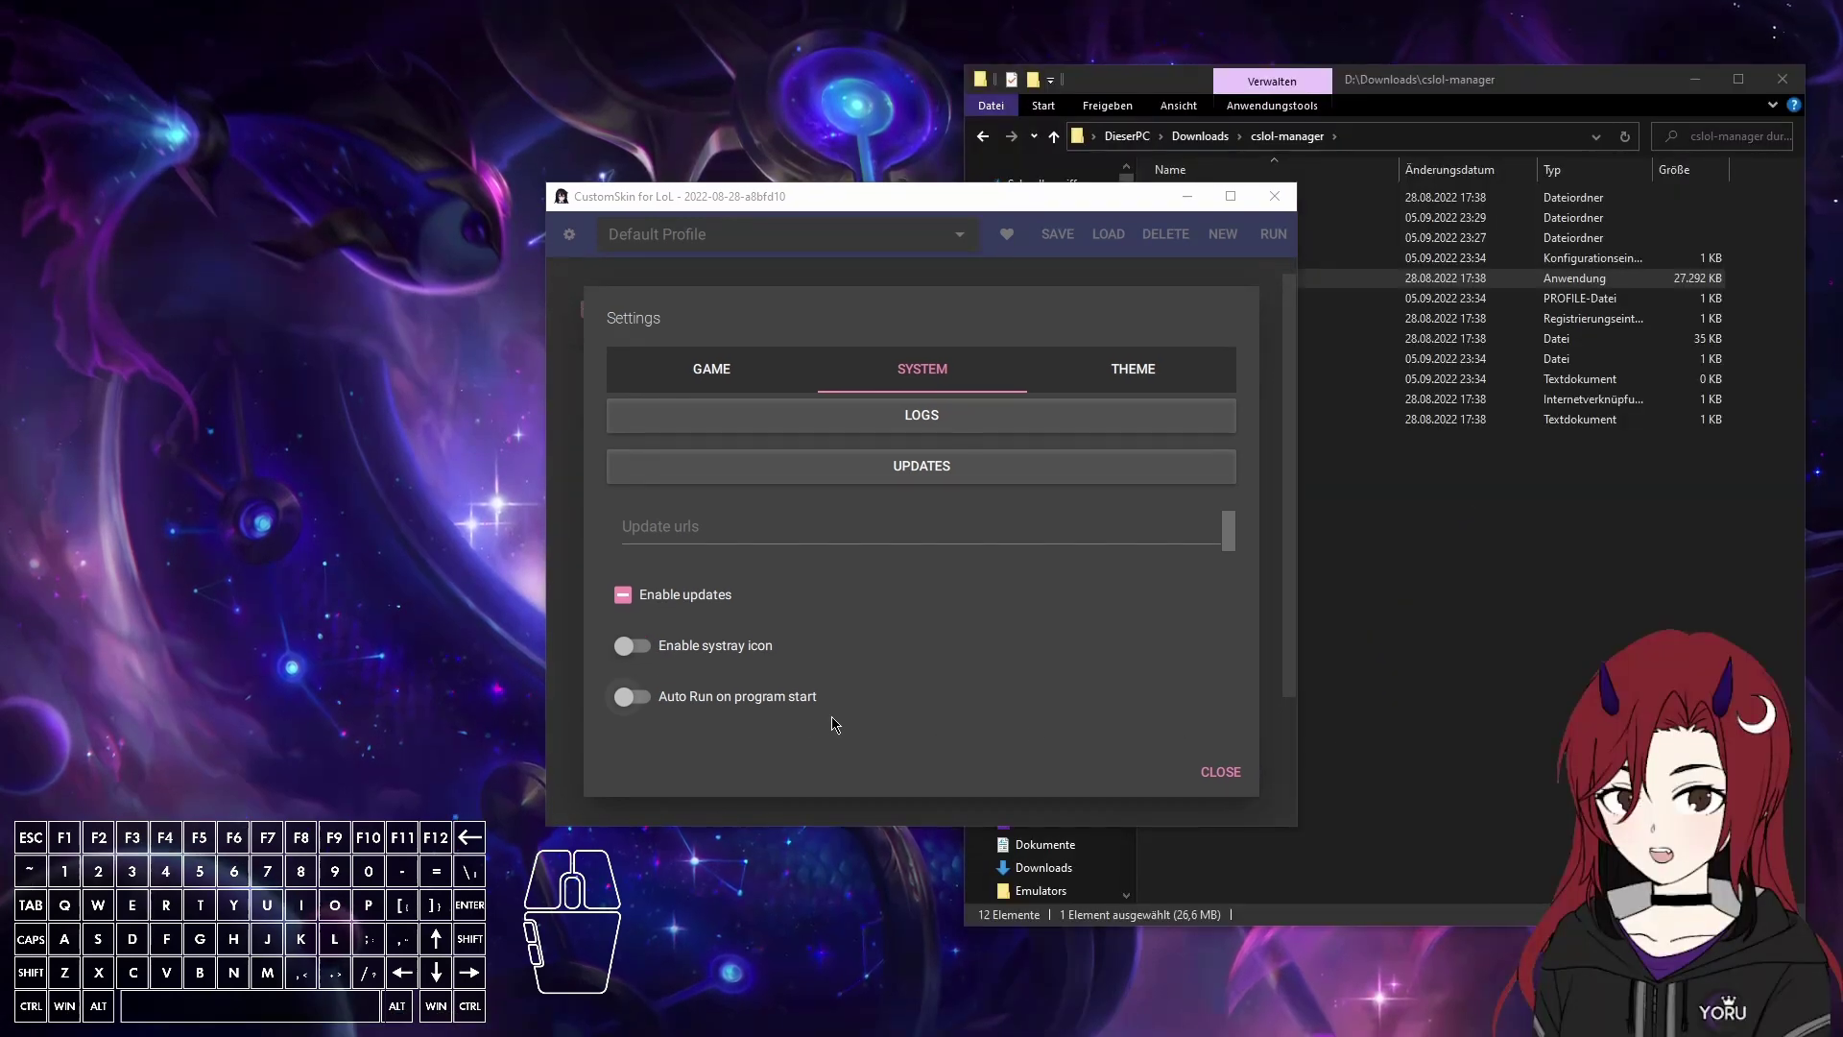
Close settings and the manager, then relaunch cslol-manager.exe from its folder.
left_click(639, 707)
left_click(1241, 772)
left_click(1280, 200)
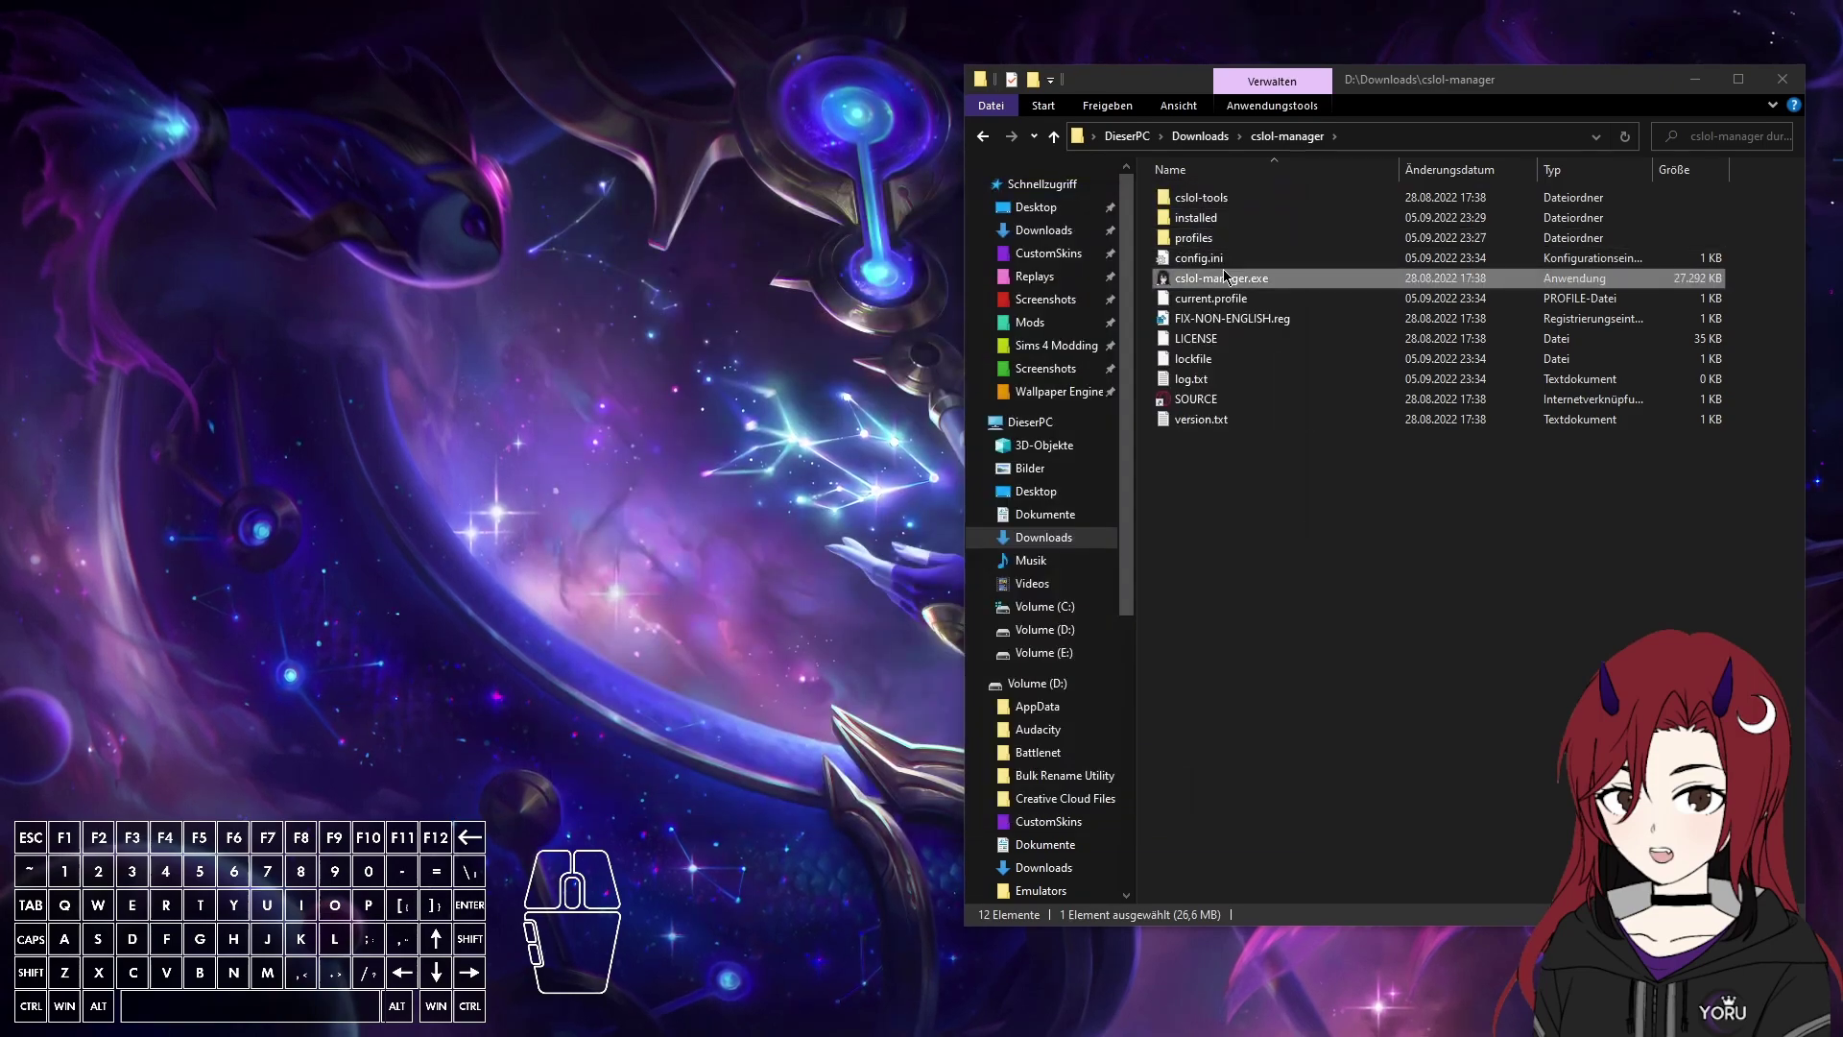
double_click(1228, 268)
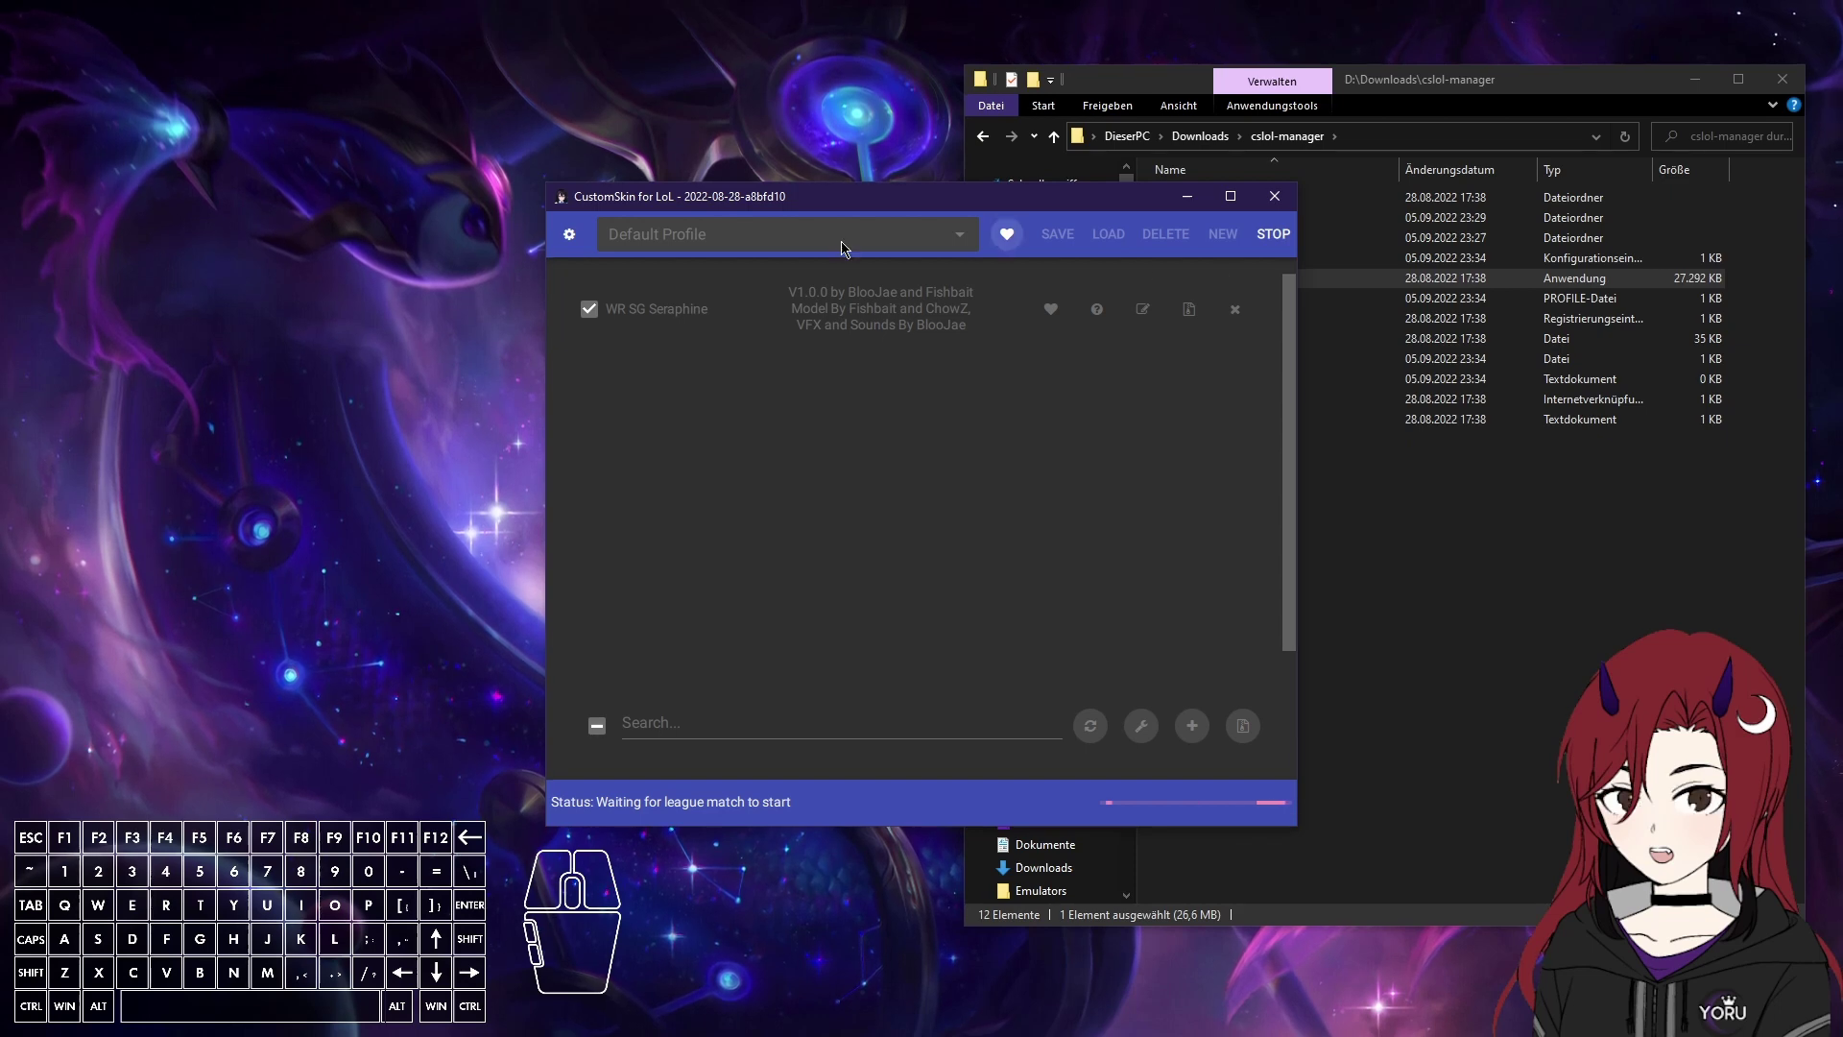
Bring the relaunched manager forward and reopen its settings via the gear icon.
left_click(1274, 246)
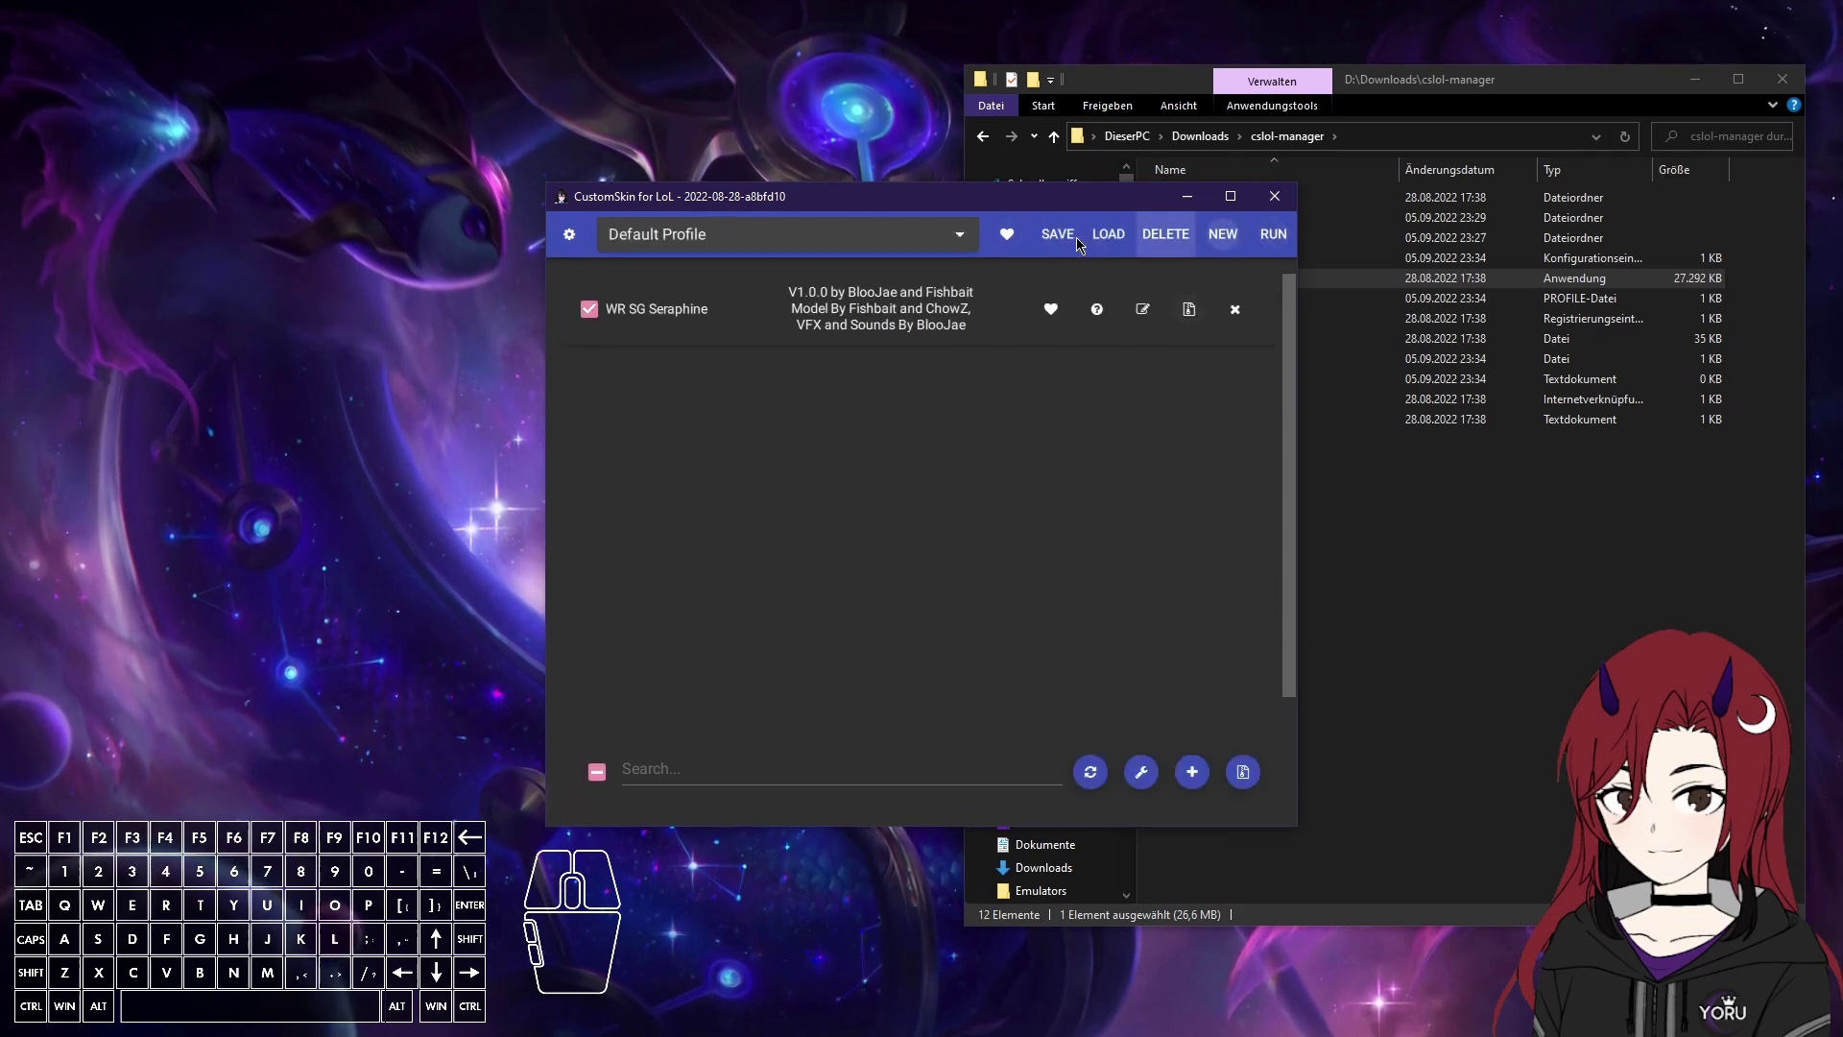
left_click(578, 235)
left_click(948, 383)
left_click(642, 697)
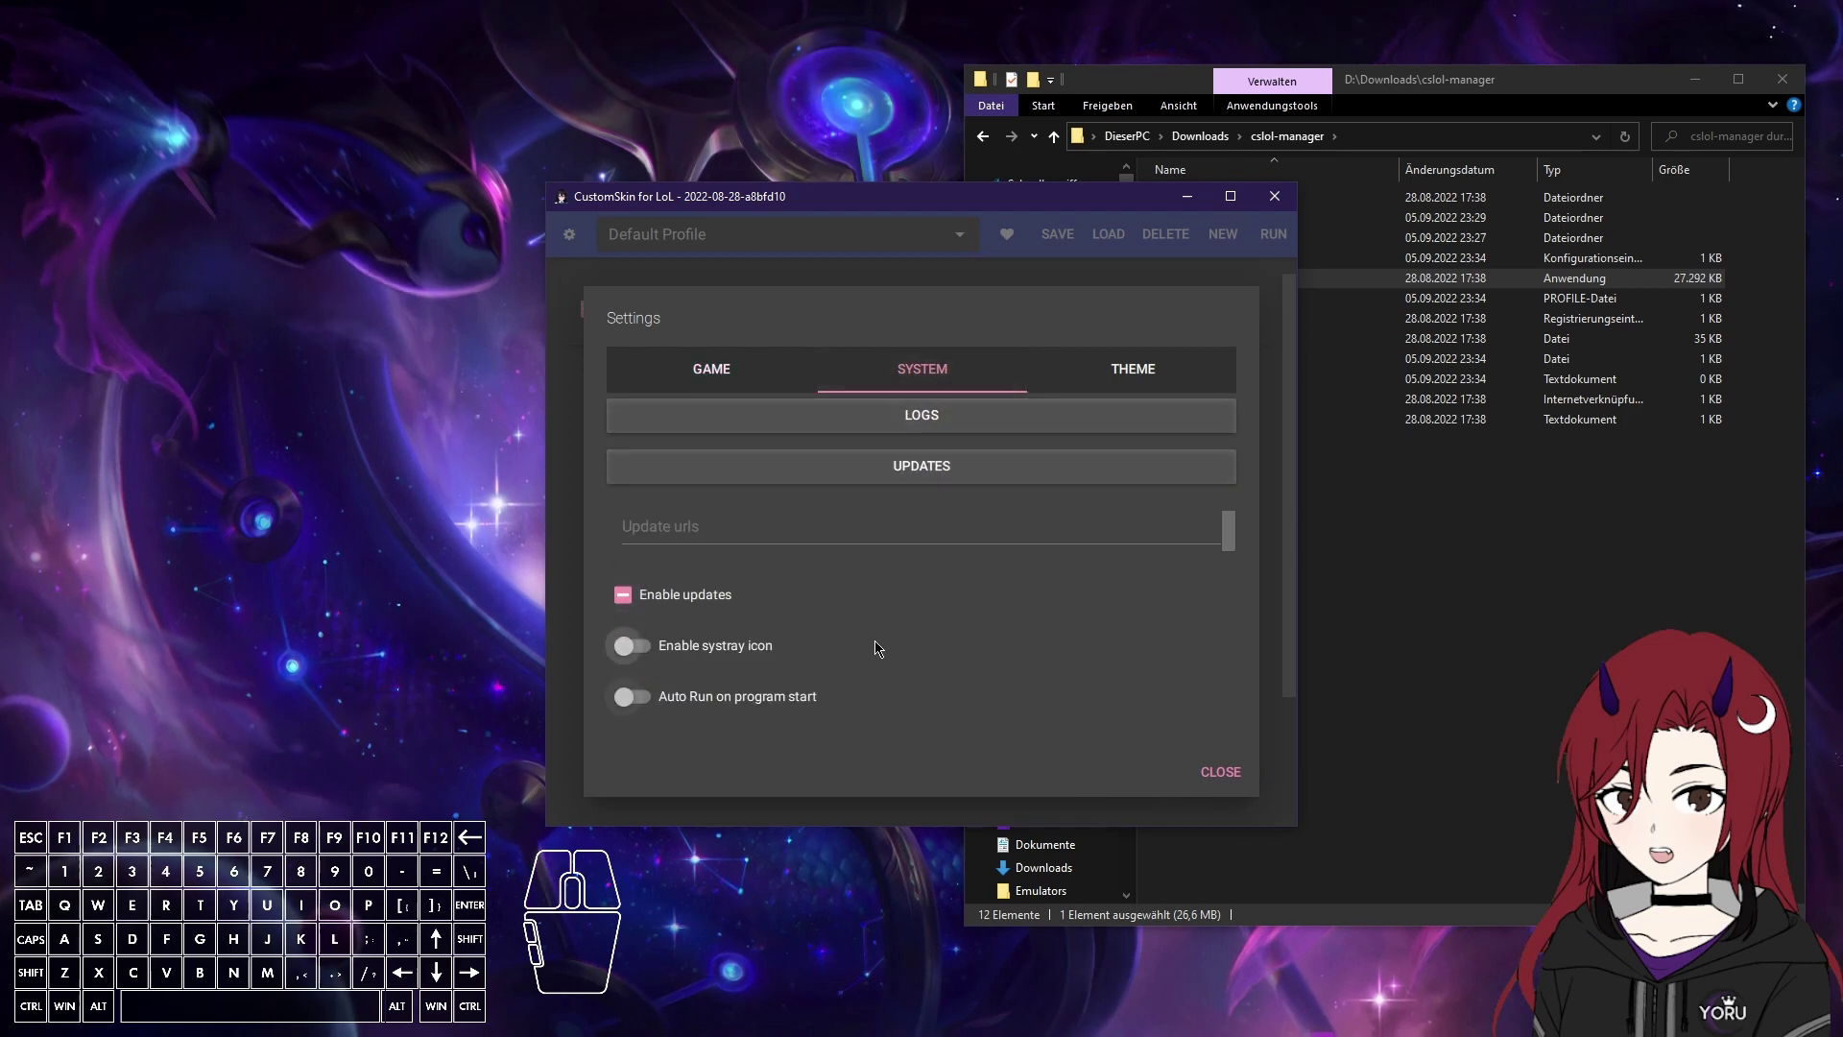
In Theme settings, try light mode, keep dark mode on, and set the accent colour to Yellow.
left_click(1157, 359)
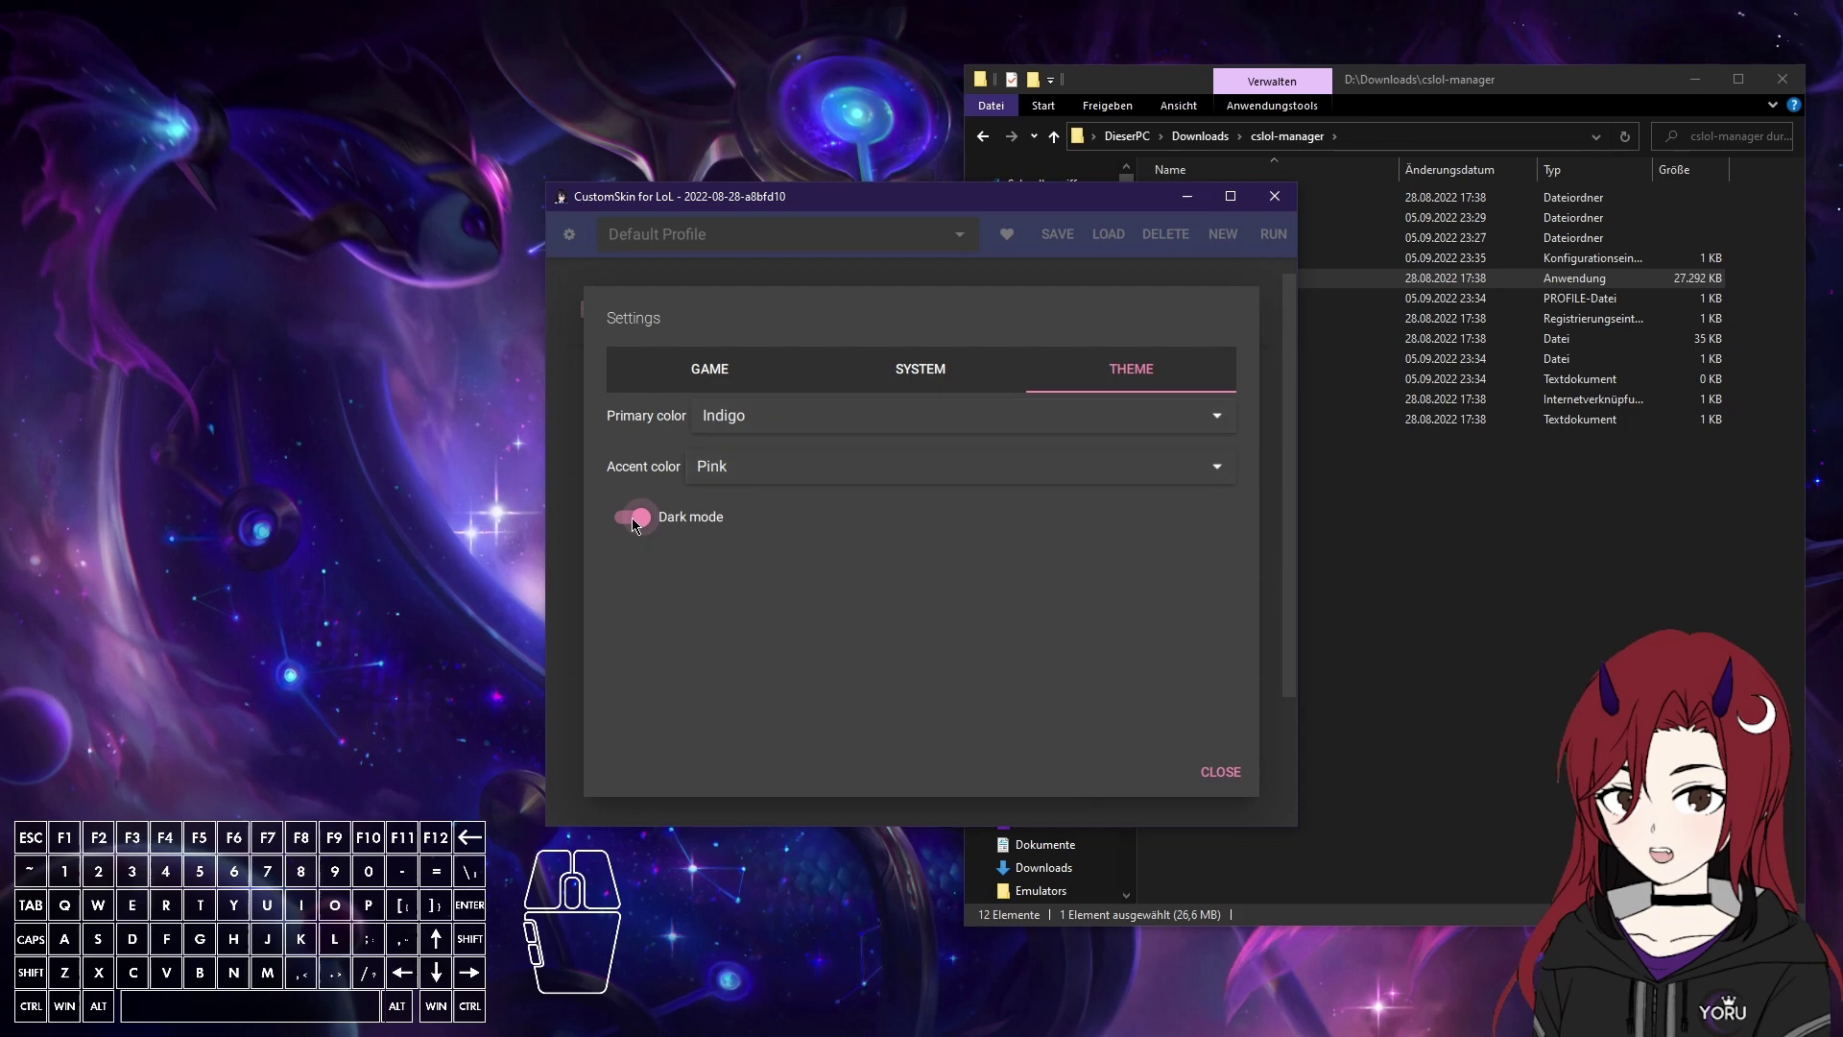
left_click(648, 515)
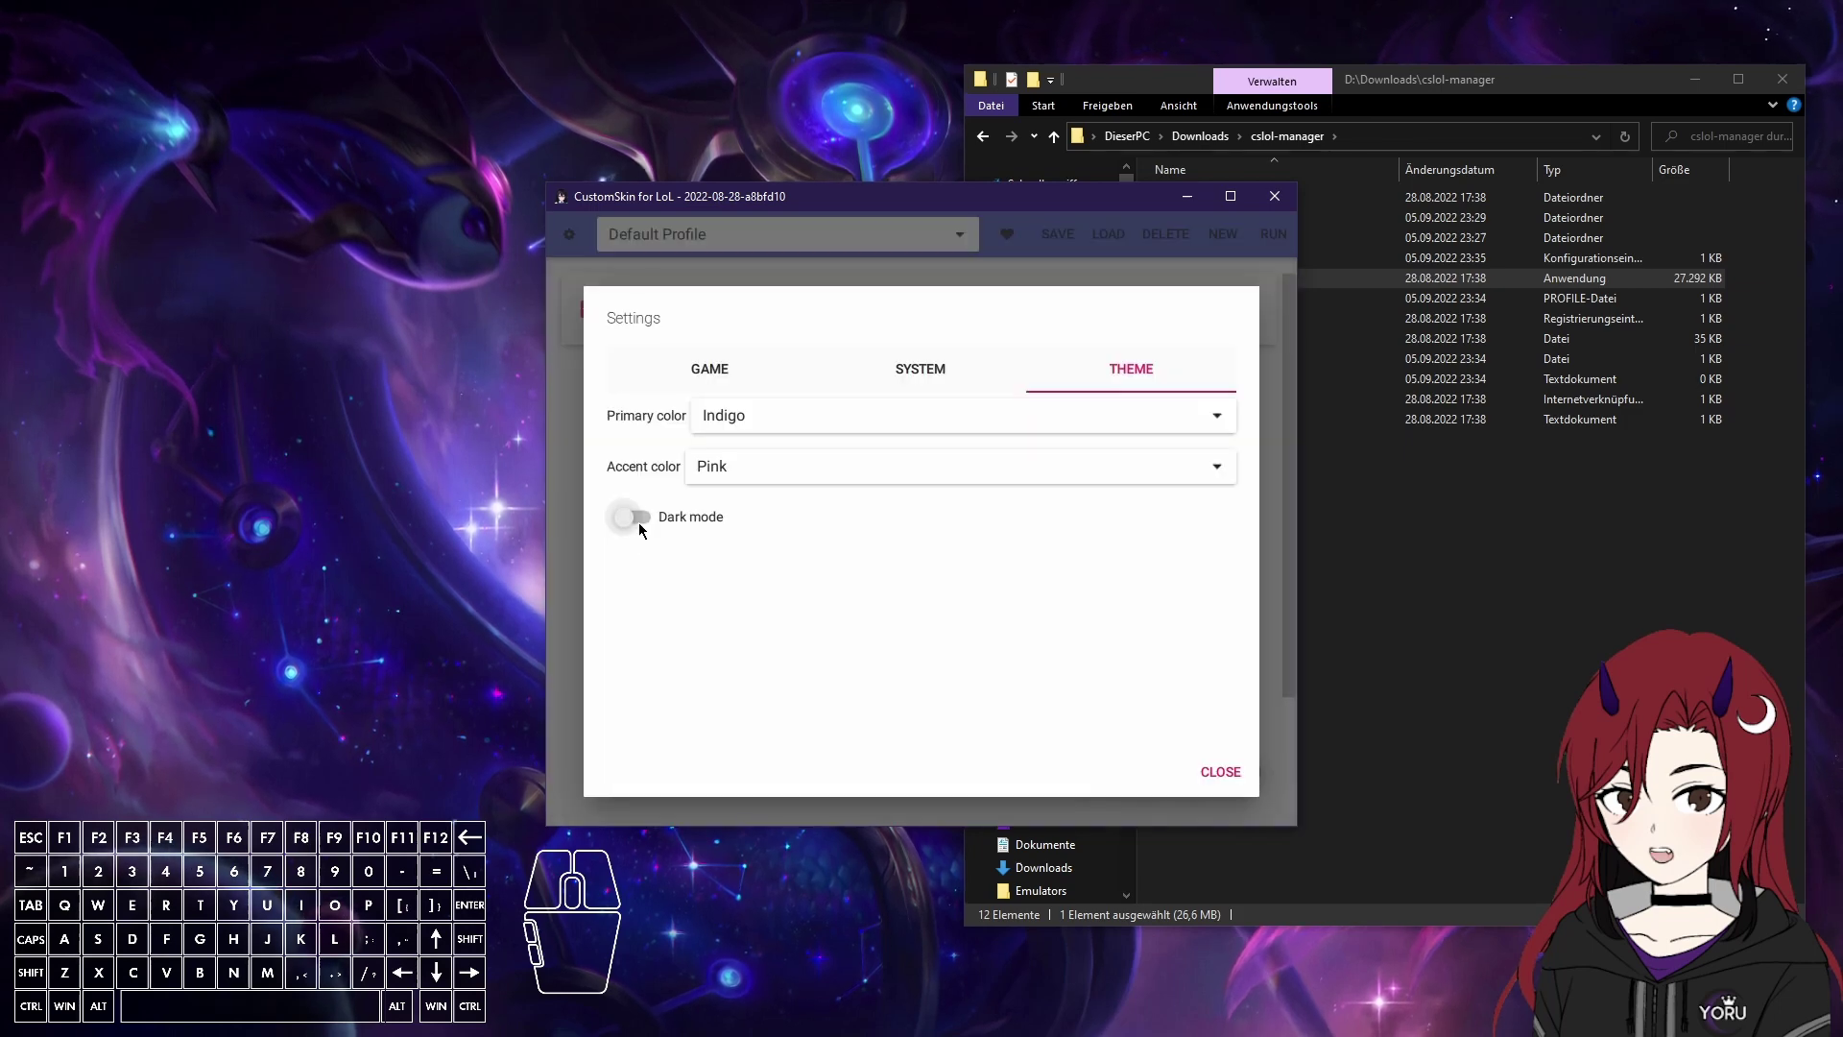
left_click(645, 511)
left_click(761, 410)
left_click(765, 368)
Try several primary colours, settle on Orange, and toggle dark mode once more.
left_click(754, 459)
left_click(740, 619)
left_click(759, 468)
left_click(774, 730)
left_click(759, 461)
left_click(774, 508)
left_click(755, 417)
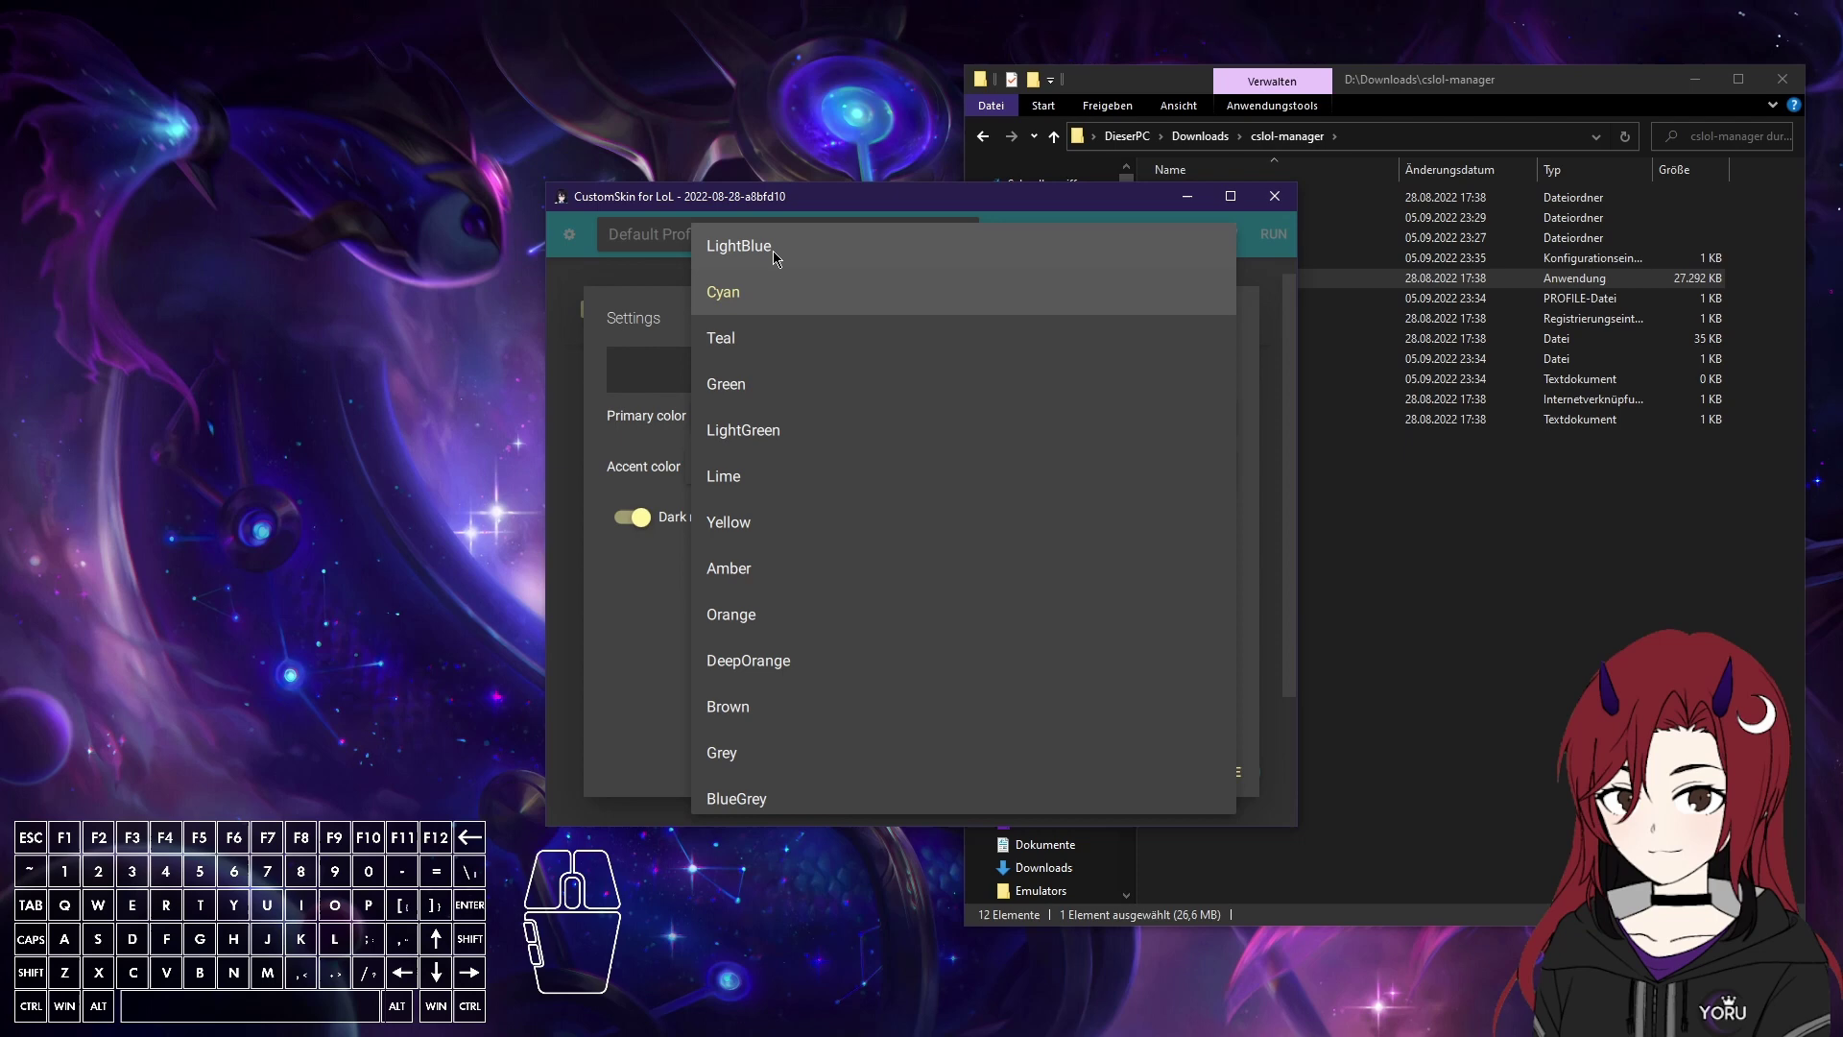
left_click(778, 249)
left_click(775, 413)
left_click(789, 629)
left_click(633, 515)
left_click(634, 514)
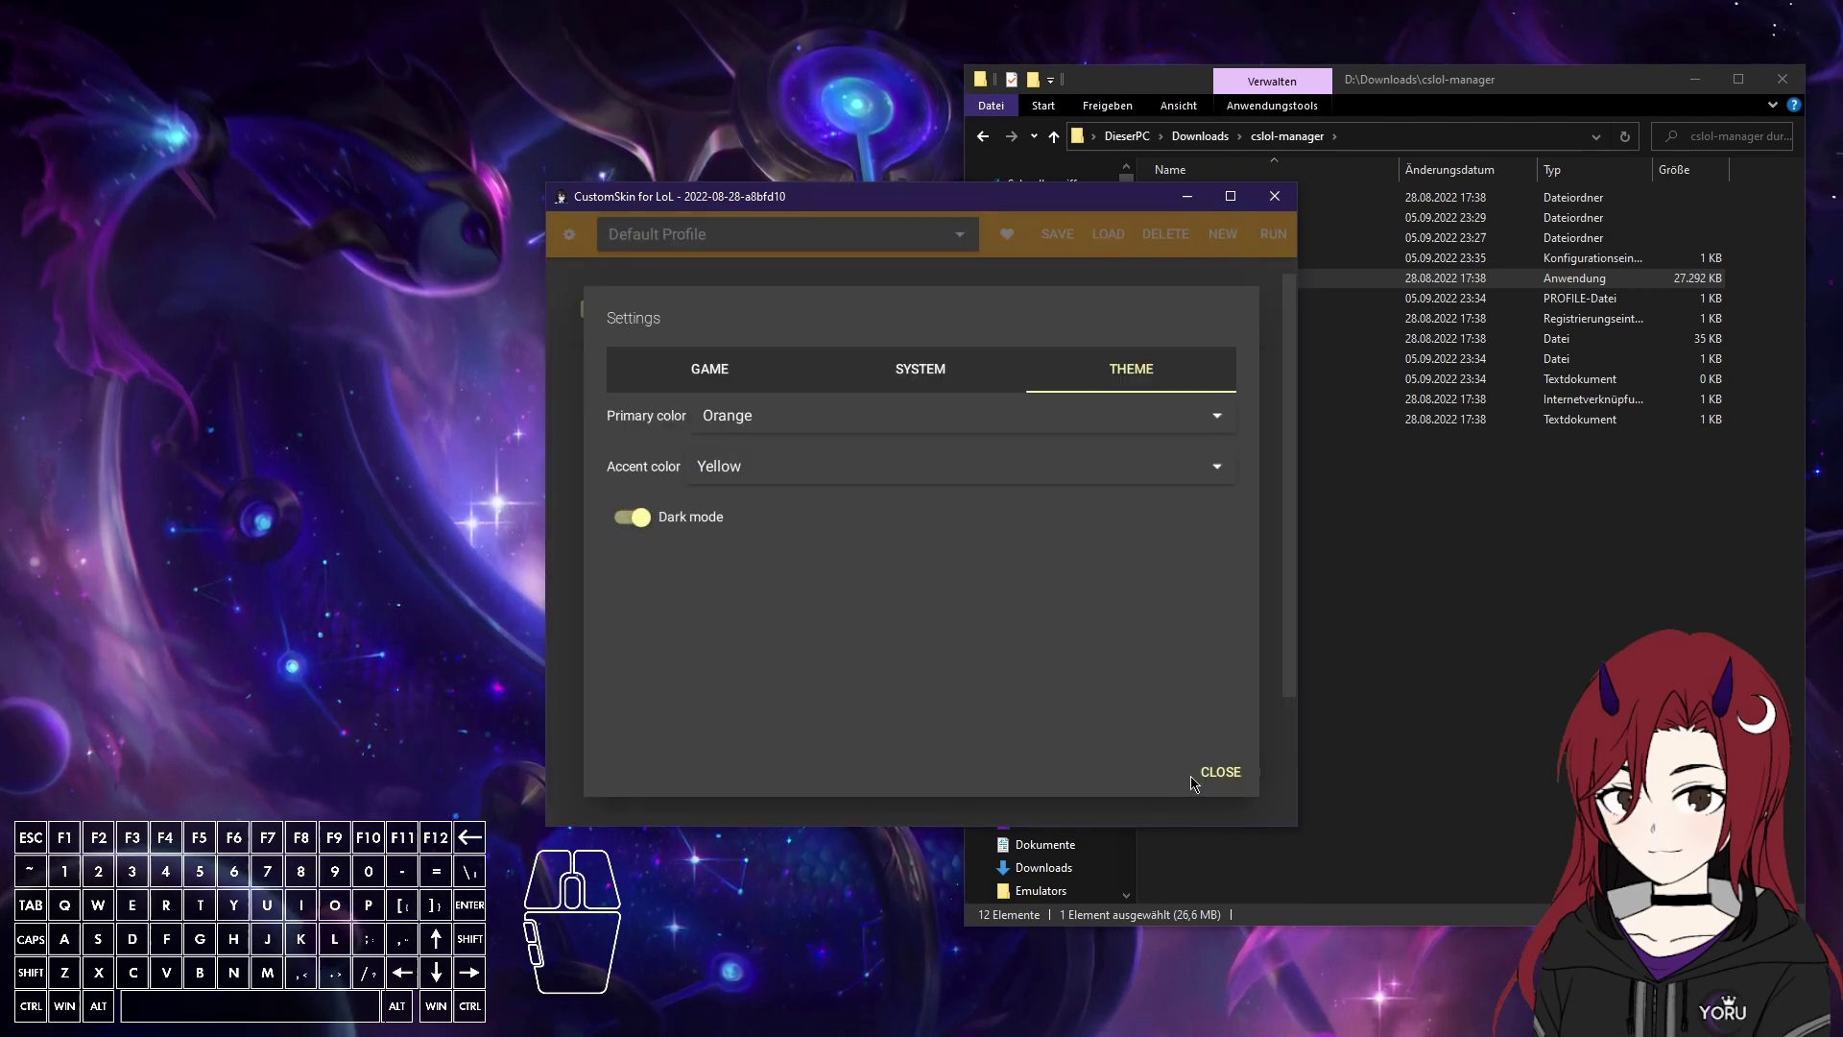